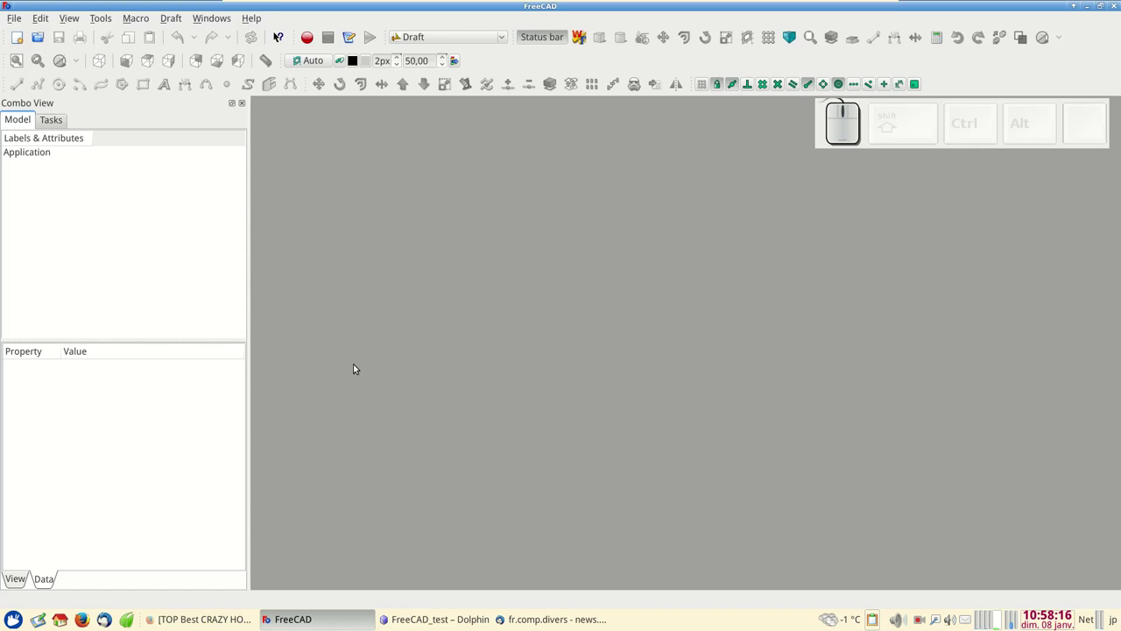
- Check the FreeCAD version in Help > About and switch to the Part Design workbench
{"action": "left_click", "coordinate": [255, 19]}
{"action": "left_click", "coordinate": [293, 142]}
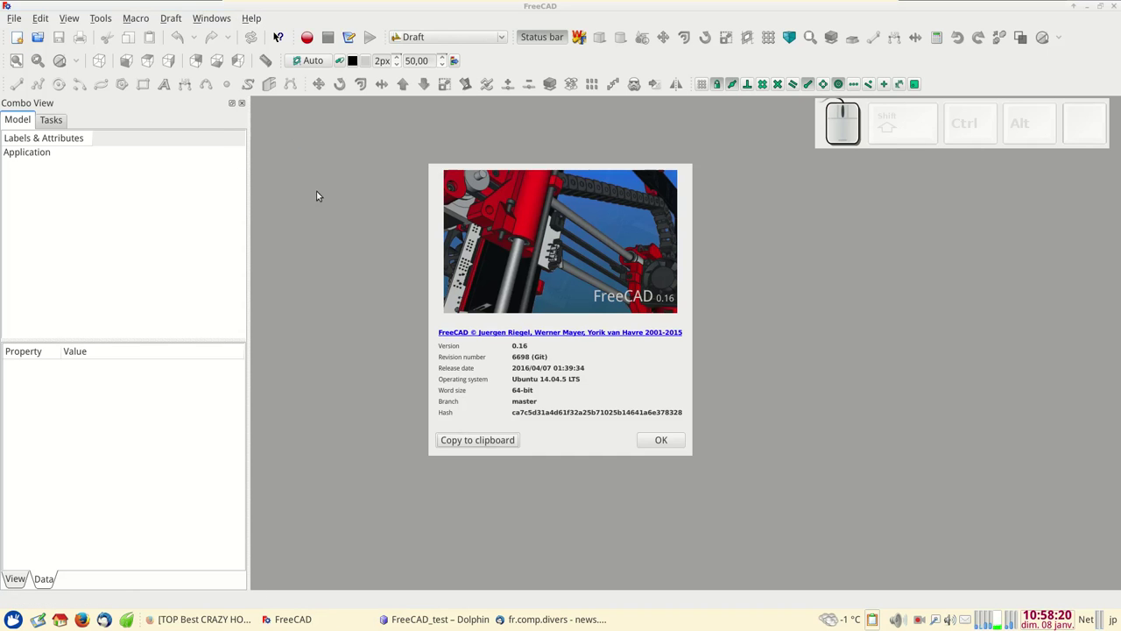
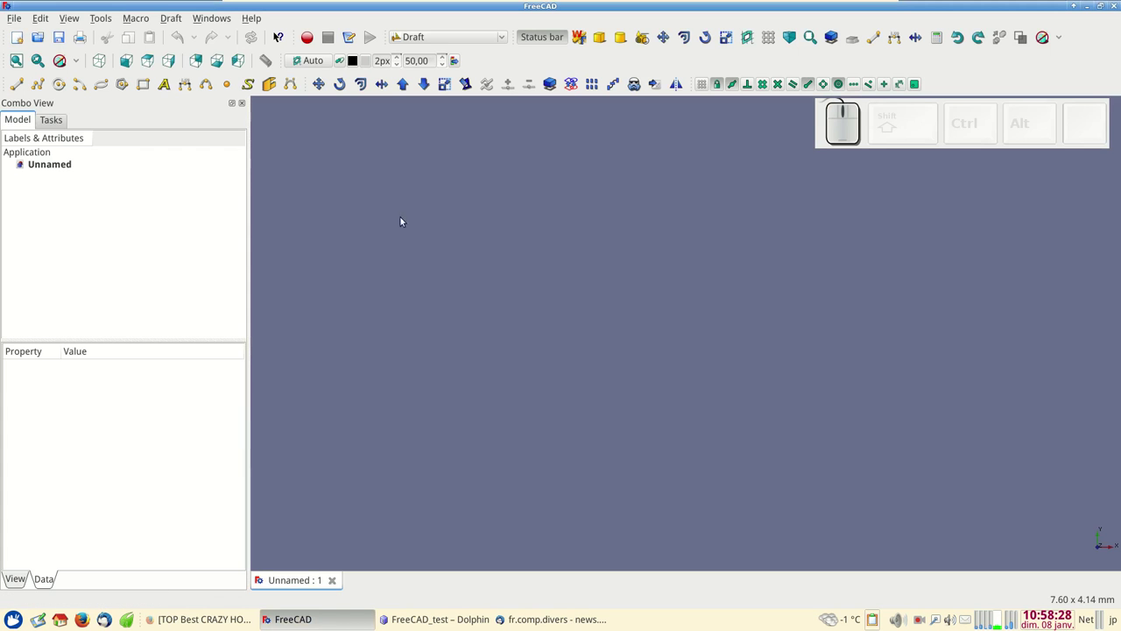
{"action": "left_click", "coordinate": [486, 40]}
{"action": "left_click", "coordinate": [472, 66]}
- Create a new sketch on the XZ plane and enter edit mode
{"action": "left_click", "coordinate": [299, 56]}
{"action": "left_click", "coordinate": [523, 286]}
{"action": "left_click", "coordinate": [596, 368]}
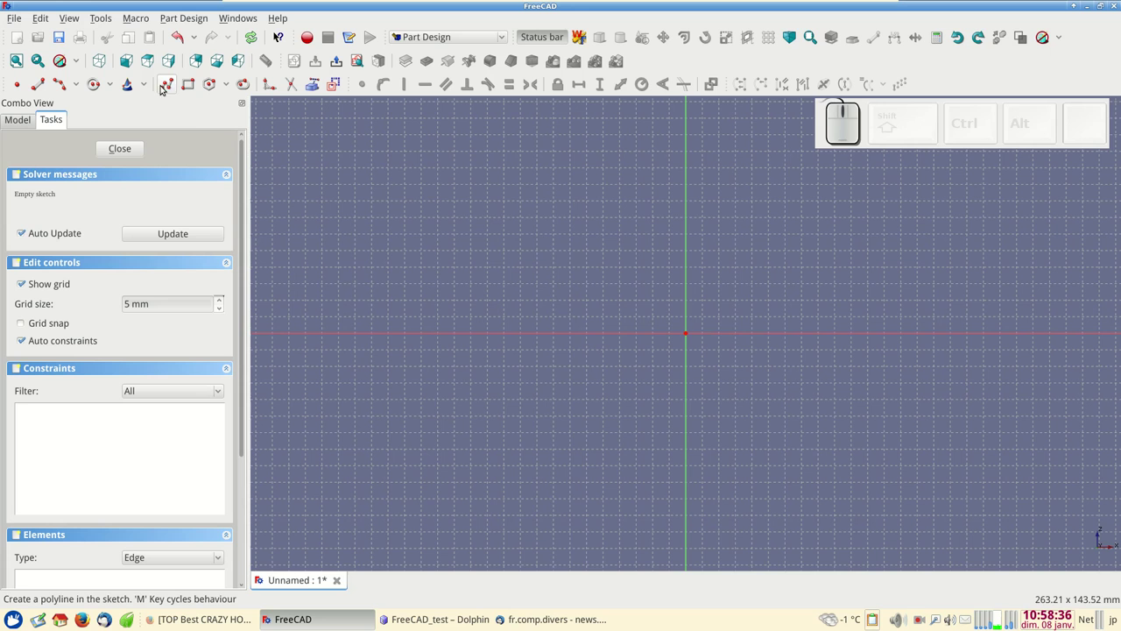
- Draw the profile outline and dimension the top edge 10 mm and the left edge 20 mm
{"action": "left_click", "coordinate": [171, 88]}
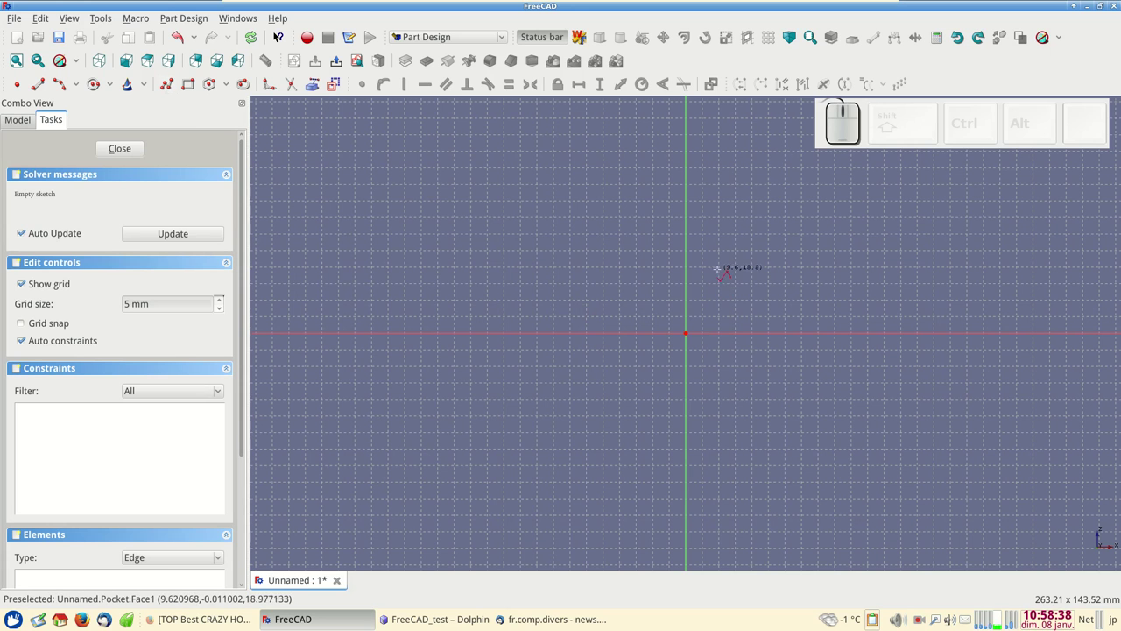
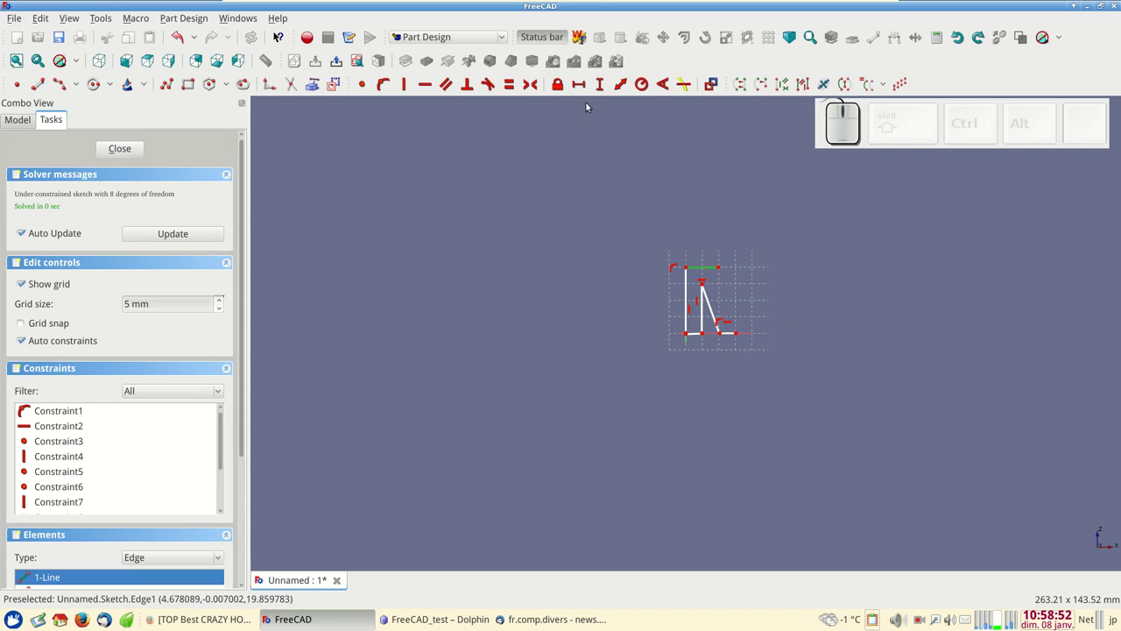
{"action": "left_click", "coordinate": [584, 87]}
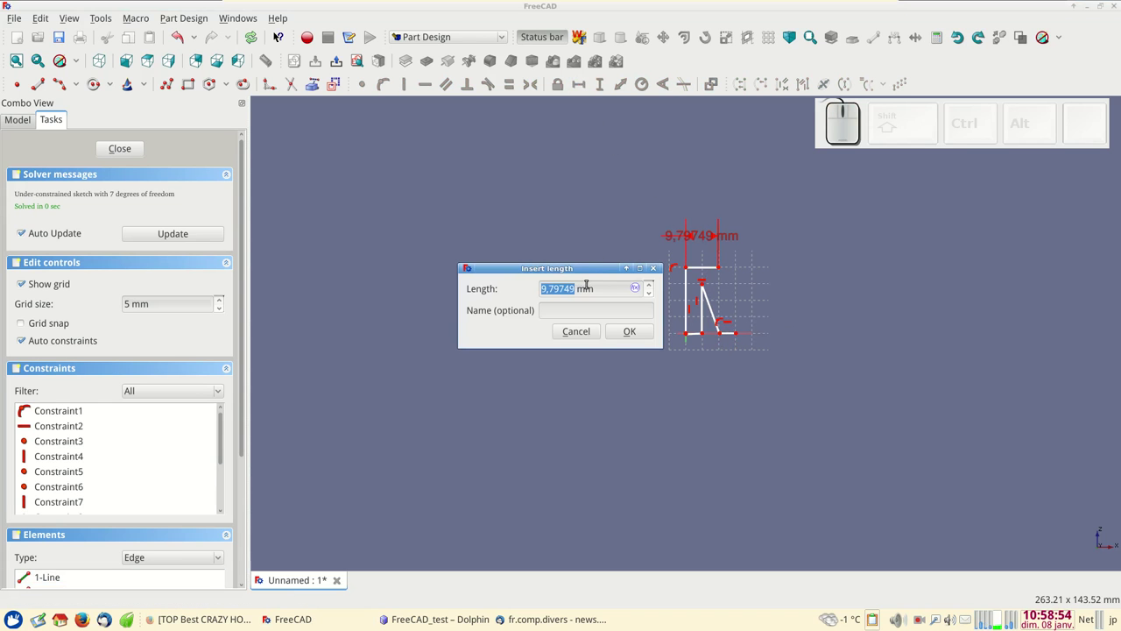
{"action": "key", "text": "KP_1"}
{"action": "key", "text": "KP_Enter"}
{"action": "left_click", "coordinate": [689, 296]}
{"action": "left_click", "coordinate": [606, 83]}
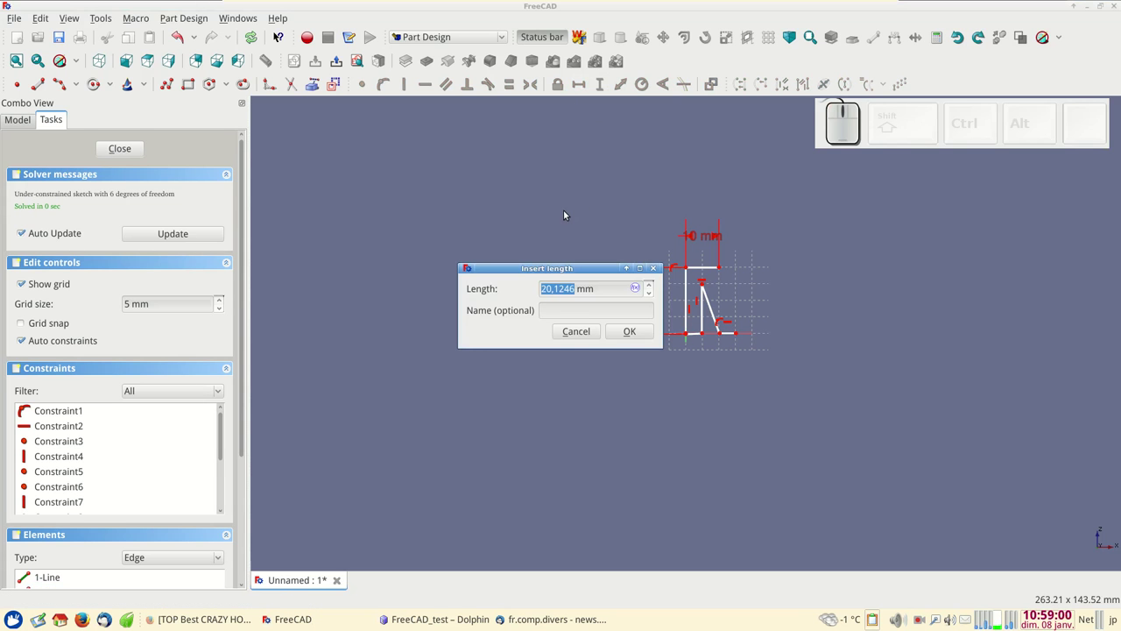
{"action": "key", "text": "KP_2"}
{"action": "key", "text": "KP_0"}
{"action": "key", "text": "KP_Enter"}
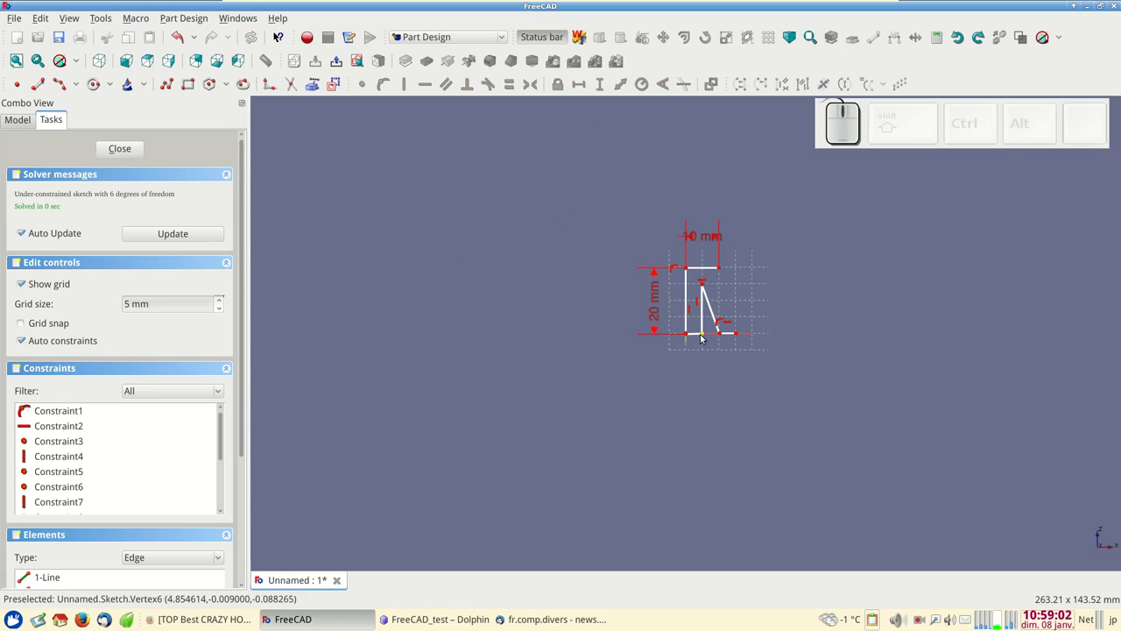
- Dimension the inner step 5 mm wide and 15 mm tall
{"action": "left_click", "coordinate": [698, 333]}
{"action": "left_click", "coordinate": [580, 77]}
{"action": "key", "text": "KP_5"}
{"action": "key", "text": "KP_Enter"}
{"action": "left_click", "coordinate": [696, 335]}
{"action": "left_click", "coordinate": [732, 332]}
{"action": "left_click", "coordinate": [512, 86]}
{"action": "scroll", "scroll_direction": "up", "scroll_amount": 3}
{"action": "scroll", "scroll_direction": "up", "scroll_amount": 3}
{"action": "right_click", "coordinate": [494, 283]}
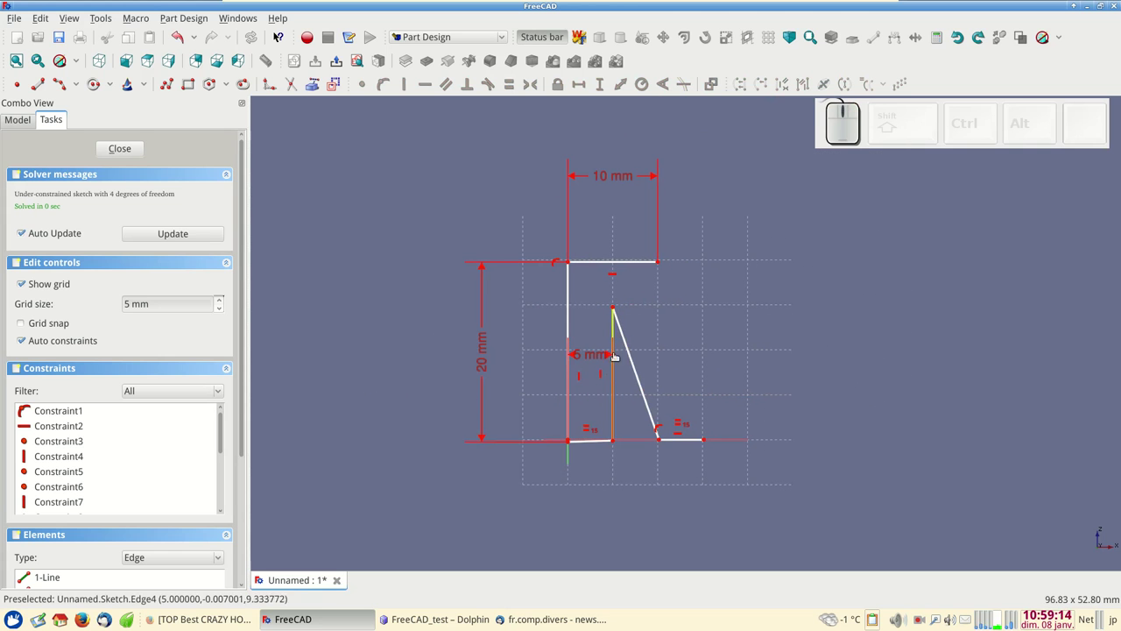
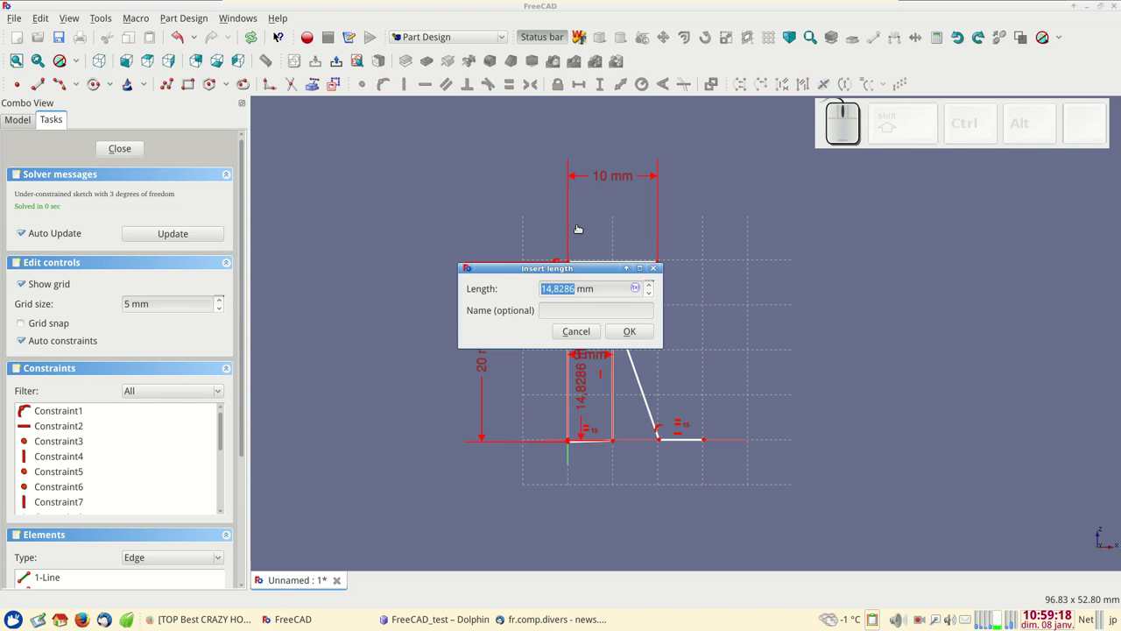
{"action": "key", "text": "KP_1"}
{"action": "key", "text": "KP_Enter"}
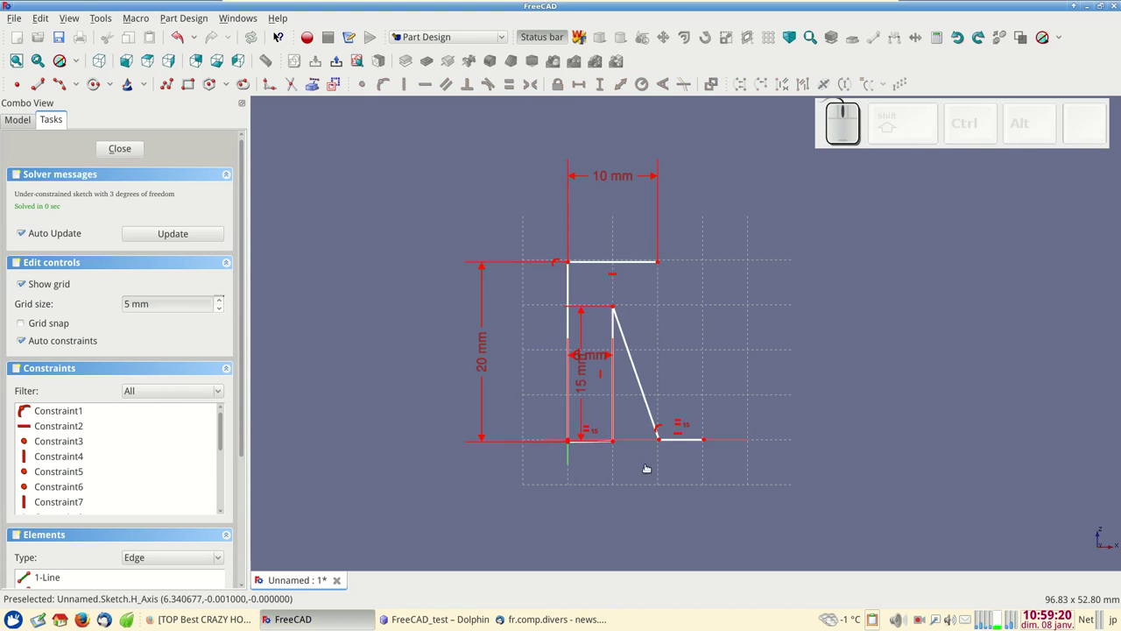
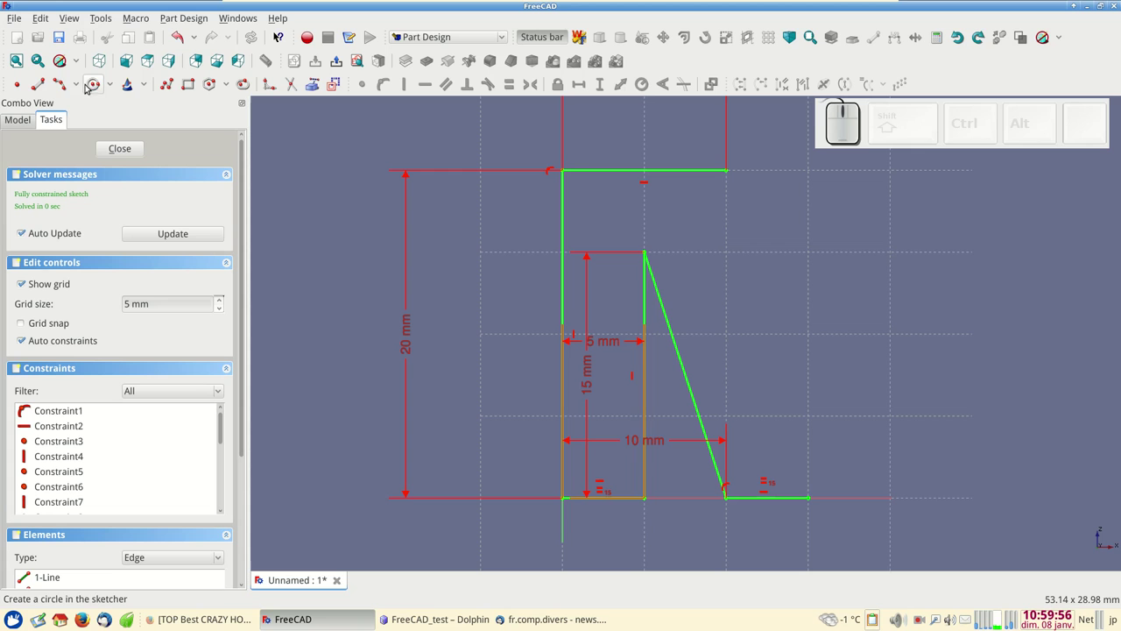
- Add the curved outer arc and constrain its radius to 30 mm
{"action": "left_click_drag", "start_coordinate": [80, 84], "coordinate": [145, 120]}
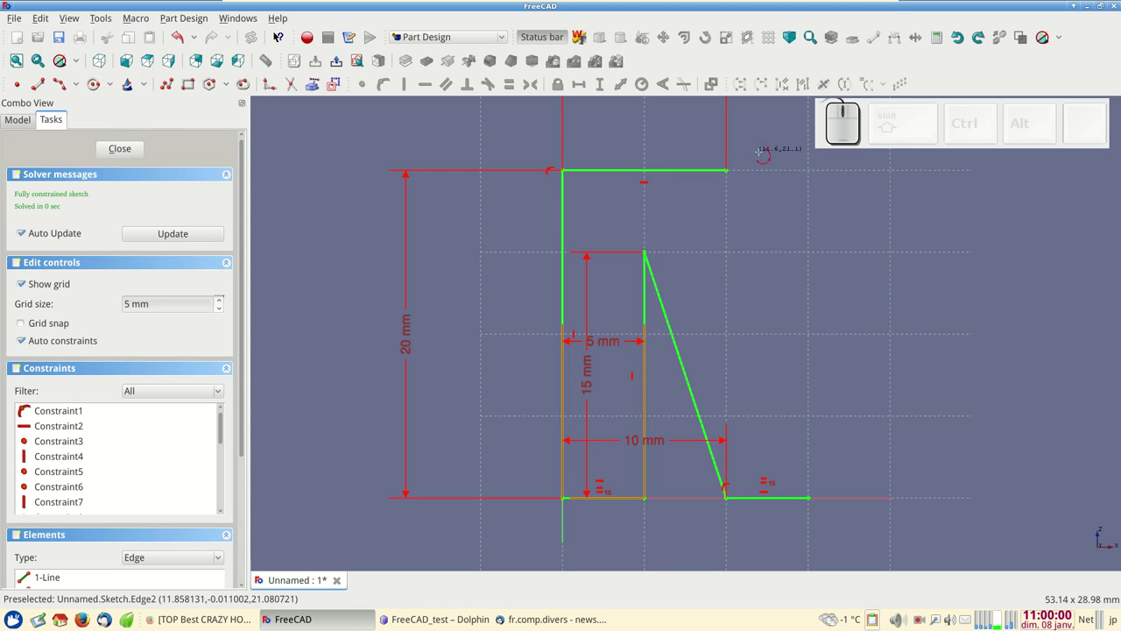
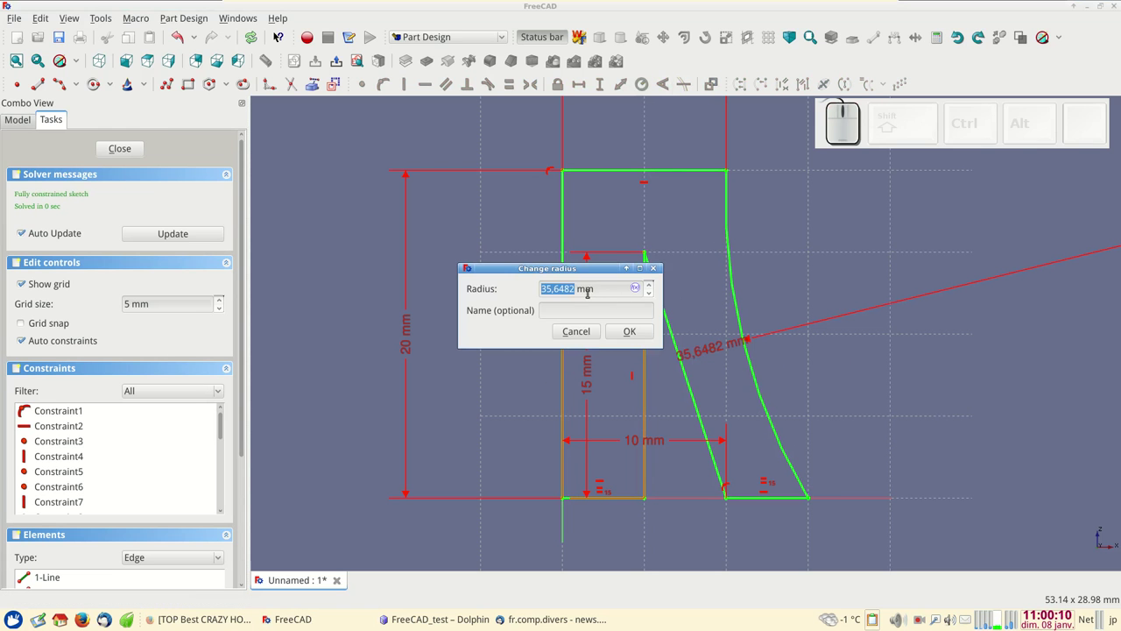
{"action": "key", "text": "KP_3"}
{"action": "key", "text": "KP_0"}
{"action": "key", "text": "KP_Enter"}
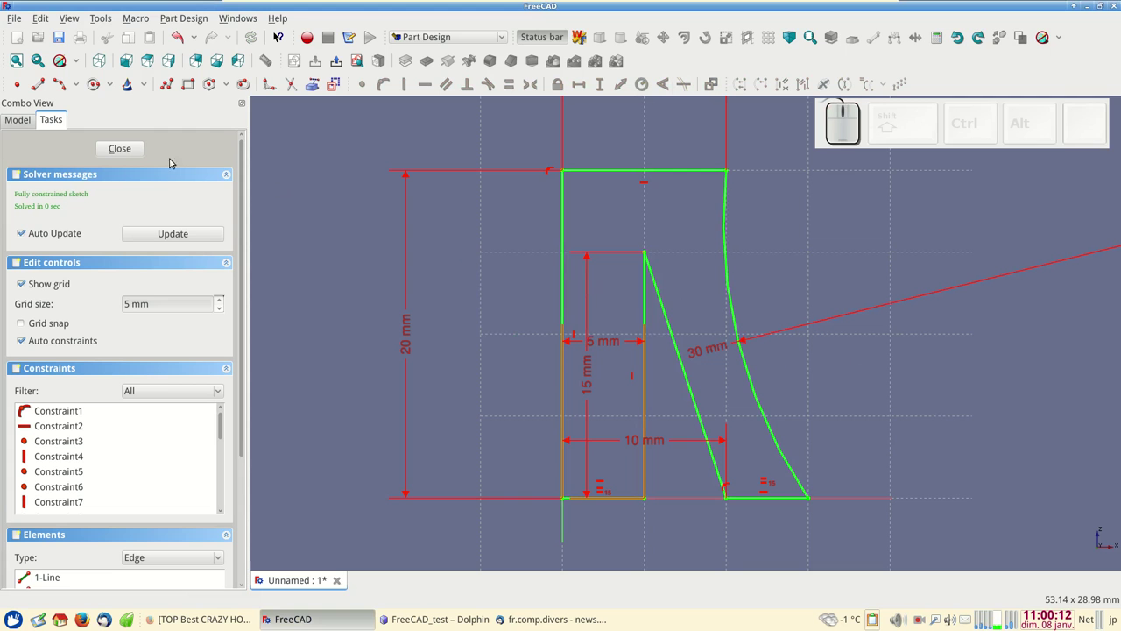
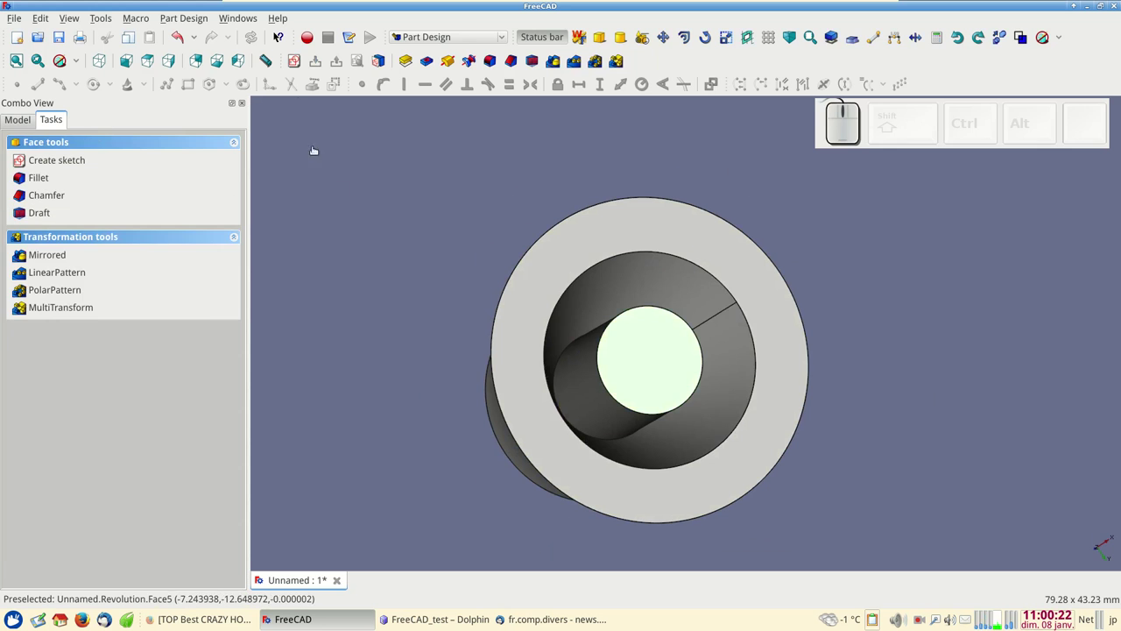
- Start a sketch on the knob face with a circle whose centre coincides with the origin
{"action": "left_click", "coordinate": [292, 64]}
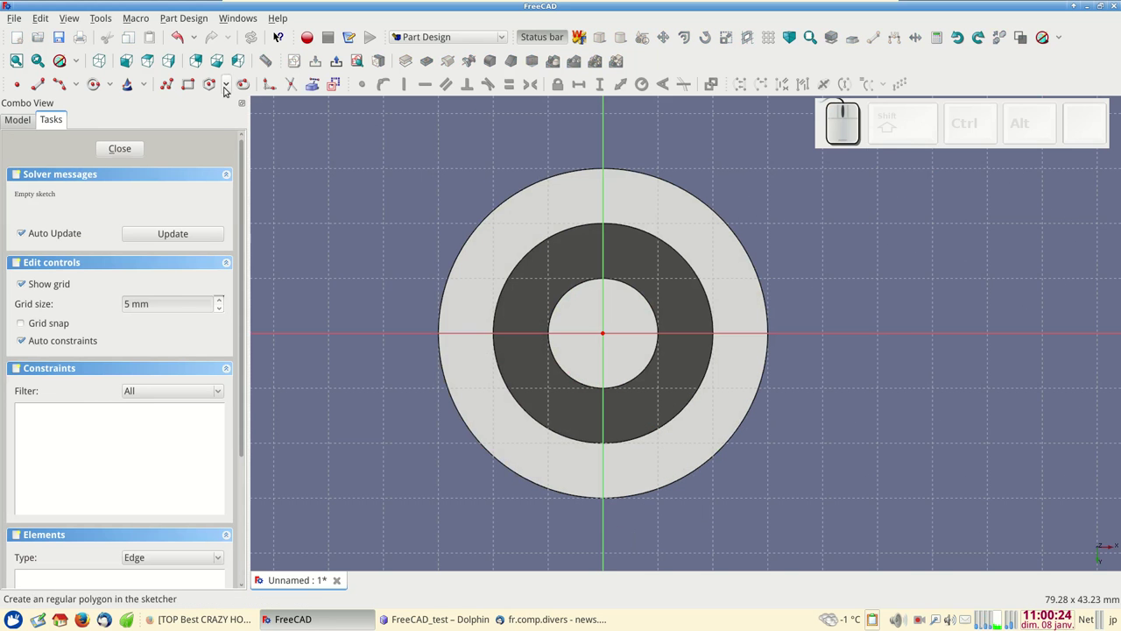
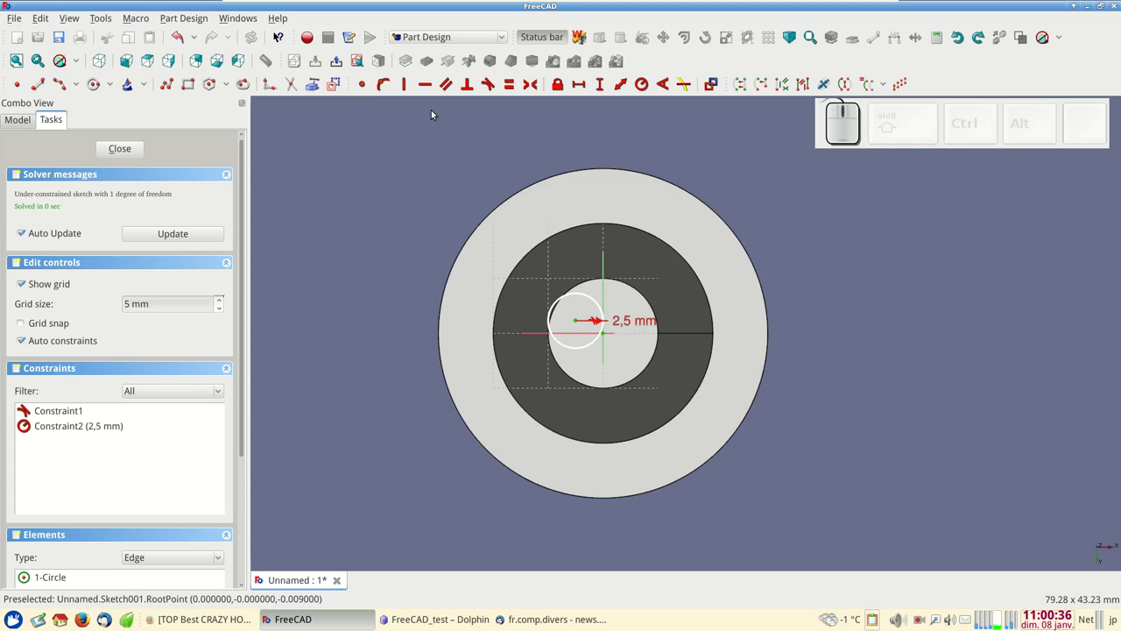
{"action": "left_click", "coordinate": [366, 85]}
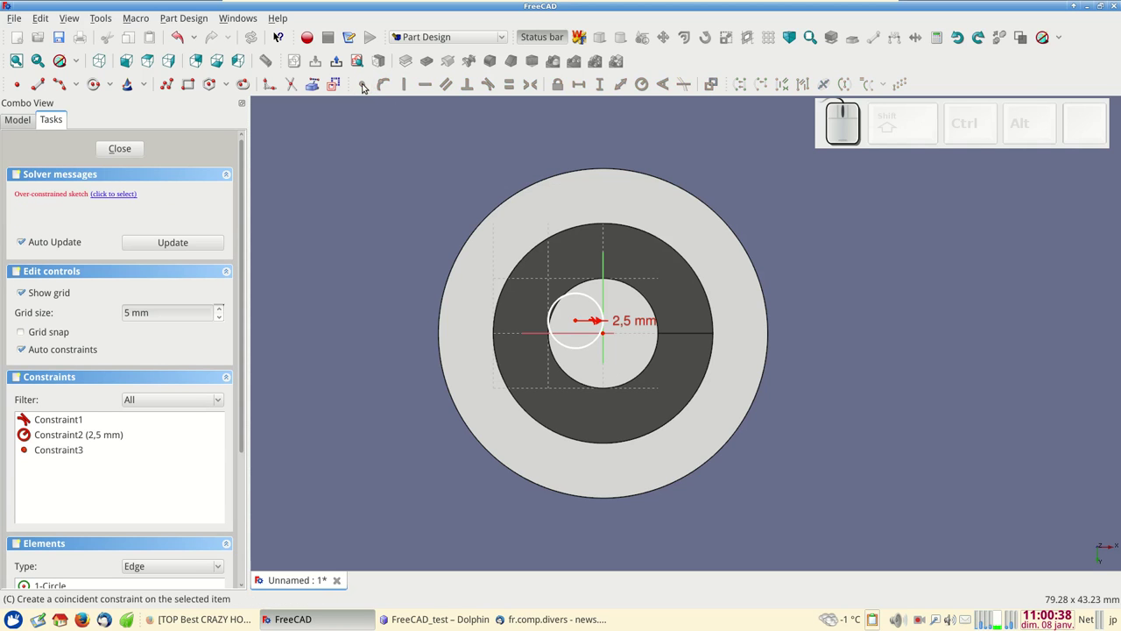
{"action": "left_click_drag", "start_coordinate": [124, 147], "coordinate": [96, 141]}
{"action": "left_click", "coordinate": [184, 37]}
{"action": "left_click", "coordinate": [337, 222]}
{"action": "left_click", "coordinate": [580, 321]}
{"action": "left_click", "coordinate": [605, 336]}
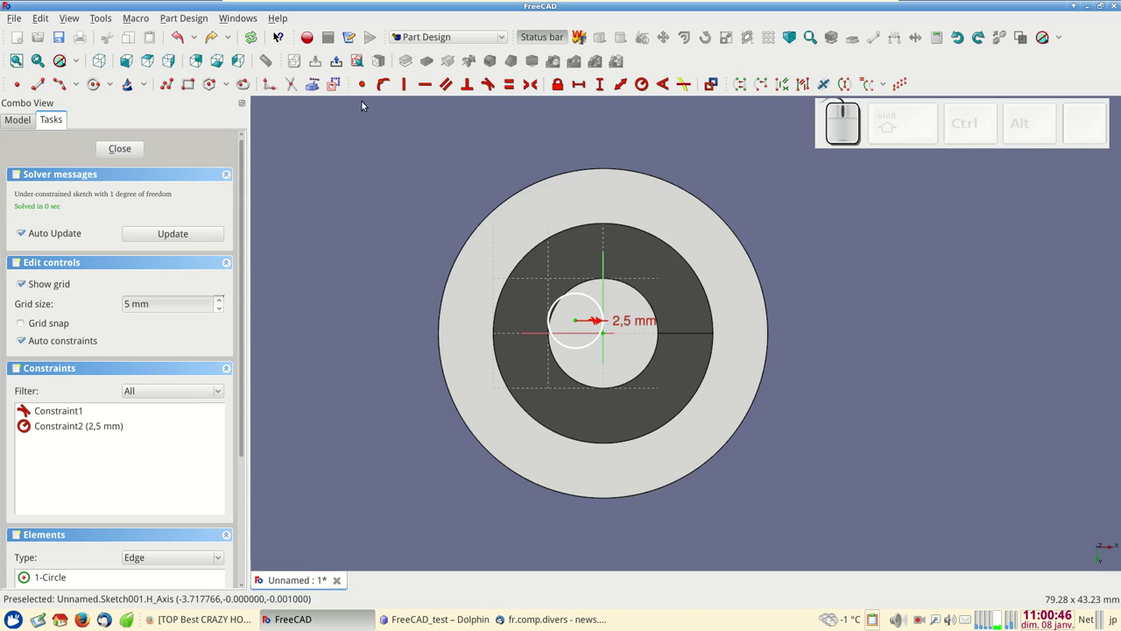
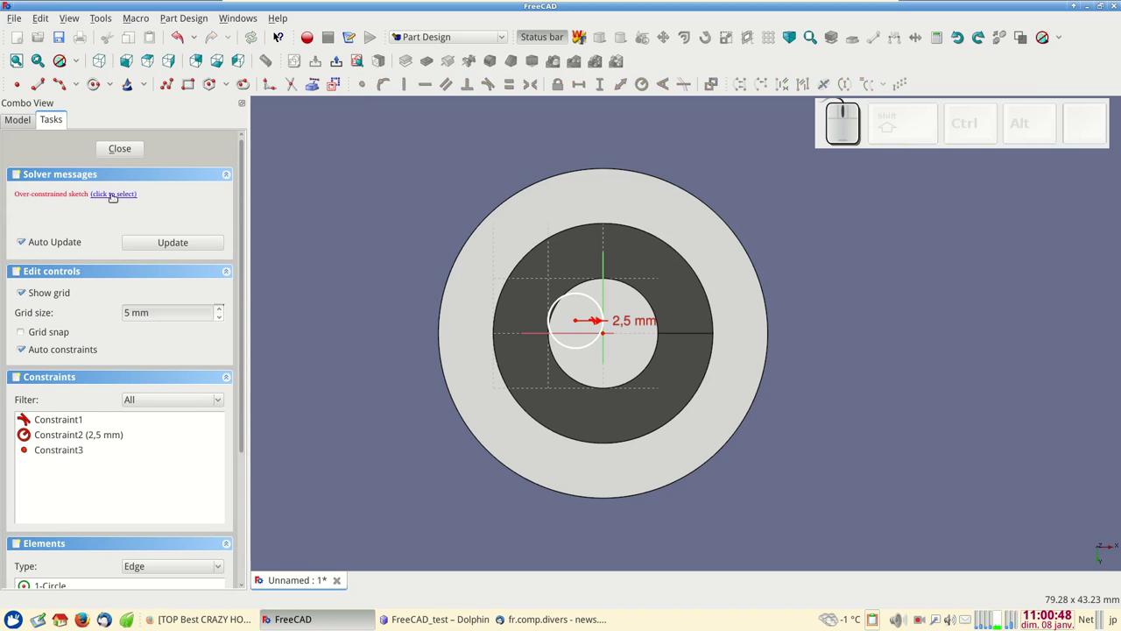
- Highlight the conflicting constraints and delete the redundant one
{"action": "left_click", "coordinate": [121, 159]}
{"action": "left_click_drag", "start_coordinate": [578, 321], "coordinate": [616, 336]}
{"action": "left_click_drag", "start_coordinate": [628, 320], "coordinate": [604, 329]}
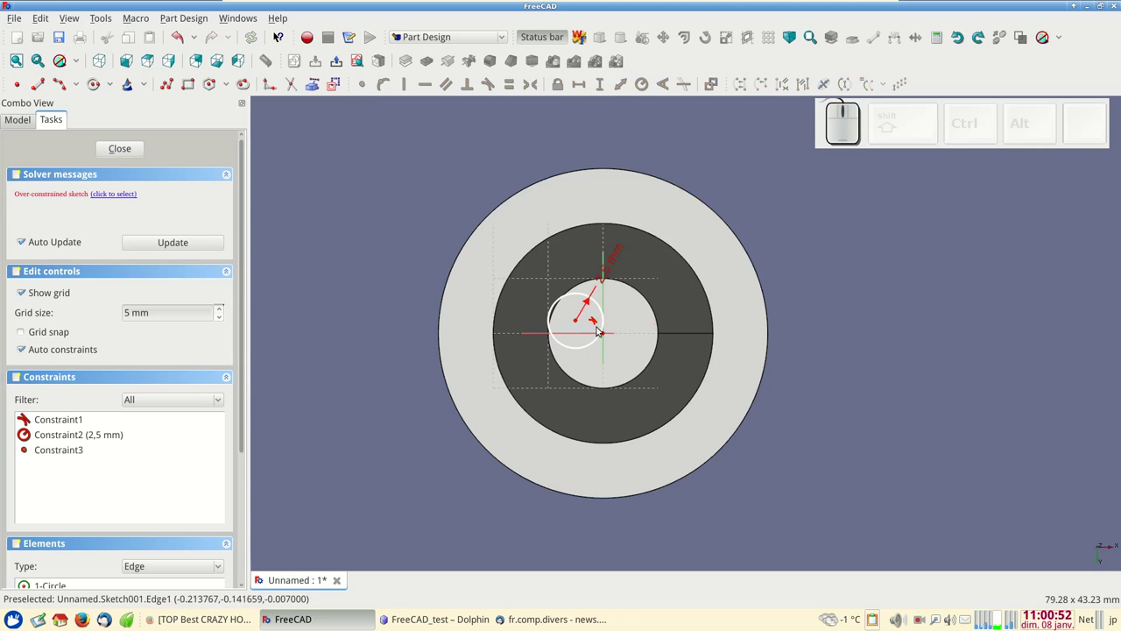
{"action": "left_click_drag", "start_coordinate": [597, 319], "coordinate": [561, 331]}
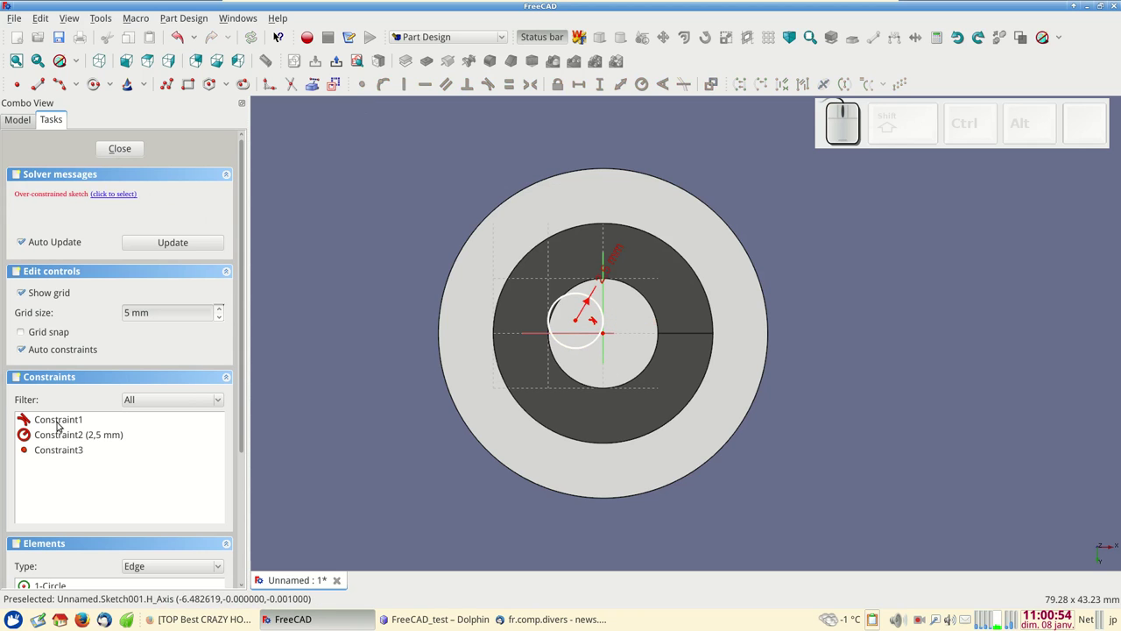
{"action": "left_click", "coordinate": [62, 419]}
{"action": "key", "text": "Delete"}
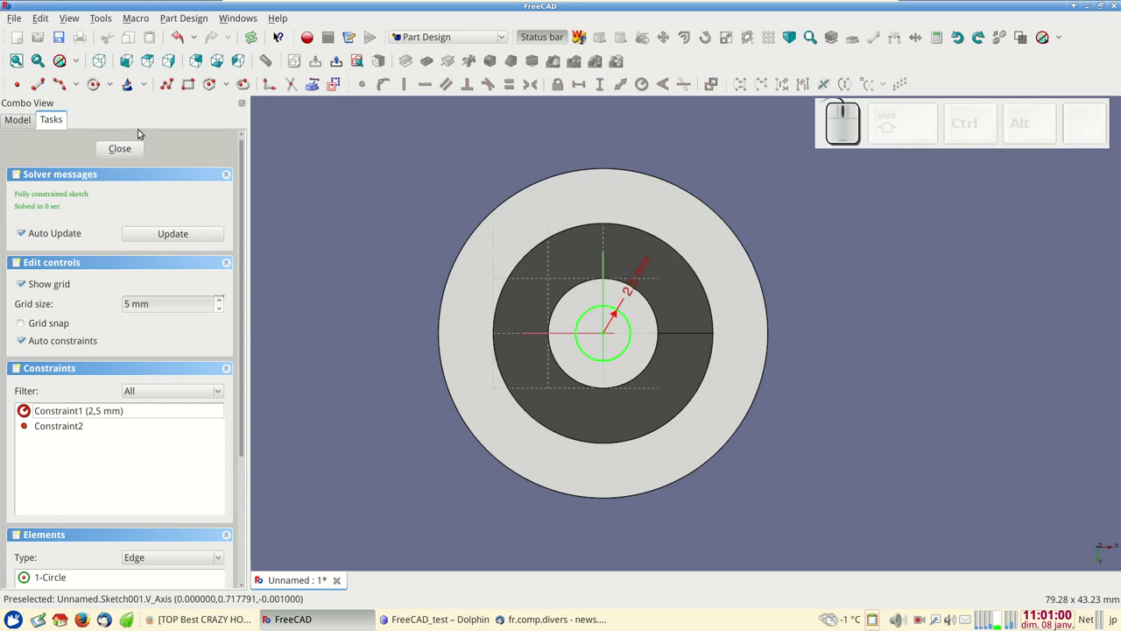
- Trim the circle into a D shape with its flat 1.5 mm from the centre
{"action": "left_click", "coordinate": [39, 82]}
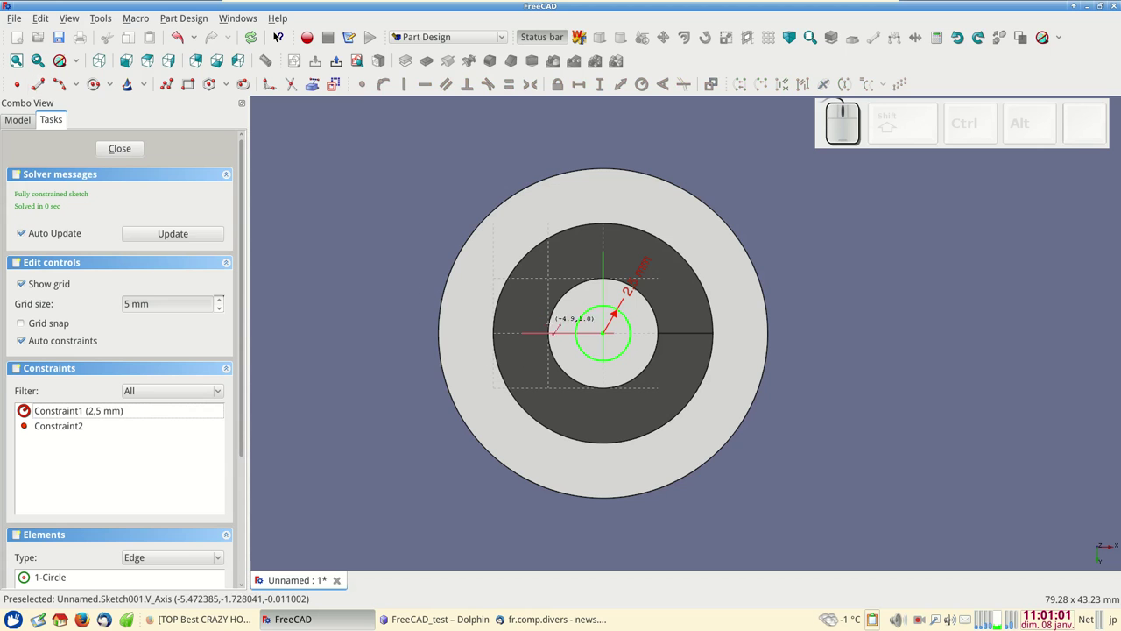
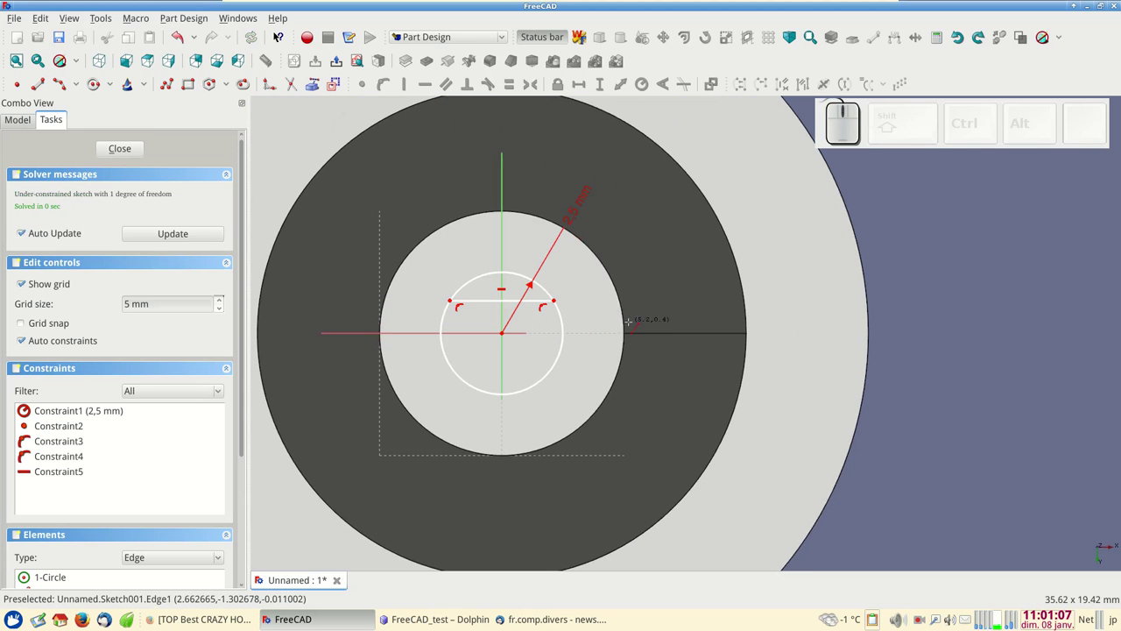
{"action": "right_click", "coordinate": [487, 310]}
{"action": "left_click_drag", "start_coordinate": [491, 301], "coordinate": [452, 243]}
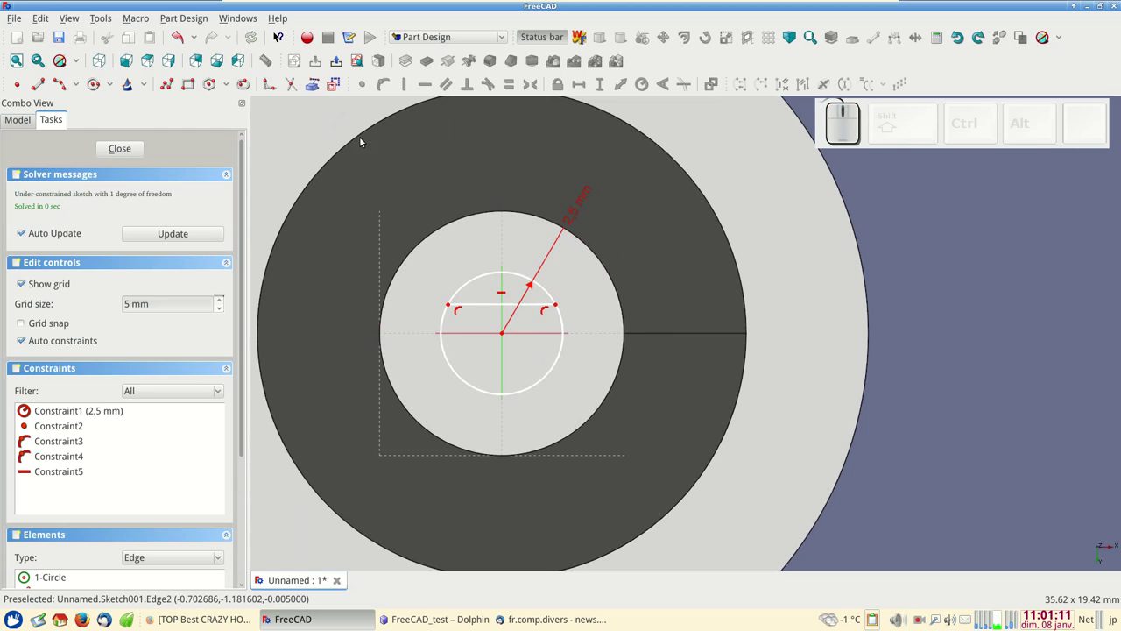
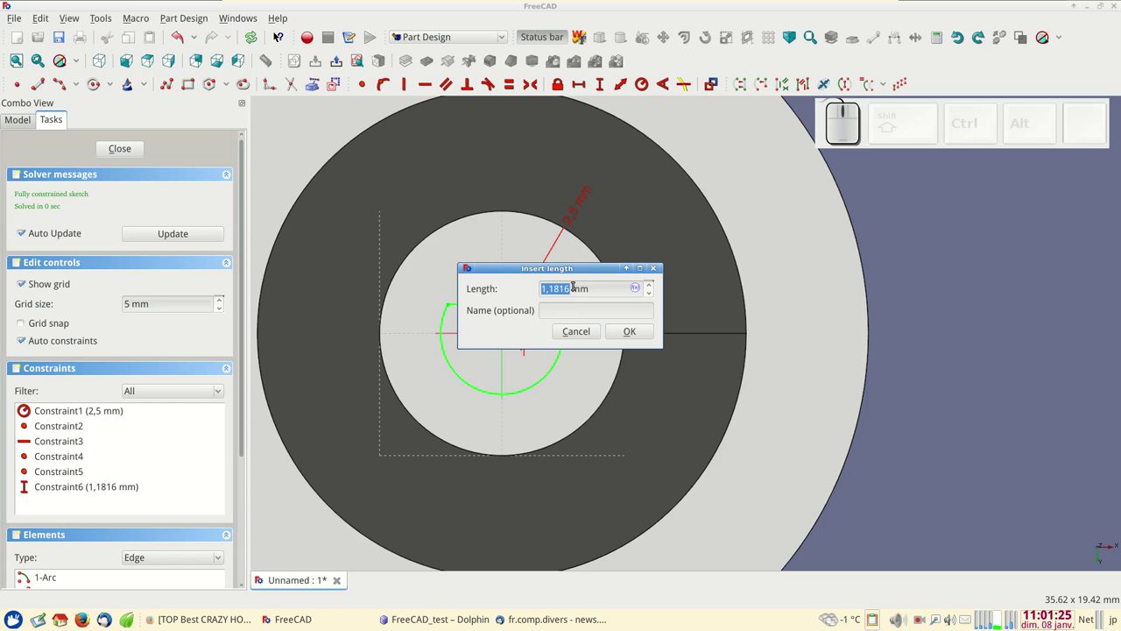
{"action": "key", "text": "KP_1"}
{"action": "key", "text": "KP_Decimal"}
{"action": "key", "text": "KP_5"}
{"action": "key", "text": "KP_Enter"}
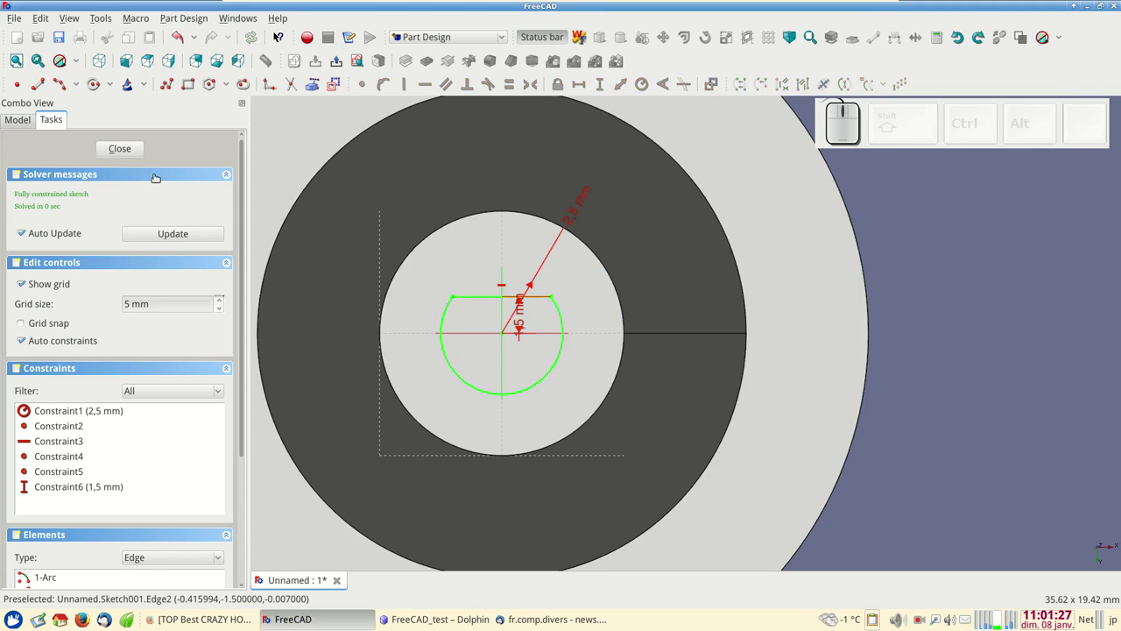
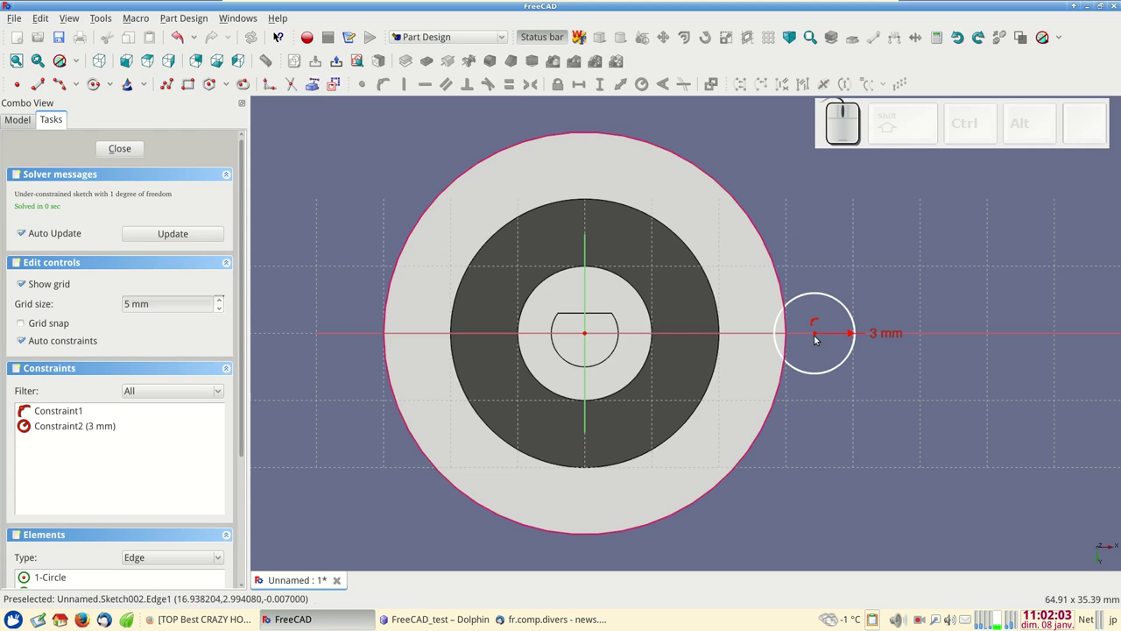
- Lock the new circle's centre onto the sketch origin
{"action": "left_click", "coordinate": [817, 334]}
{"action": "left_click", "coordinate": [778, 265]}
{"action": "left_click", "coordinate": [386, 84]}
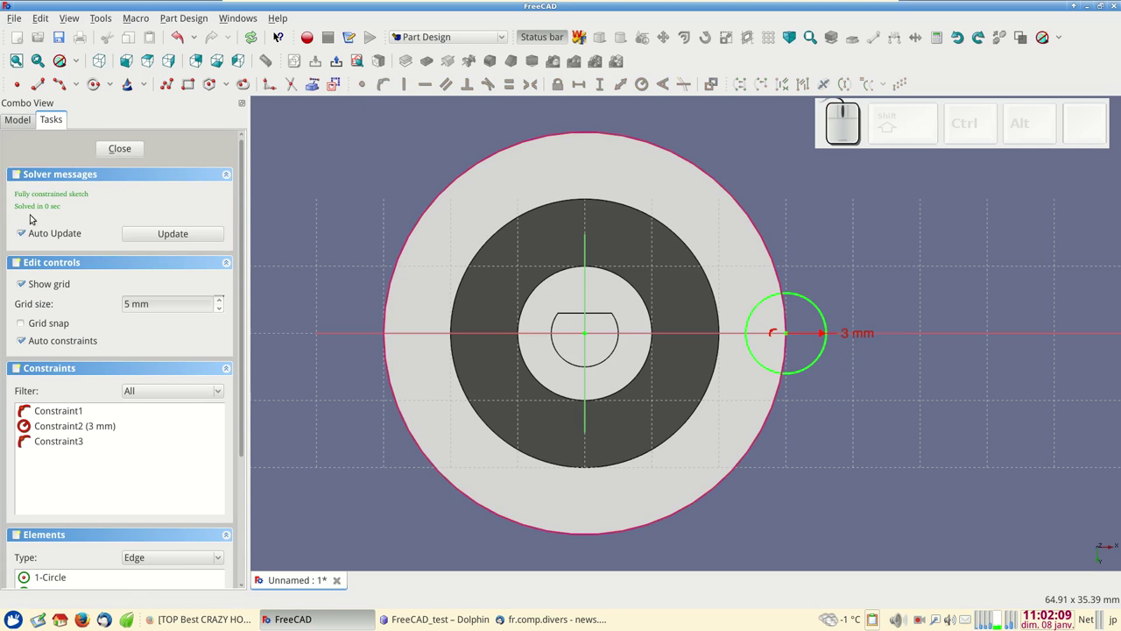
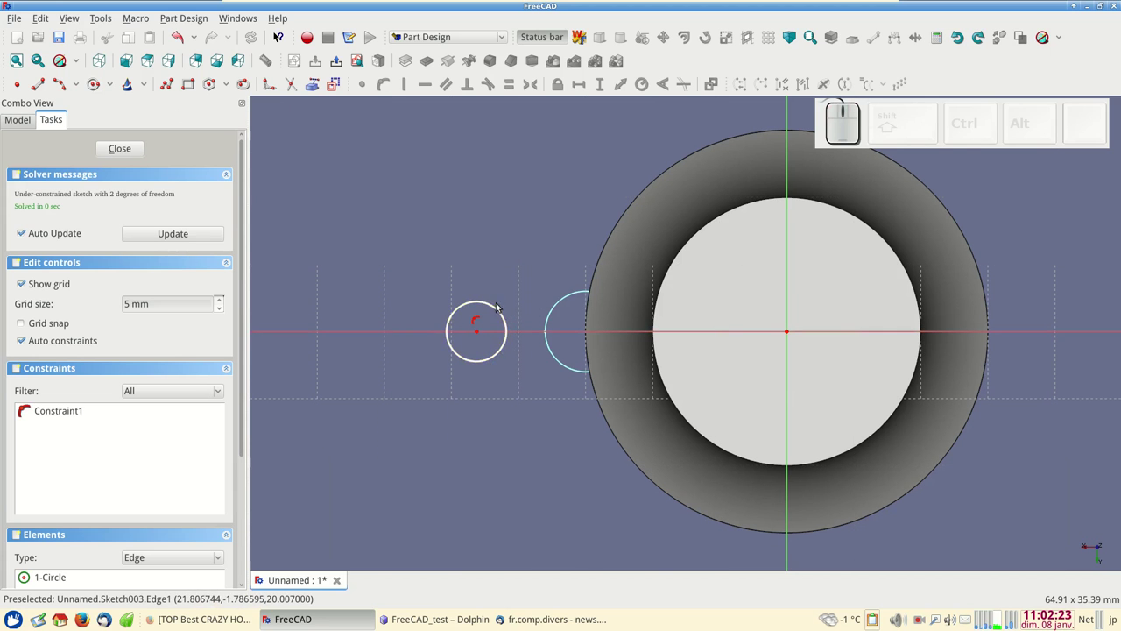
- Constrain the small circle's radius to 2.5 mm
{"action": "left_click", "coordinate": [496, 307]}
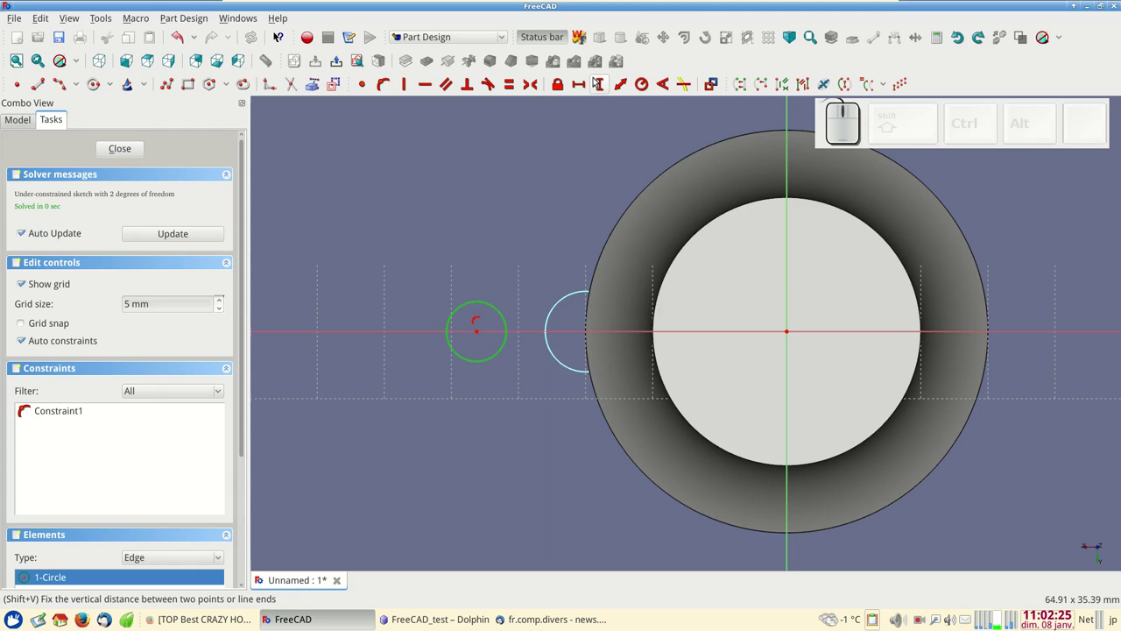
{"action": "left_click", "coordinate": [641, 84]}
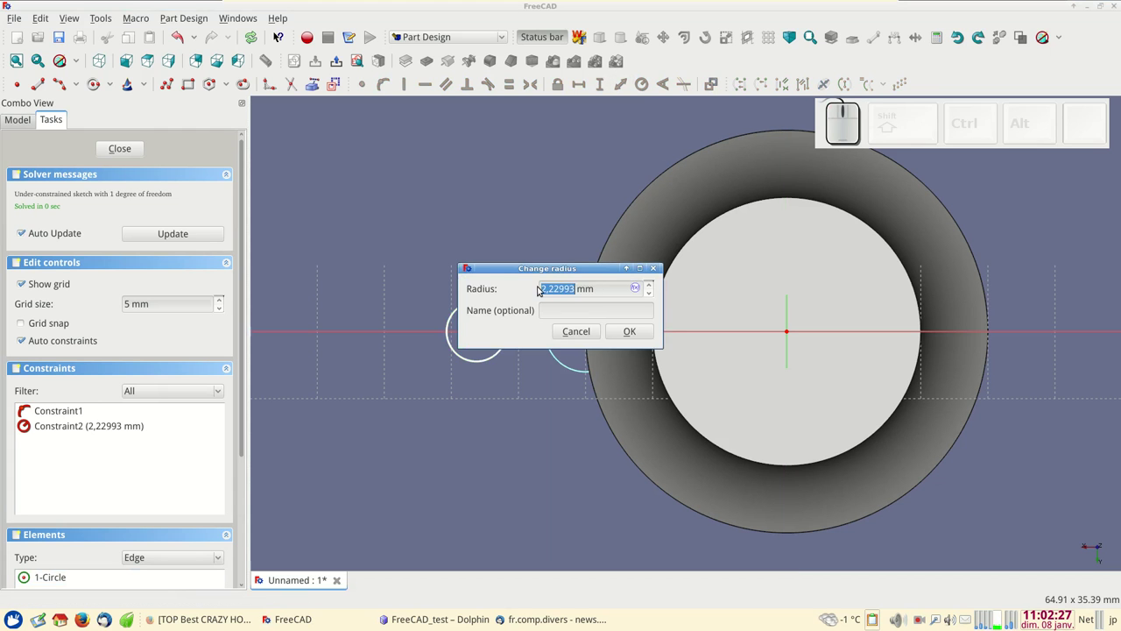
{"action": "key", "text": "KP_2"}
{"action": "key", "text": "KP_Decimal"}
{"action": "key", "text": "KP_5"}
{"action": "key", "text": "KP_Enter"}
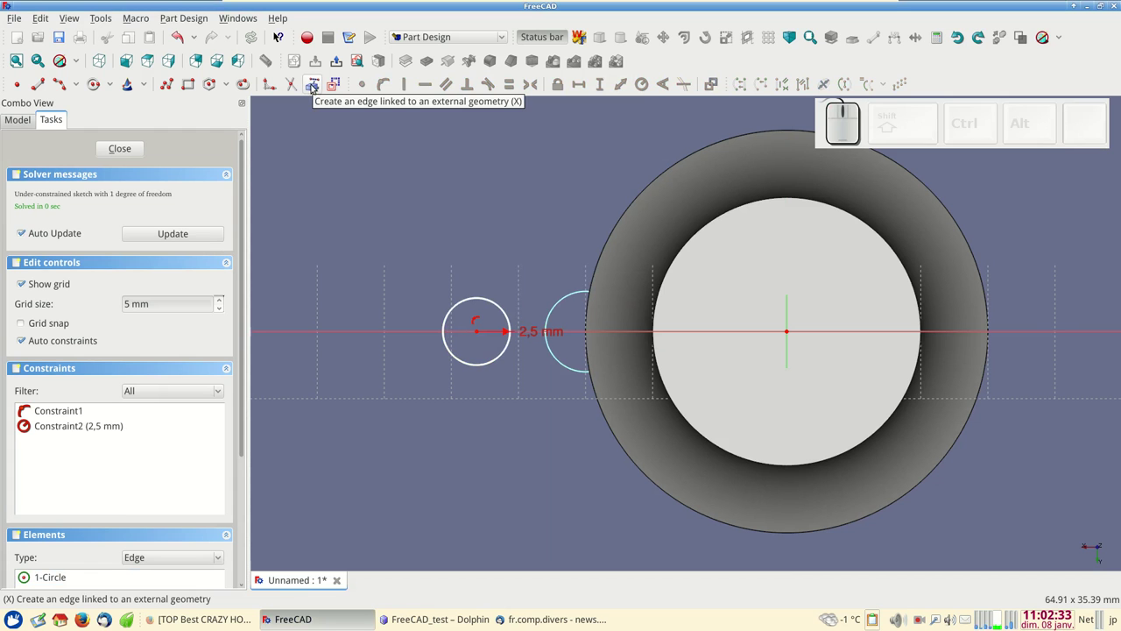
{"action": "left_click", "coordinate": [314, 84]}
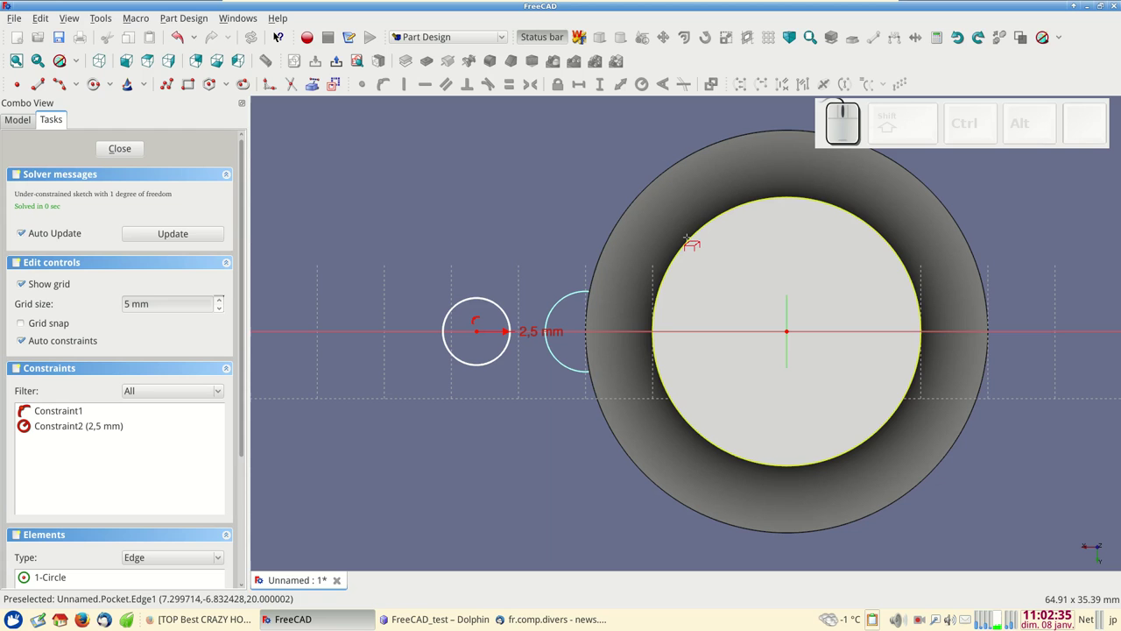
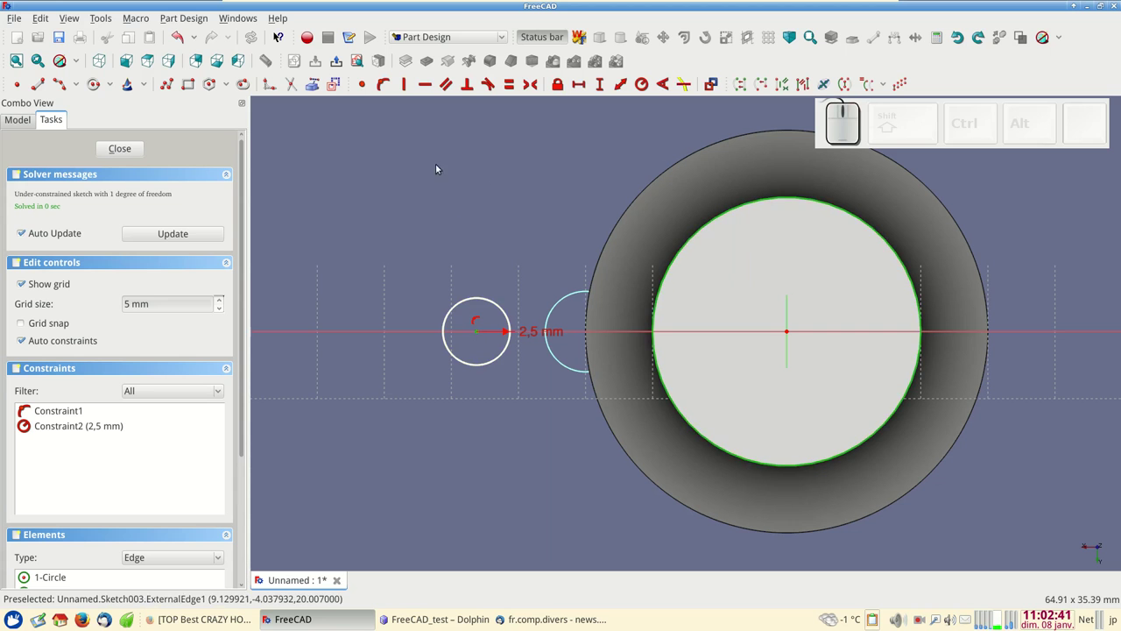
- Pin the circle centre on the inner edge, close the sketch and switch to the Part workbench
{"action": "left_click", "coordinate": [385, 88]}
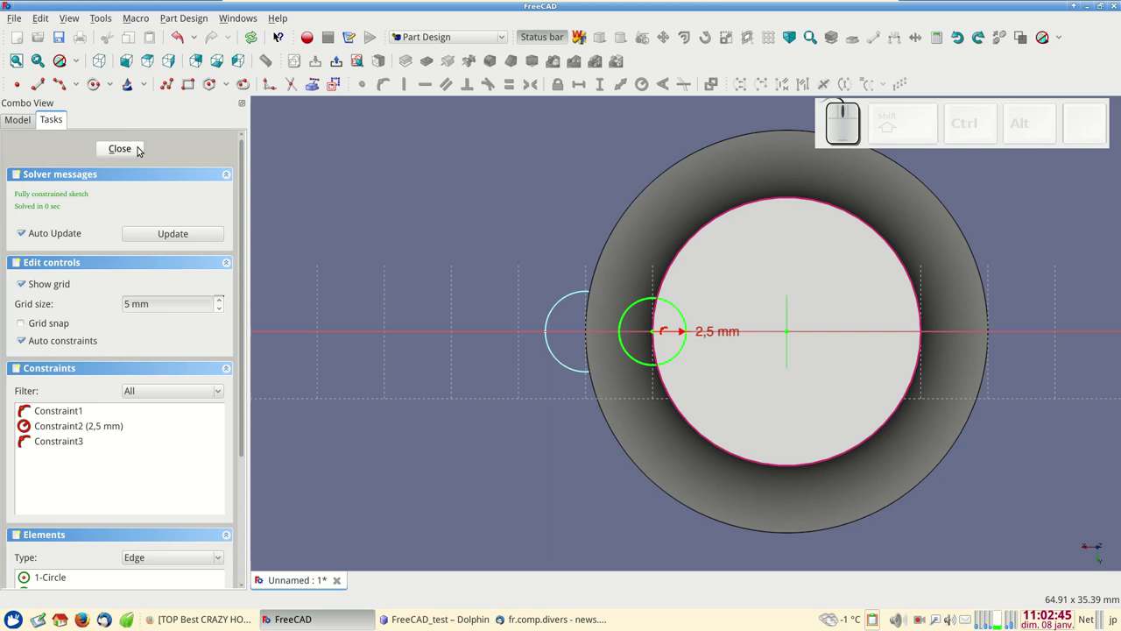
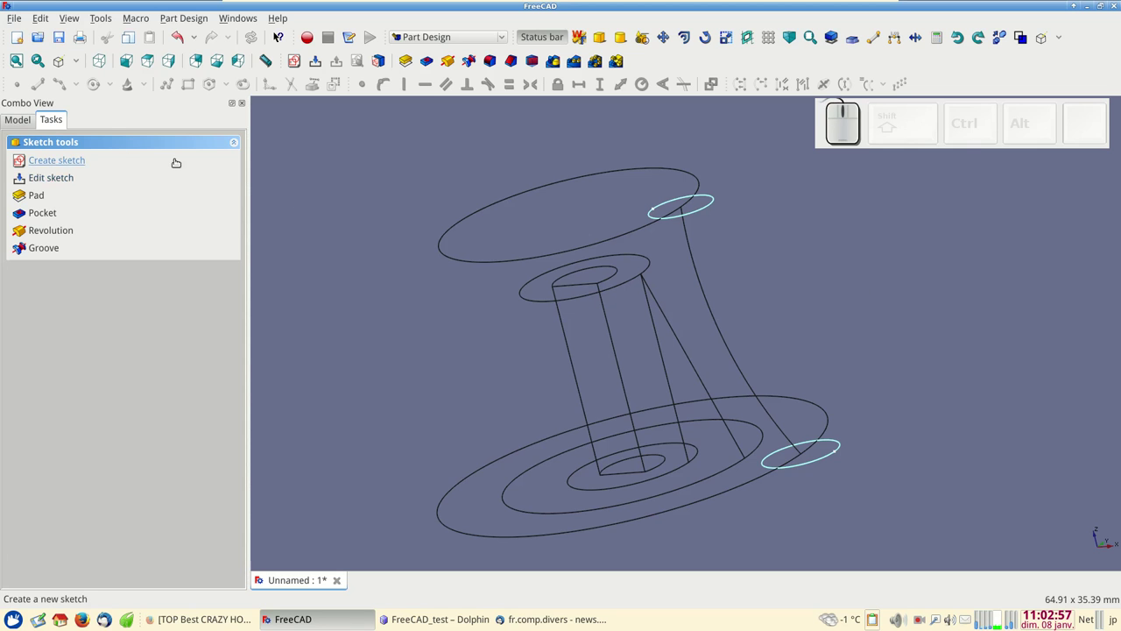
{"action": "left_click_drag", "start_coordinate": [80, 69], "coordinate": [82, 83]}
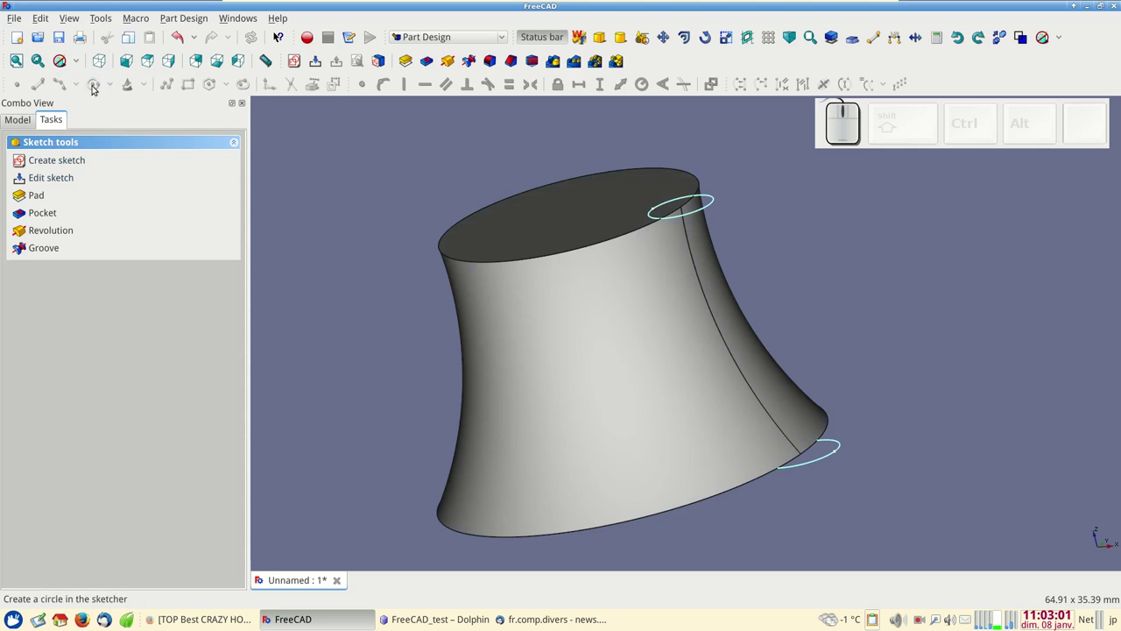
{"action": "left_click", "coordinate": [461, 39]}
{"action": "left_click", "coordinate": [450, 21]}
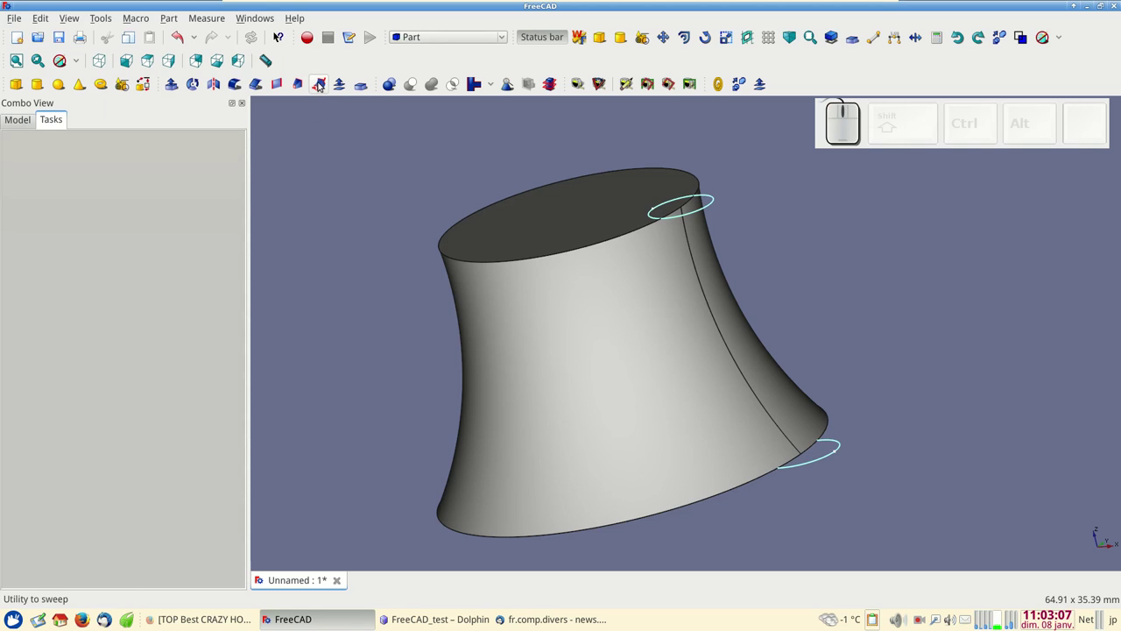
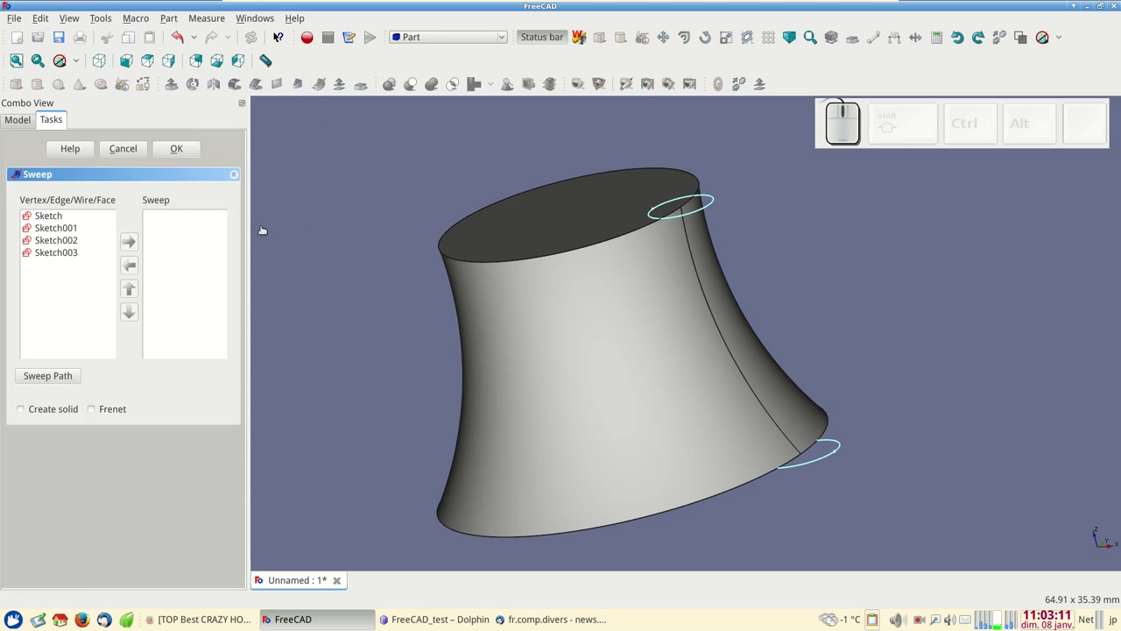
- Sweep Sketch002 and Sketch003 along the knob's curved edge as a solid with Frenet
{"action": "left_click", "coordinate": [67, 241]}
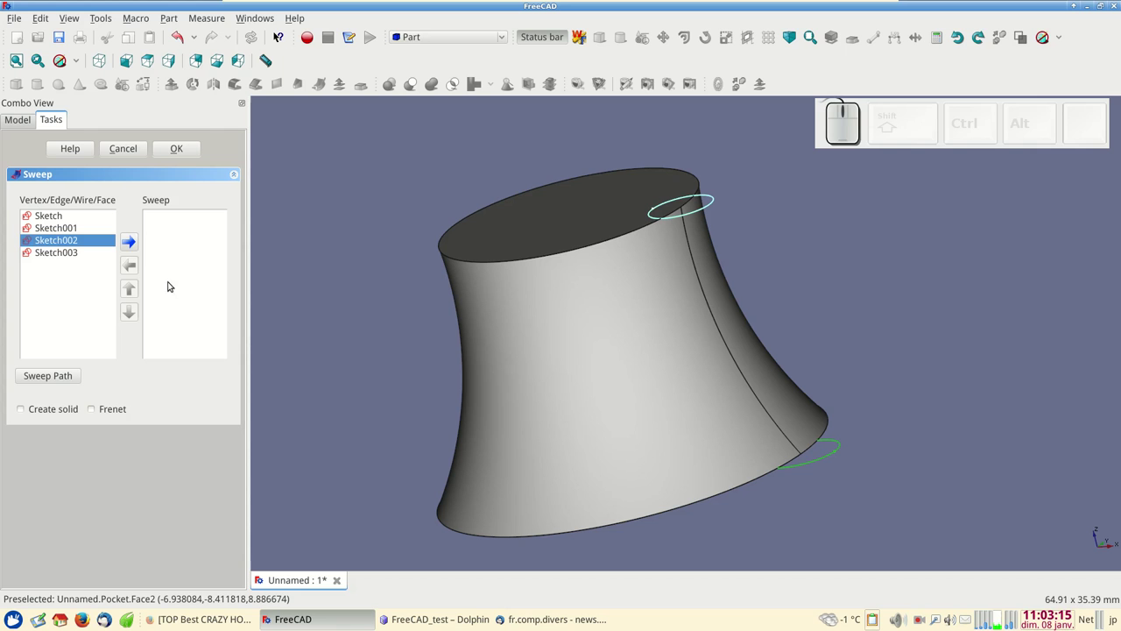
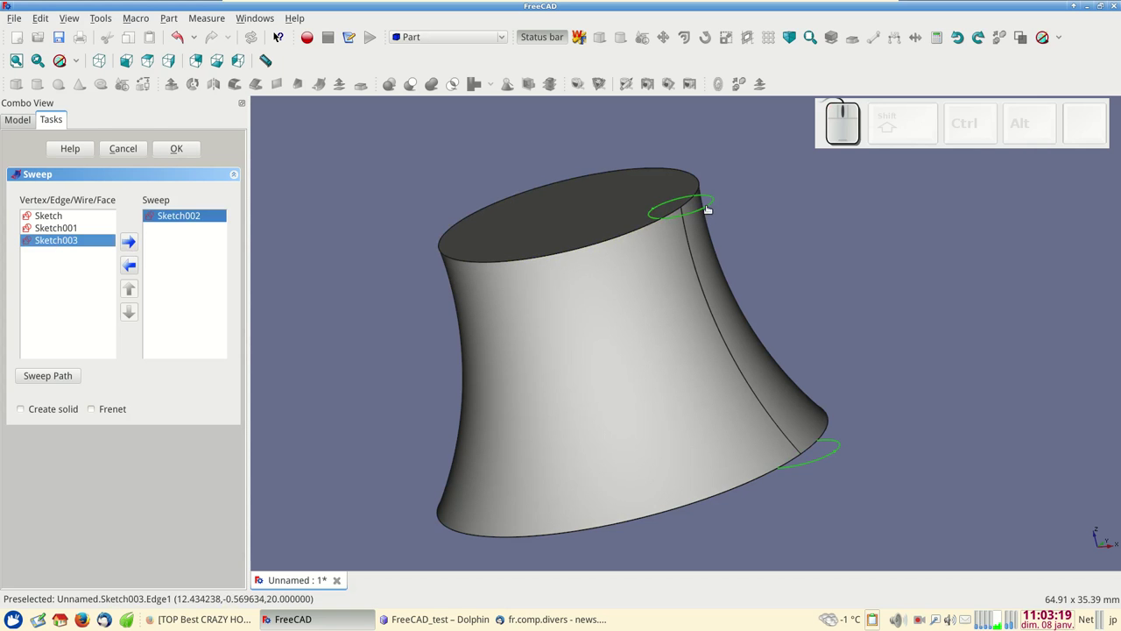
{"action": "left_click", "coordinate": [129, 246]}
{"action": "left_click", "coordinate": [23, 410]}
{"action": "left_click", "coordinate": [94, 411]}
{"action": "left_click", "coordinate": [53, 379]}
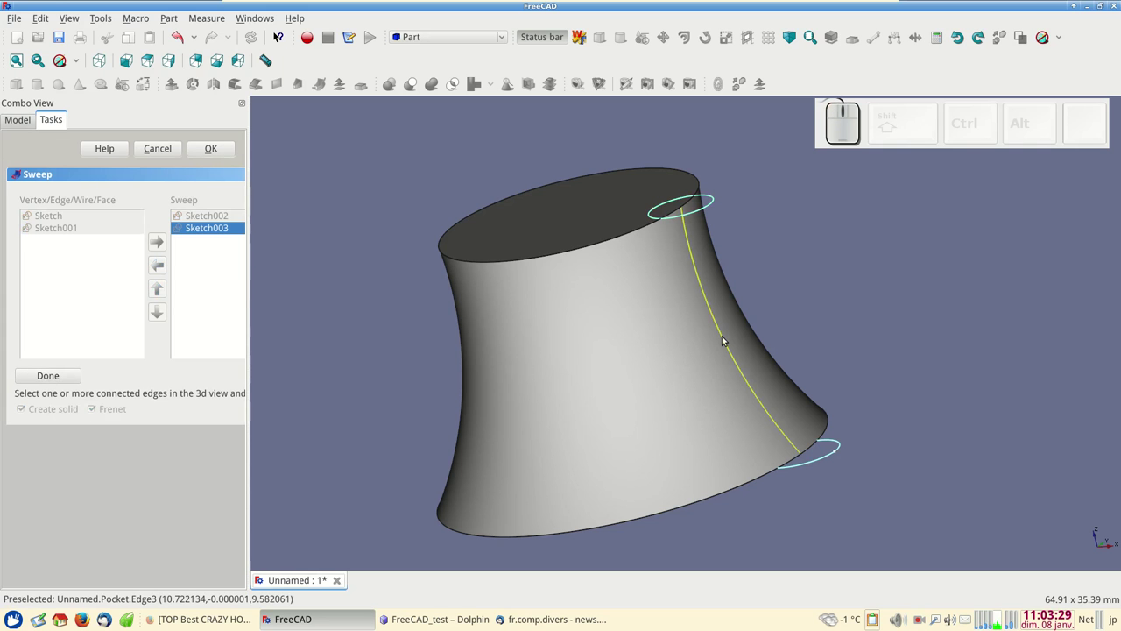
{"action": "left_click", "coordinate": [726, 336]}
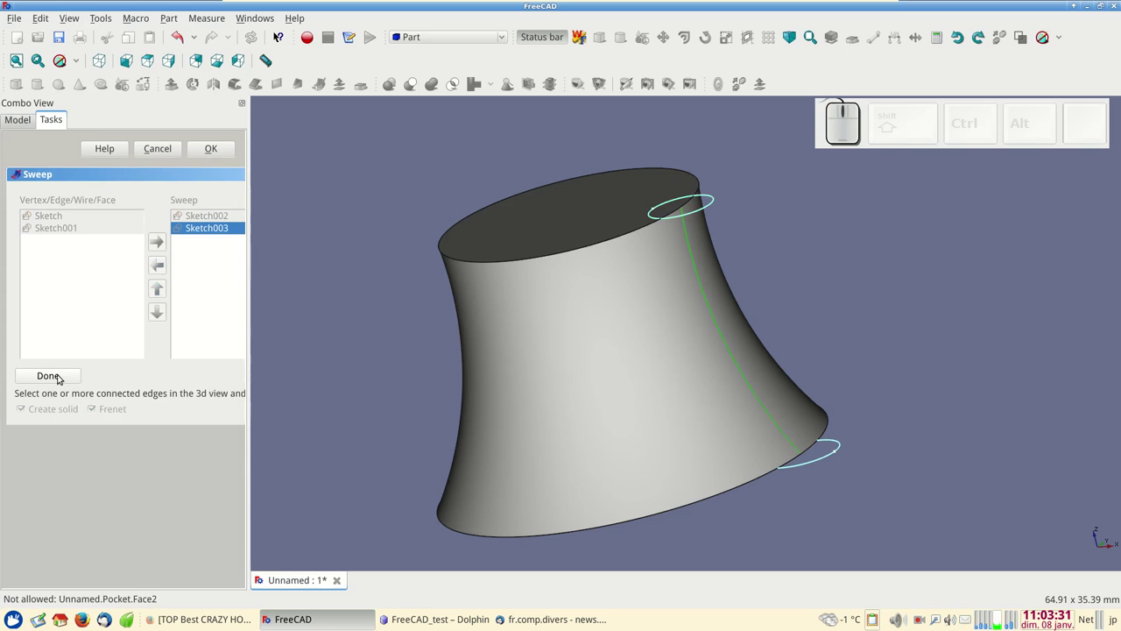
{"action": "left_click", "coordinate": [61, 375]}
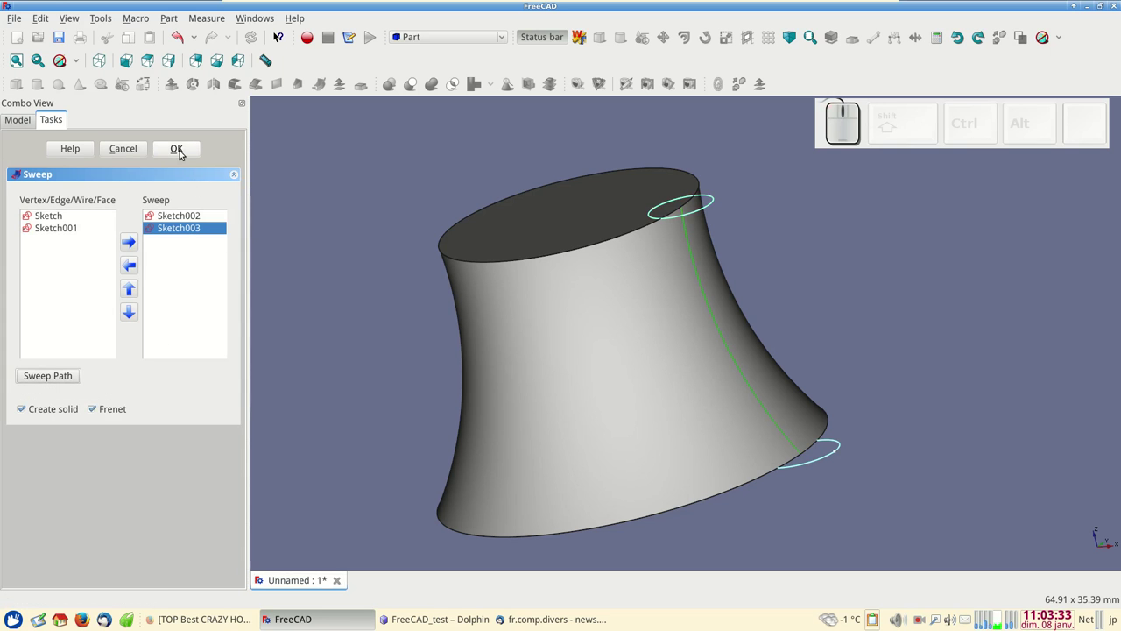
{"action": "left_click", "coordinate": [183, 152]}
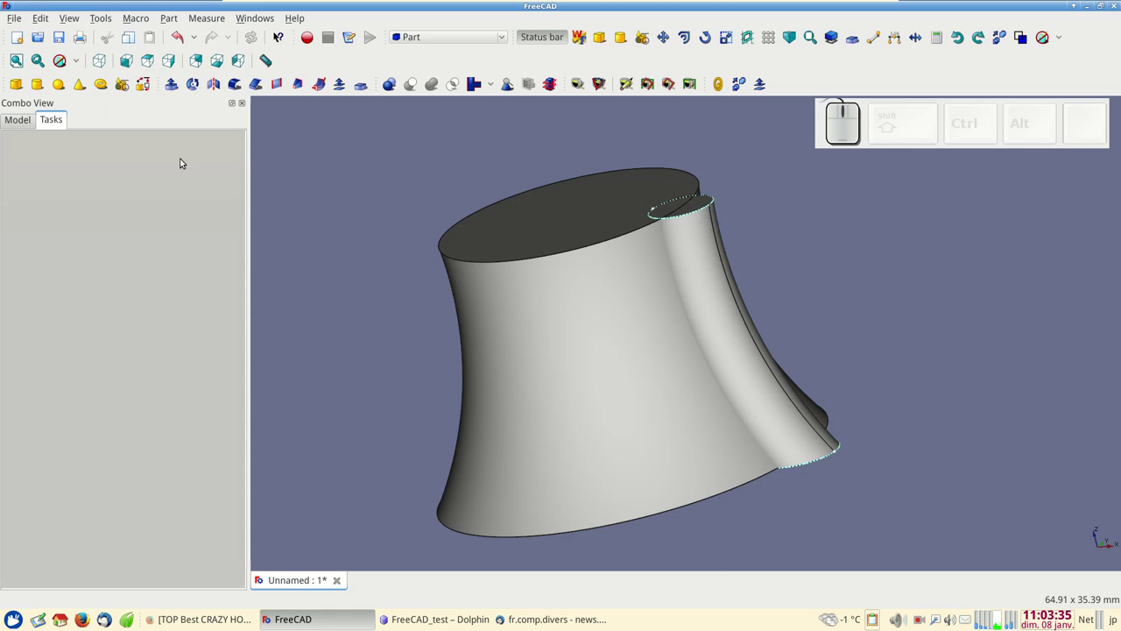
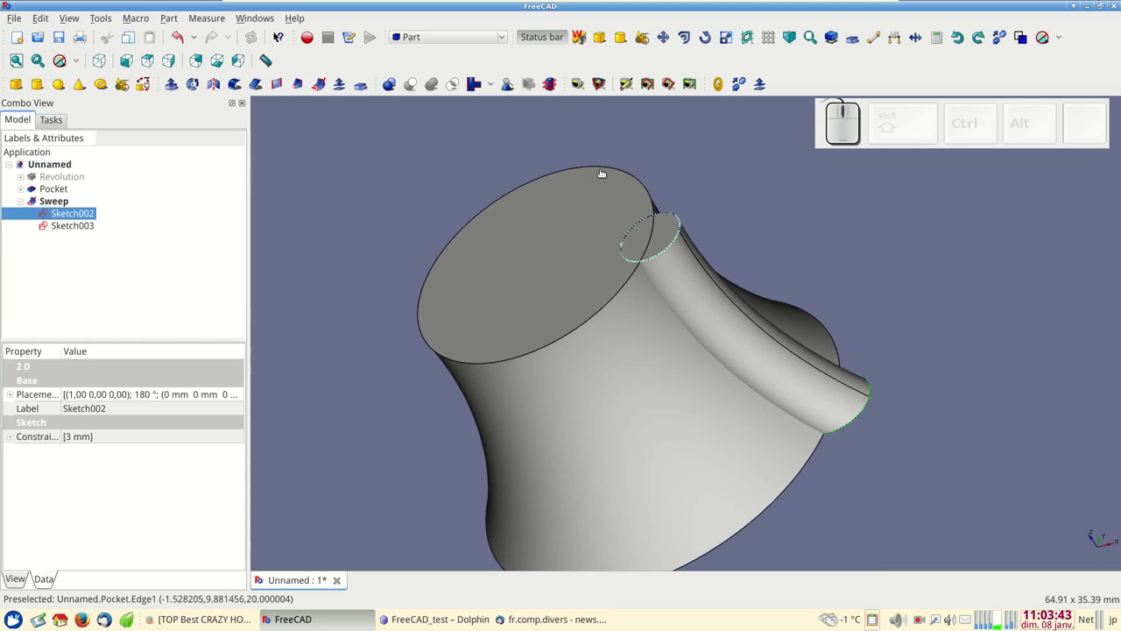
- Hide Sketch002 and Sketch003 in the view
{"action": "key", "text": "space"}
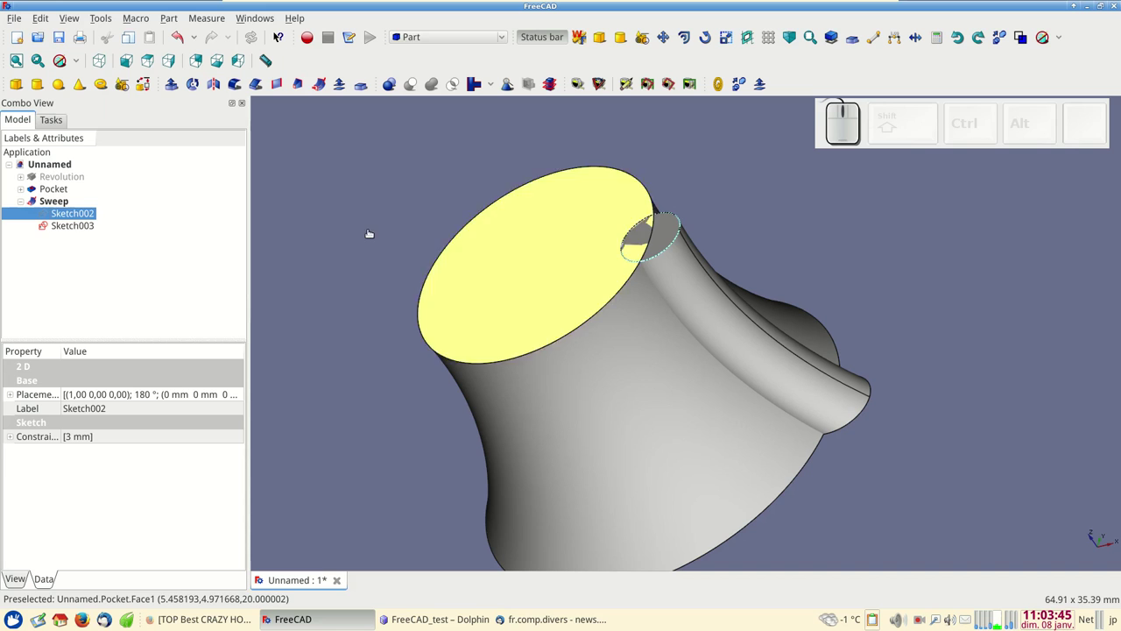
{"action": "left_click", "coordinate": [73, 228]}
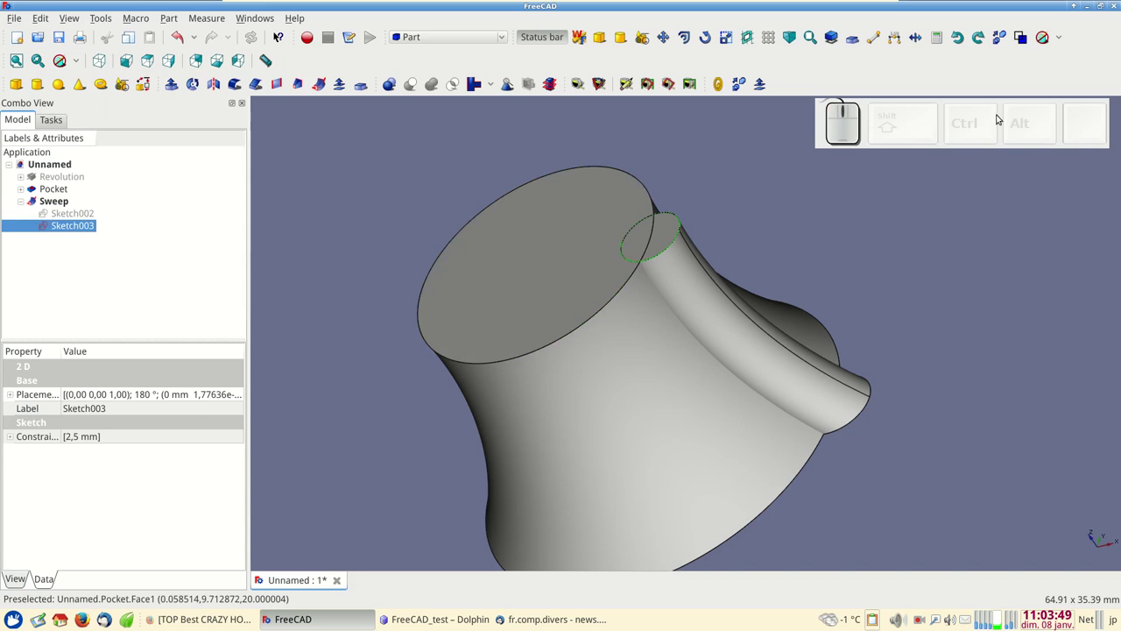
{"action": "key", "text": "space"}
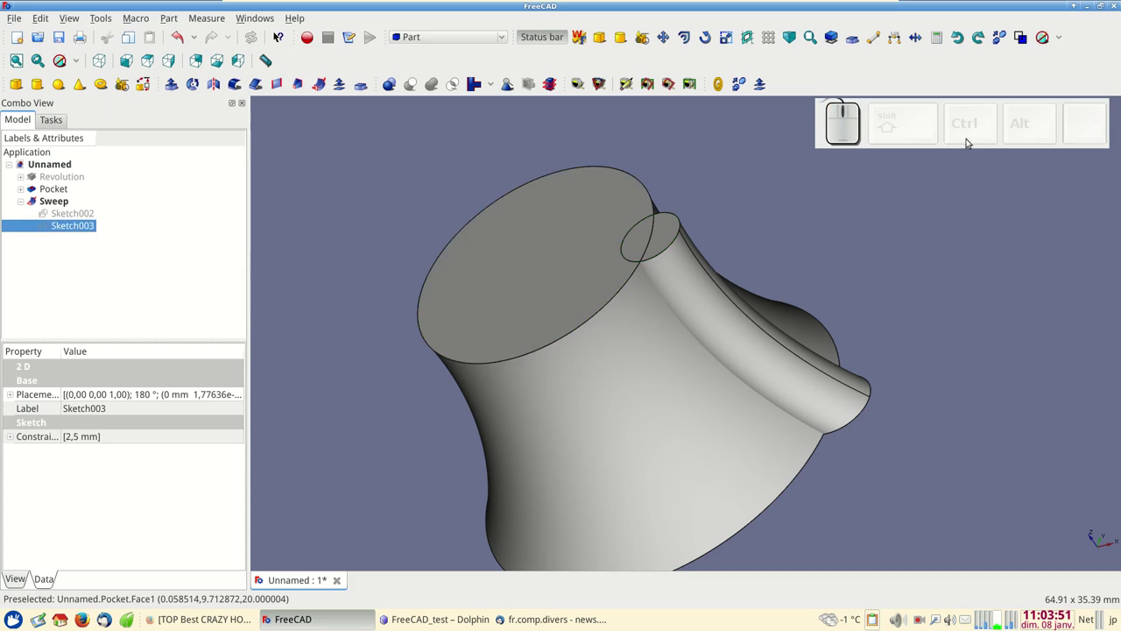
{"action": "key", "text": "space"}
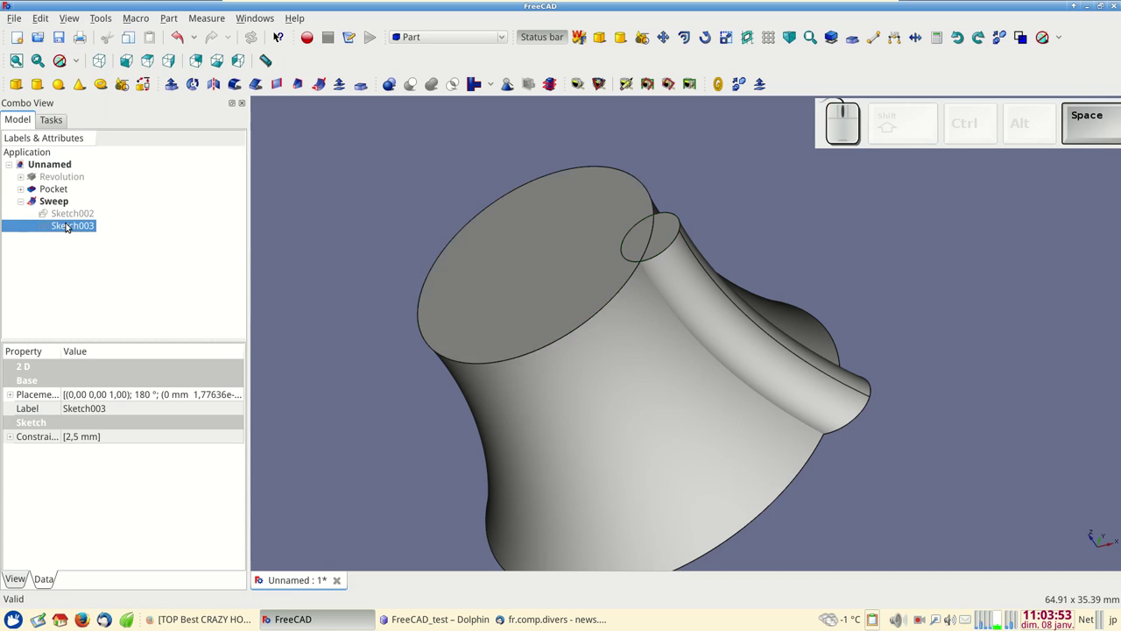
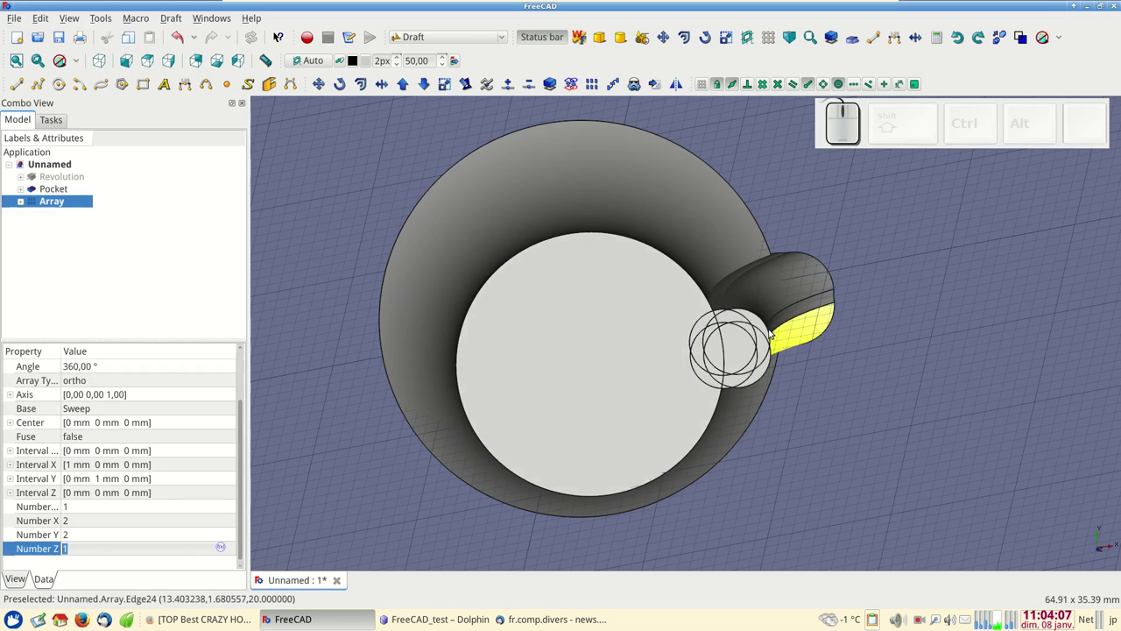
- Set the Draft array type to polar and enter 8 as the Z interval
{"action": "left_click_drag", "start_coordinate": [403, 466], "coordinate": [169, 466]}
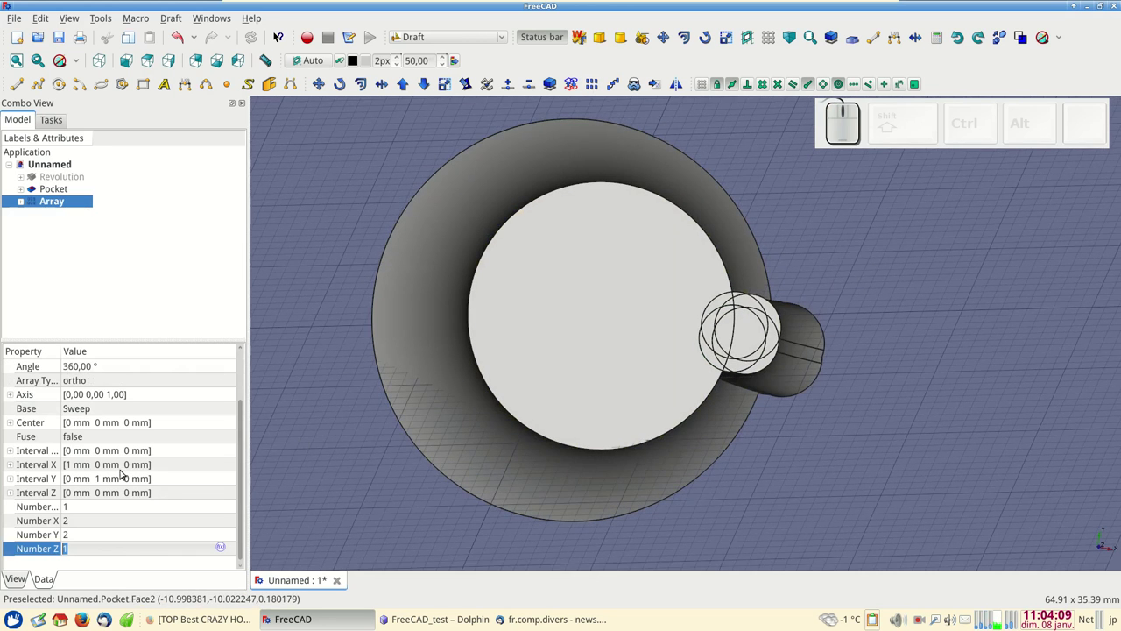
{"action": "left_click_drag", "start_coordinate": [240, 490], "coordinate": [85, 427]}
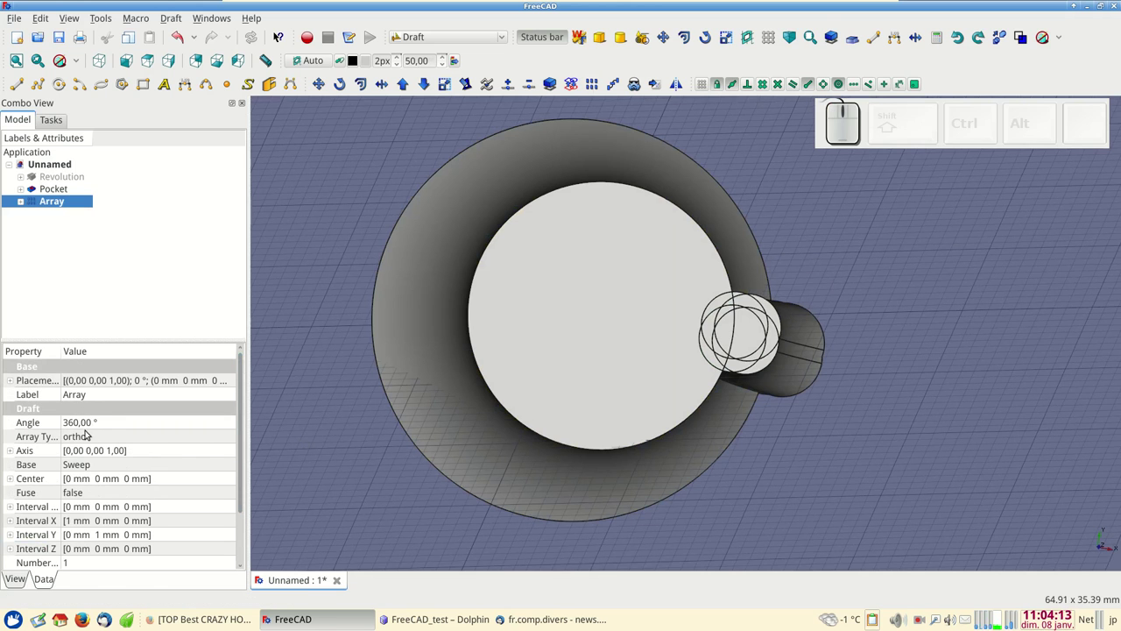
{"action": "left_click", "coordinate": [91, 437]}
{"action": "left_click_drag", "start_coordinate": [91, 434], "coordinate": [94, 450]}
{"action": "scroll", "scroll_direction": "down", "scroll_amount": 3}
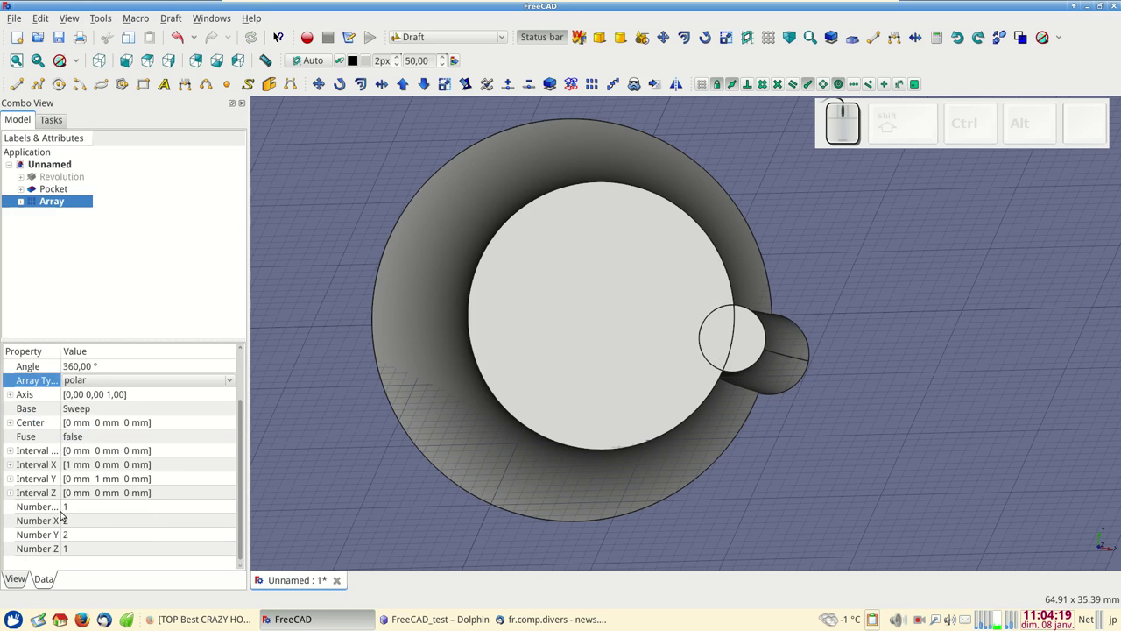
{"action": "left_click", "coordinate": [14, 494]}
{"action": "scroll", "scroll_direction": "down", "scroll_amount": 3}
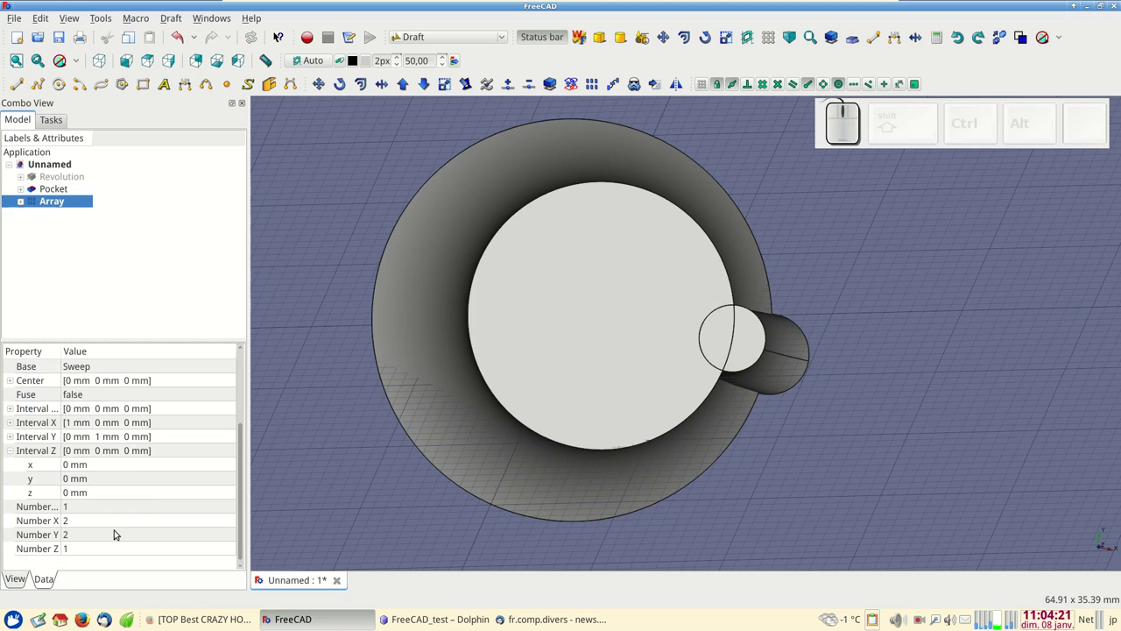
{"action": "left_click", "coordinate": [88, 494]}
{"action": "key", "text": "KP_8"}
{"action": "key", "text": "KP_Enter"}
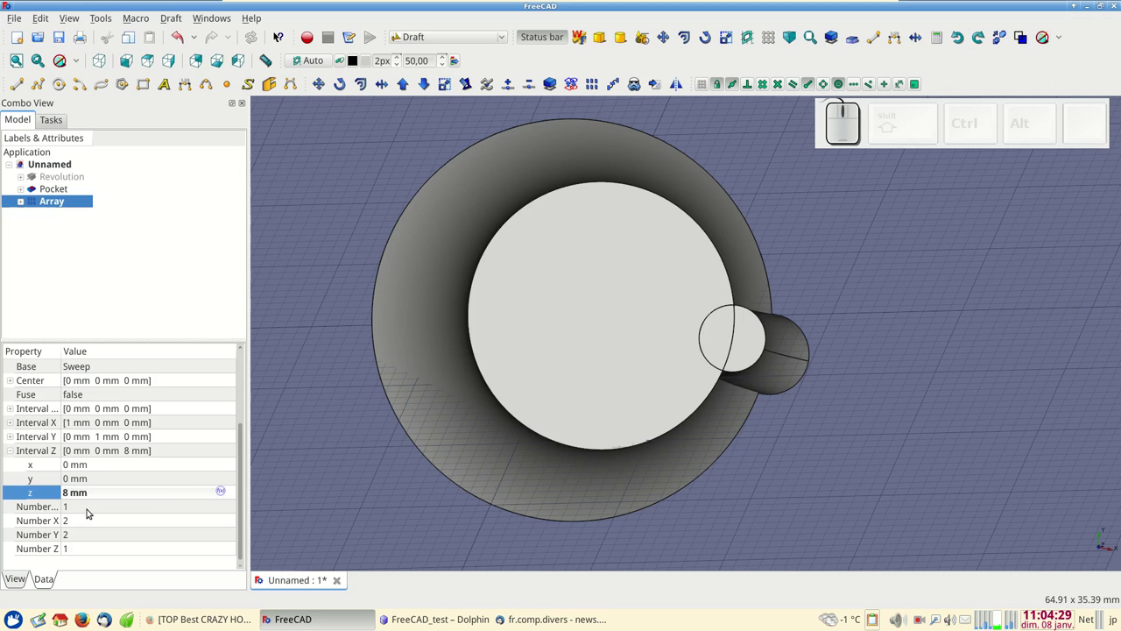
- Clear the Z interval back to 0 and enter 8 as the number of polar copies
{"action": "left_click", "coordinate": [92, 533]}
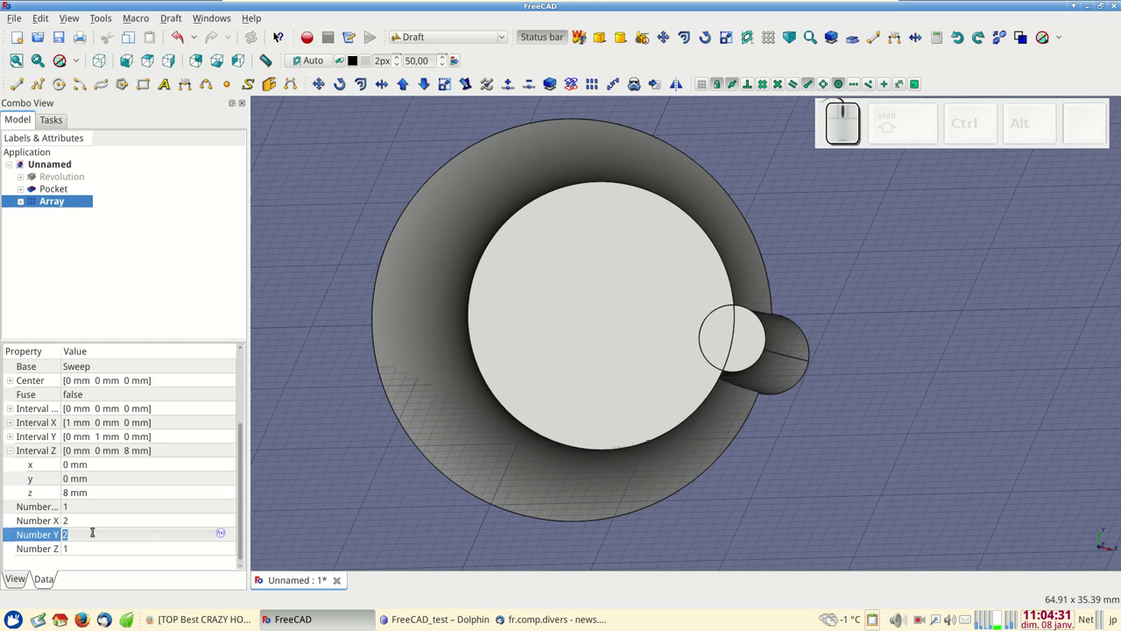
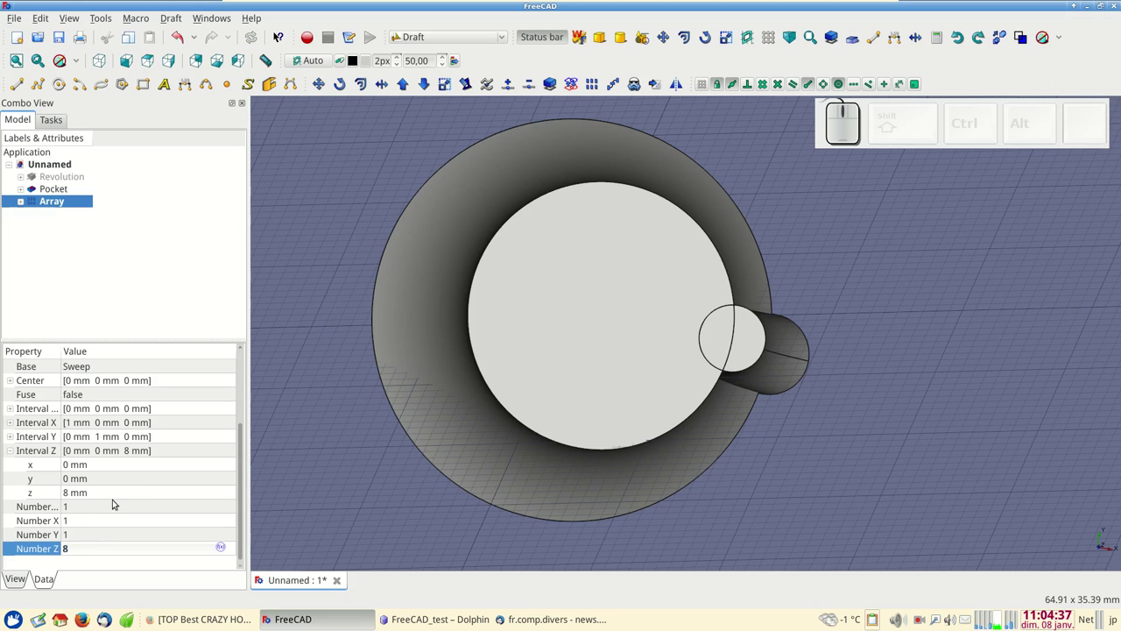
{"action": "left_click", "coordinate": [17, 452]}
{"action": "left_click", "coordinate": [13, 494]}
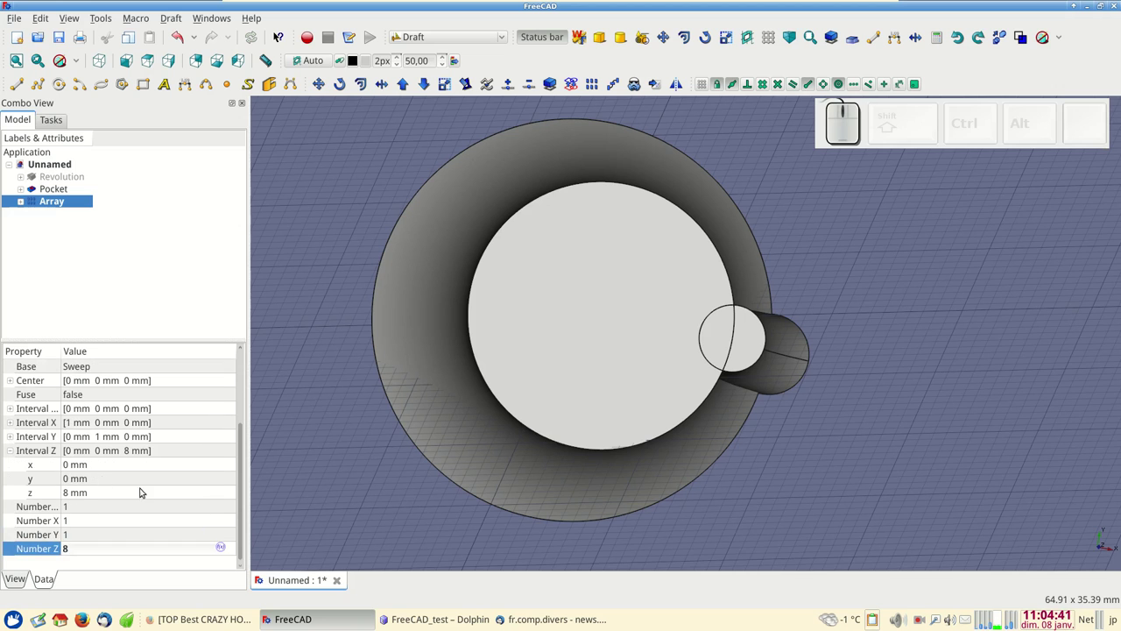
{"action": "left_click", "coordinate": [90, 492]}
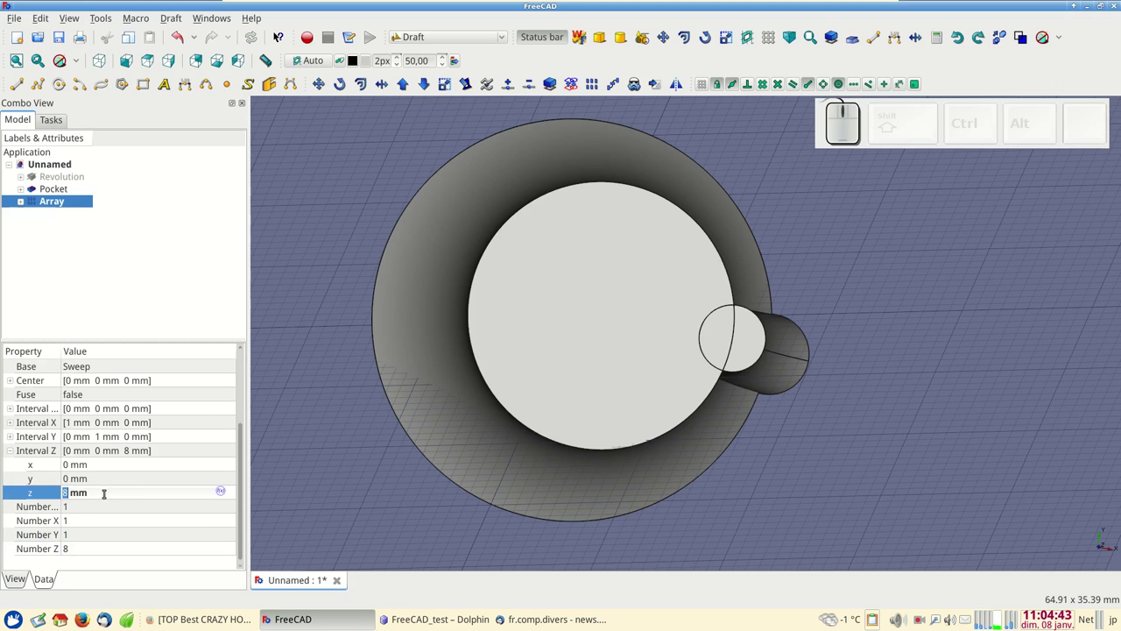
{"action": "key", "text": "KP_0"}
{"action": "left_click", "coordinate": [10, 452]}
{"action": "left_click", "coordinate": [39, 508]}
{"action": "key", "text": "KP_8"}
- Confirm eight polar copies and reset Number Z to 1 for a single ring
{"action": "key", "text": "KP_Enter"}
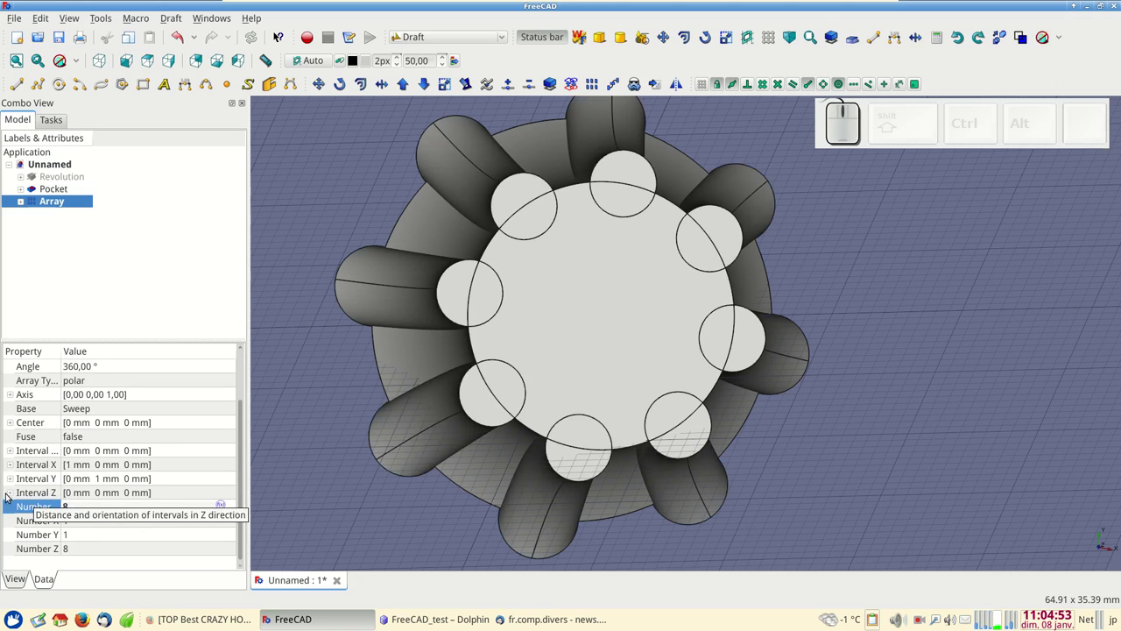
{"action": "left_click", "coordinate": [10, 493]}
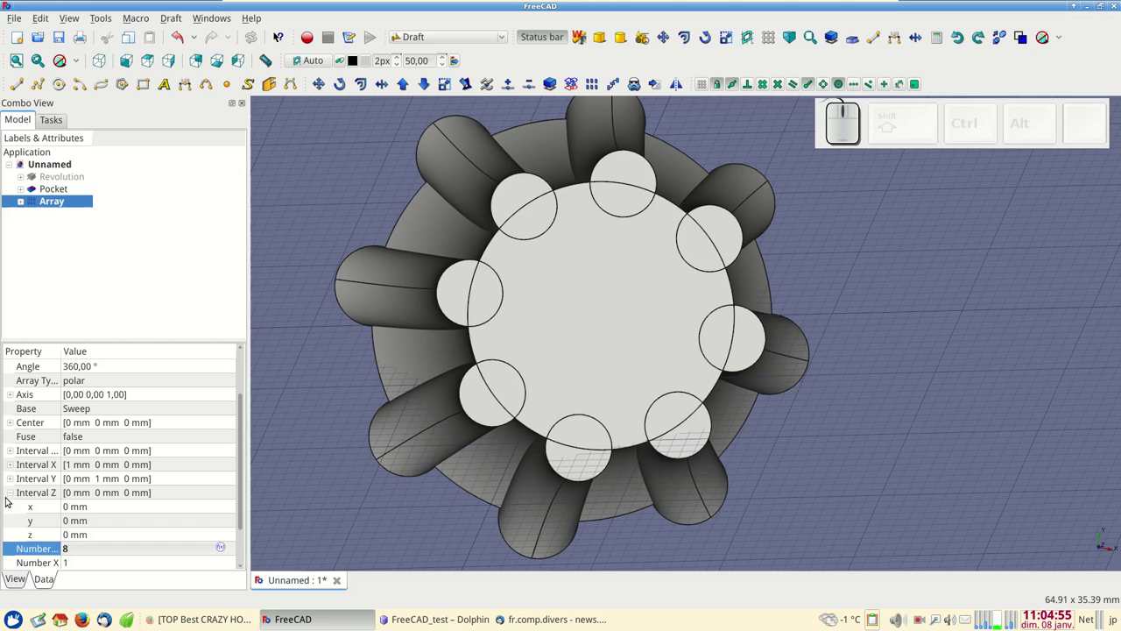
{"action": "left_click", "coordinate": [15, 492]}
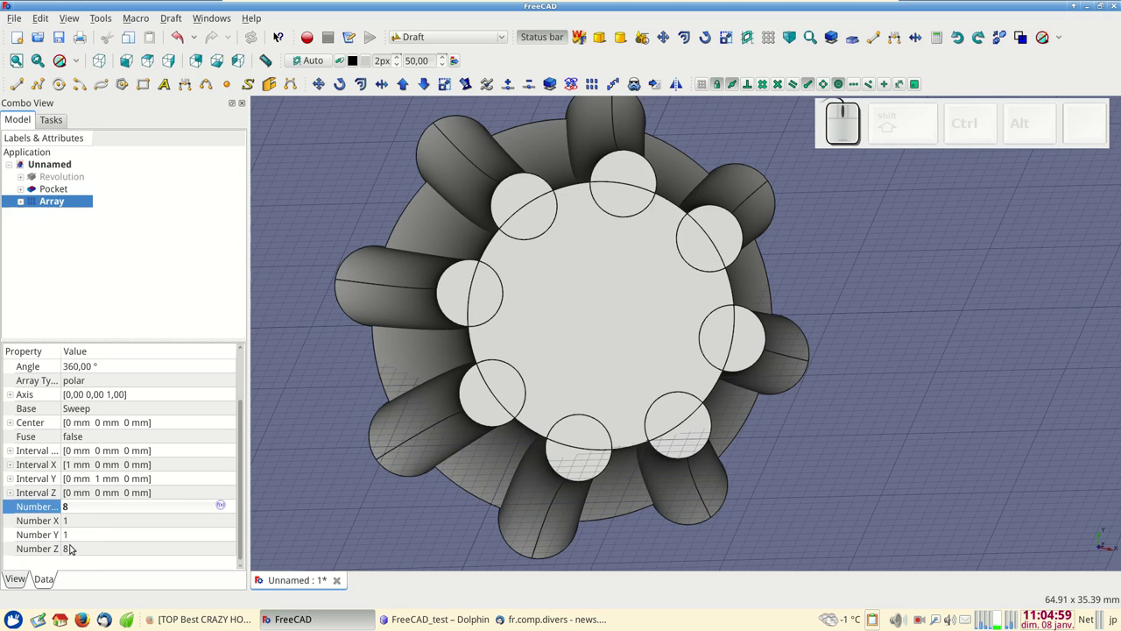
{"action": "left_click", "coordinate": [85, 546]}
{"action": "key", "text": "KP_1"}
{"action": "key", "text": "KP_Enter"}
{"action": "left_click", "coordinate": [94, 531]}
{"action": "left_click", "coordinate": [94, 519]}
{"action": "left_click", "coordinate": [103, 537]}
{"action": "left_click", "coordinate": [107, 550]}
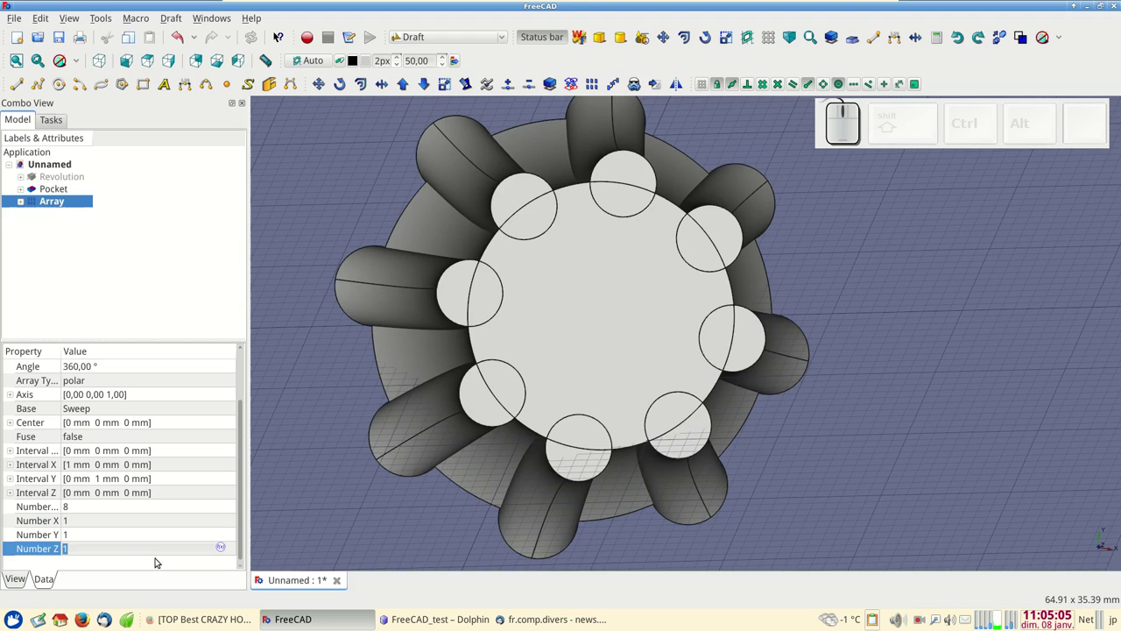
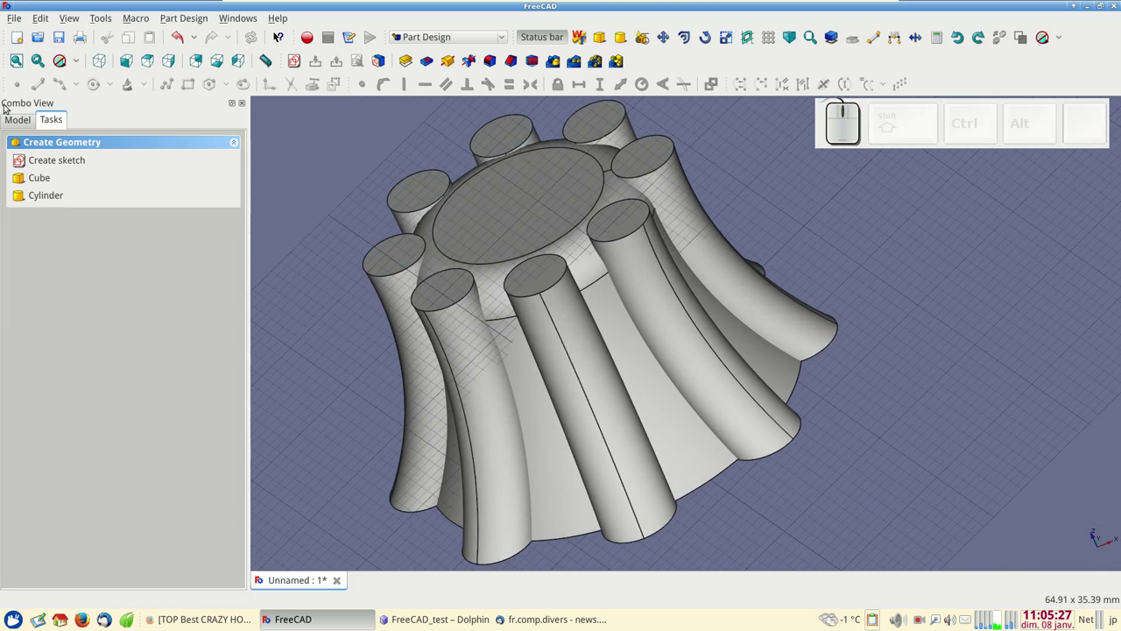
- Select the Fillet body and the Array in the model tree and switch to the Part workbench
{"action": "left_click", "coordinate": [18, 121]}
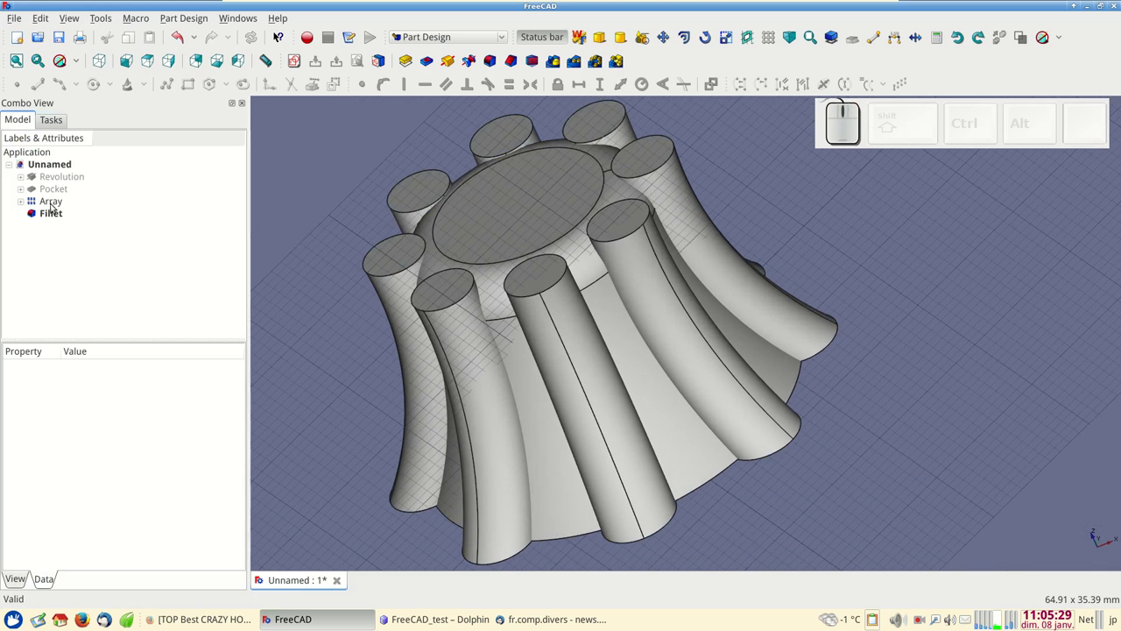
{"action": "left_click", "coordinate": [58, 217]}
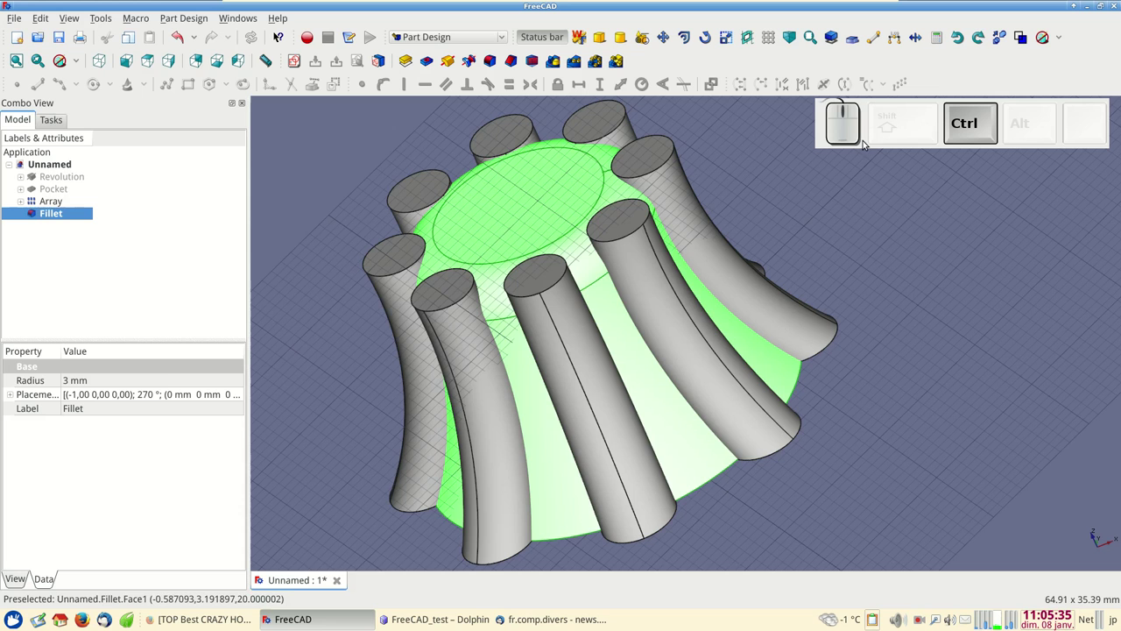
{"action": "left_click", "coordinate": [60, 202]}
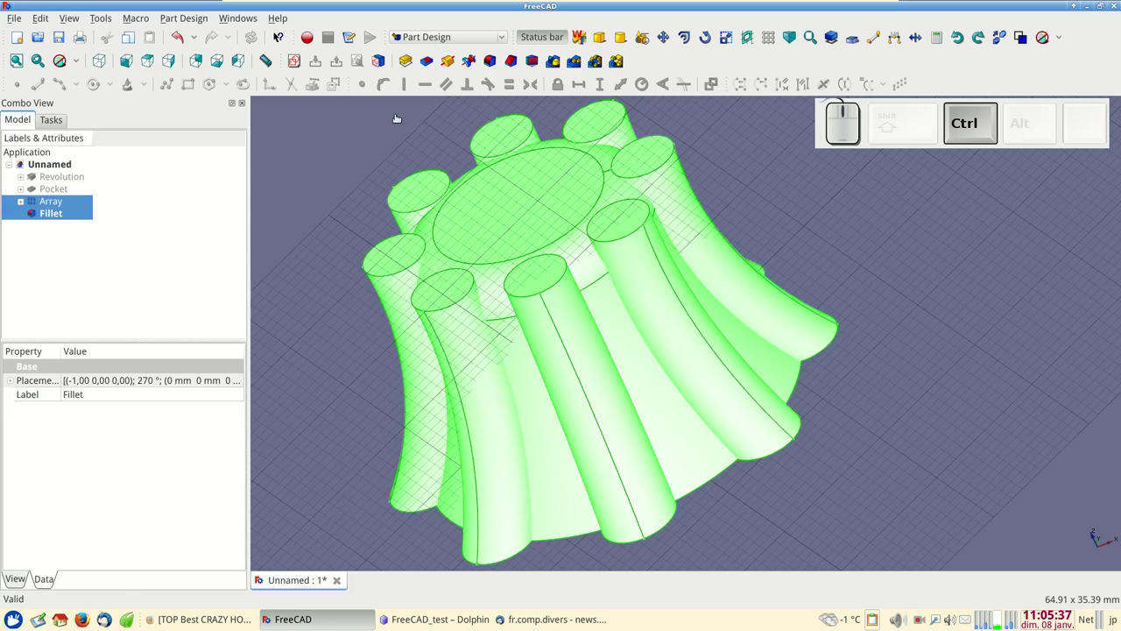
{"action": "left_click", "coordinate": [469, 36]}
{"action": "left_click", "coordinate": [458, 27]}
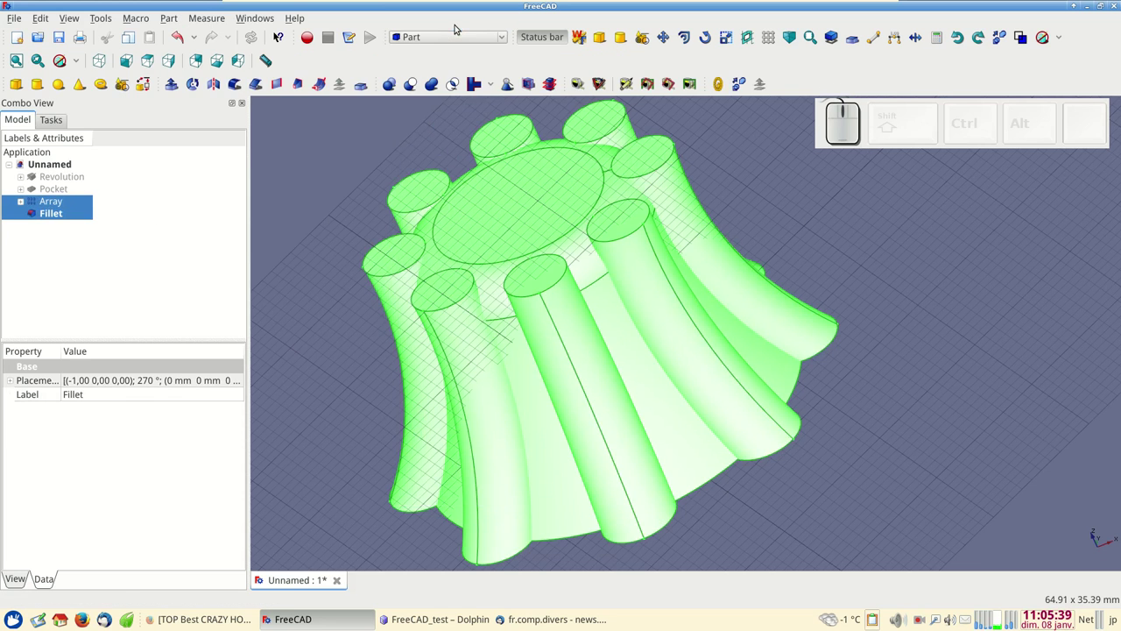
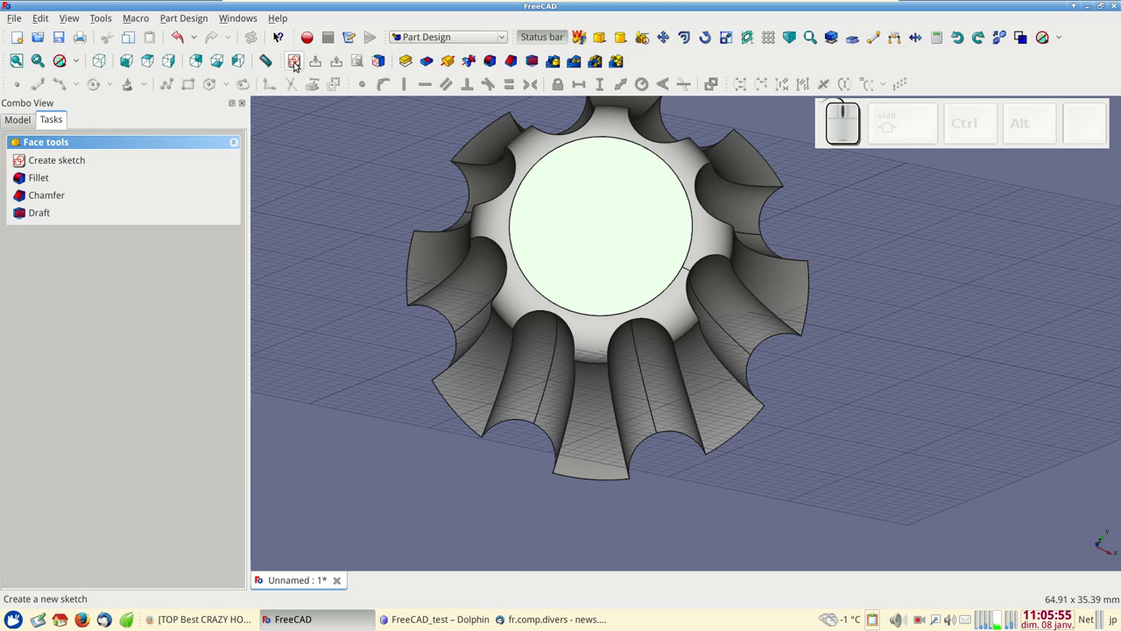
- Sketch a regular triangle on the top face with a horizontal base and apex on the vertical axis
{"action": "left_click", "coordinate": [298, 65]}
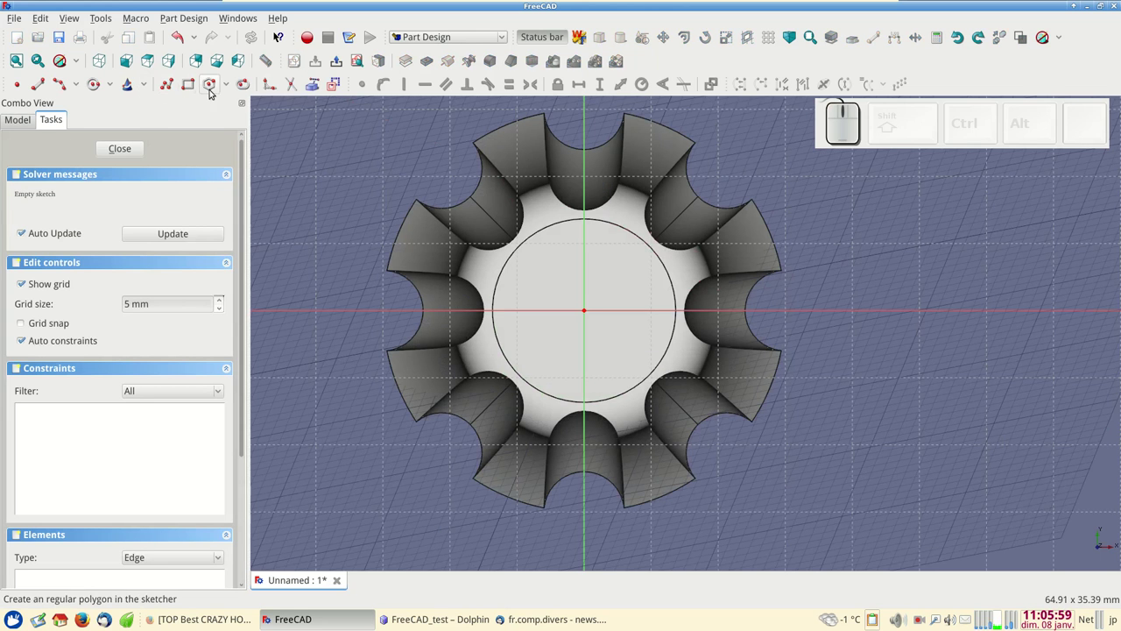
{"action": "left_click", "coordinate": [234, 88]}
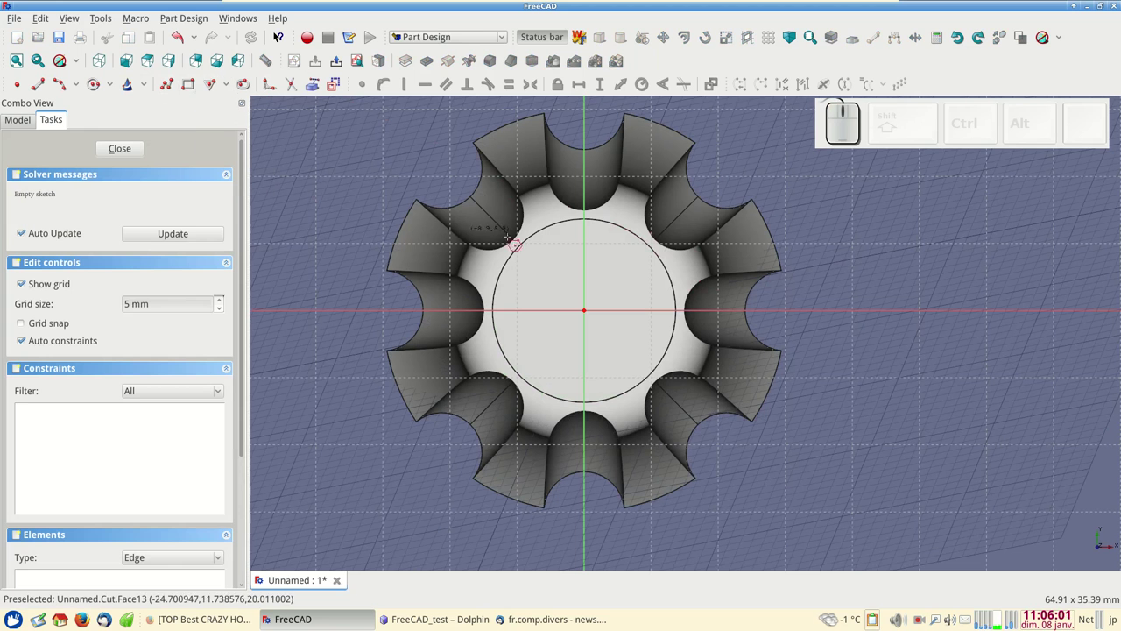
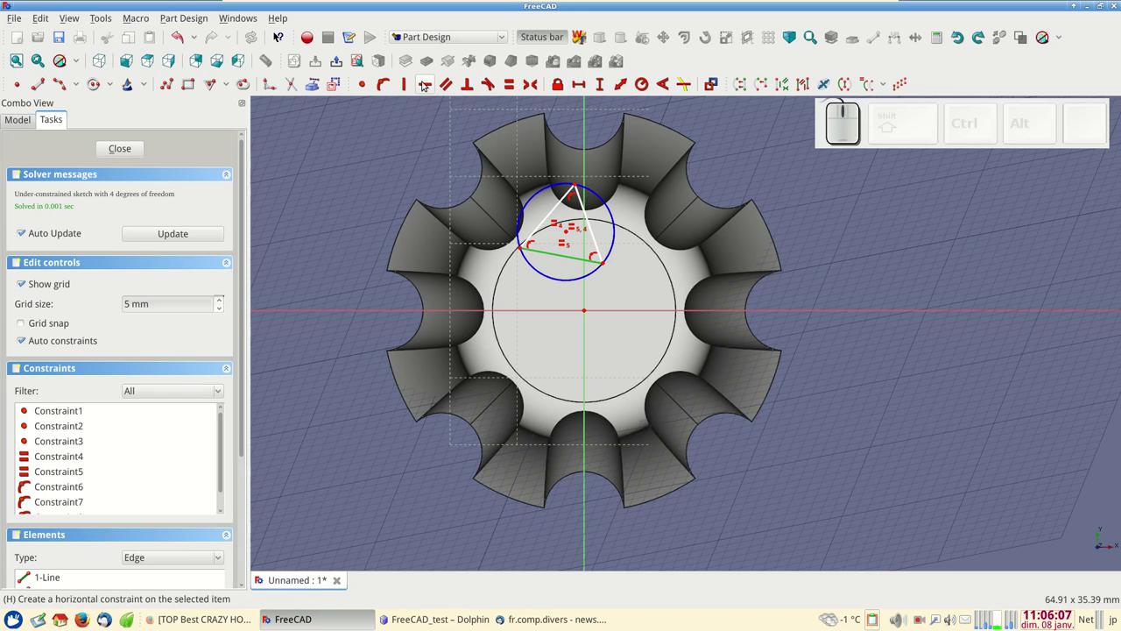
{"action": "left_click", "coordinate": [427, 83]}
{"action": "left_click", "coordinate": [567, 182]}
{"action": "left_click", "coordinate": [587, 167]}
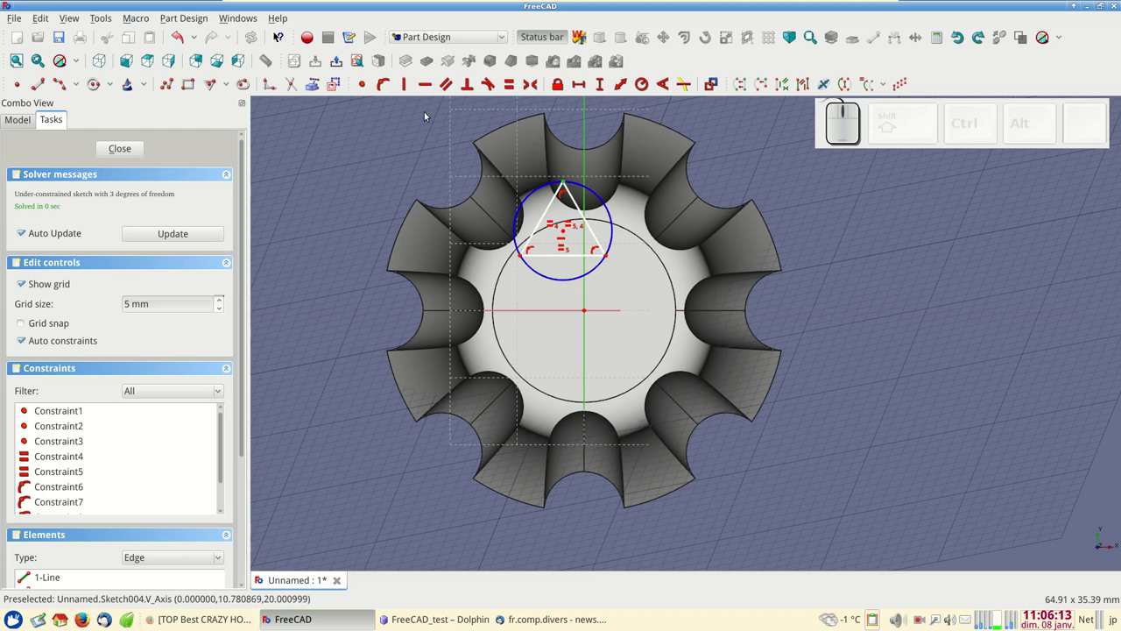
{"action": "left_click", "coordinate": [390, 86]}
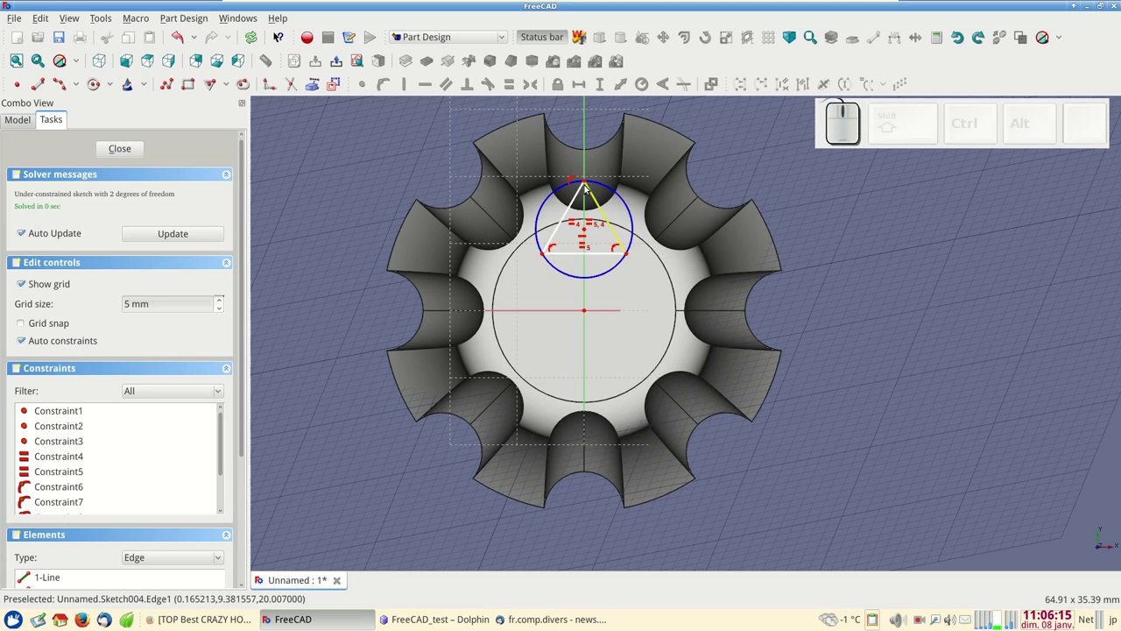
- Drag the triangle down toward the face centre and shrink it to fit the top face
{"action": "left_click_drag", "start_coordinate": [587, 181], "coordinate": [580, 261]}
{"action": "left_click_drag", "start_coordinate": [588, 265], "coordinate": [592, 265]}
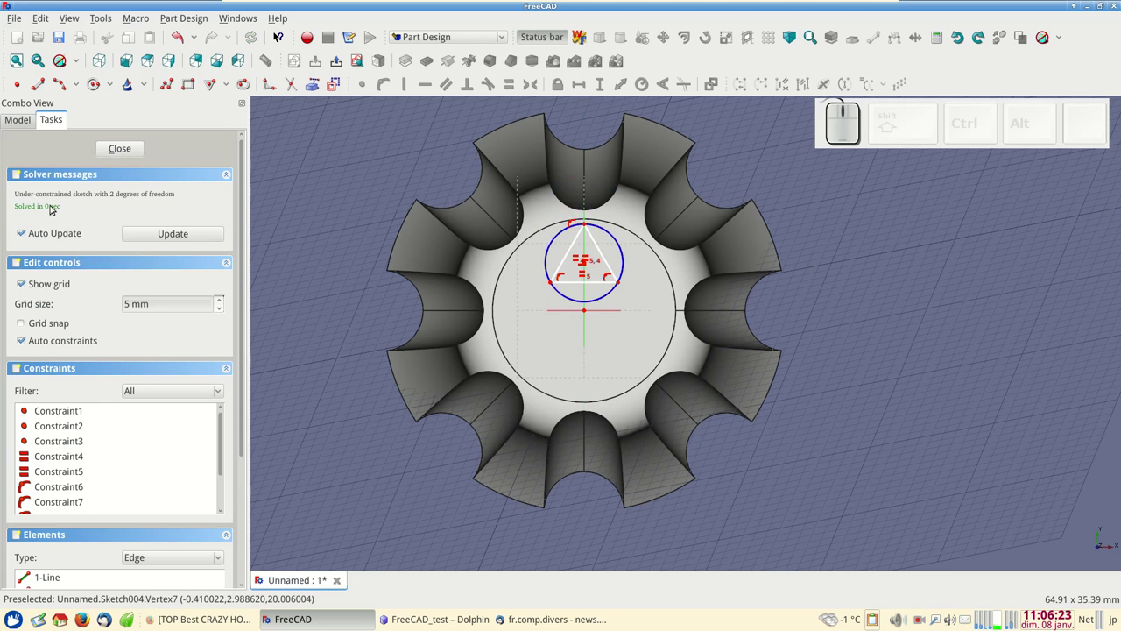
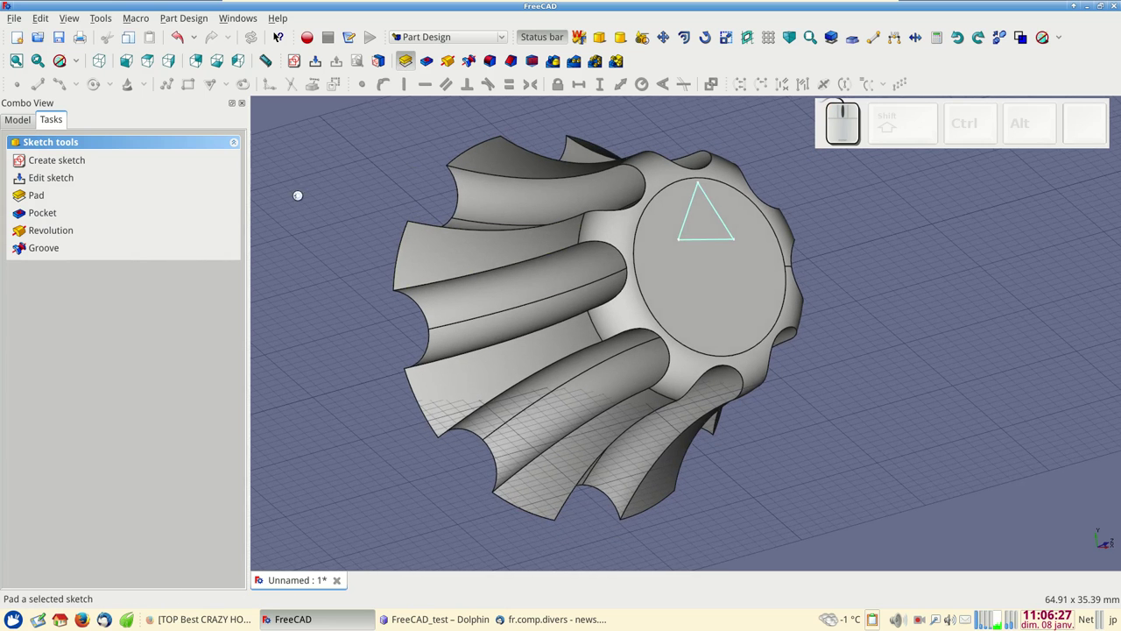
- Pad the triangle sketch 1 mm to form the raised pointer, then go to the file commands
{"action": "key", "text": "KP_1"}
{"action": "key", "text": "KP_Enter"}
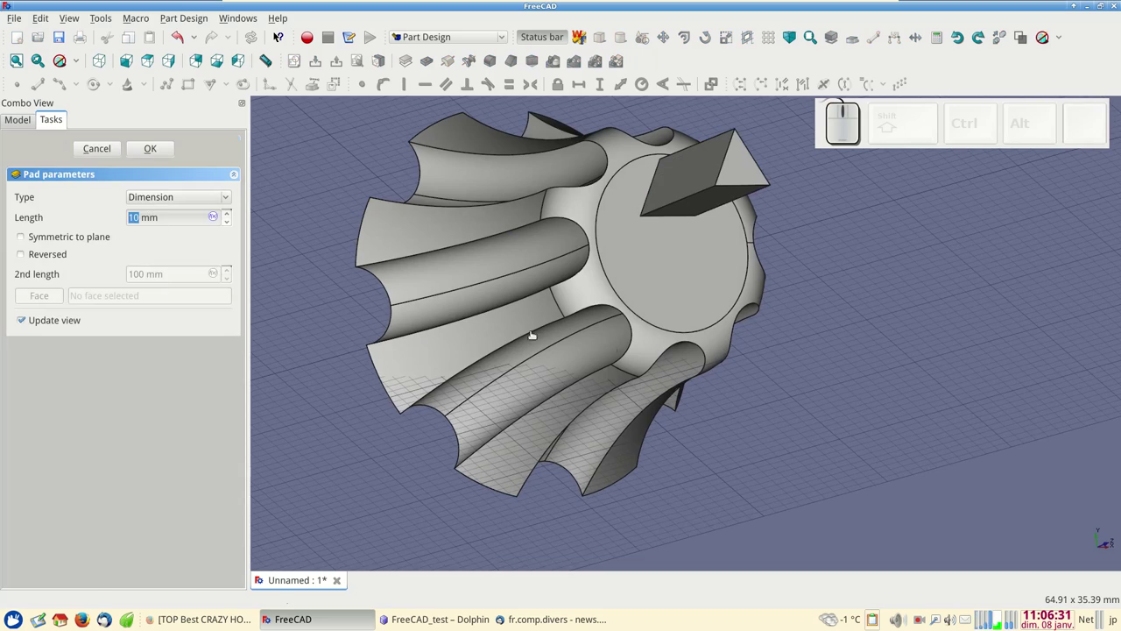
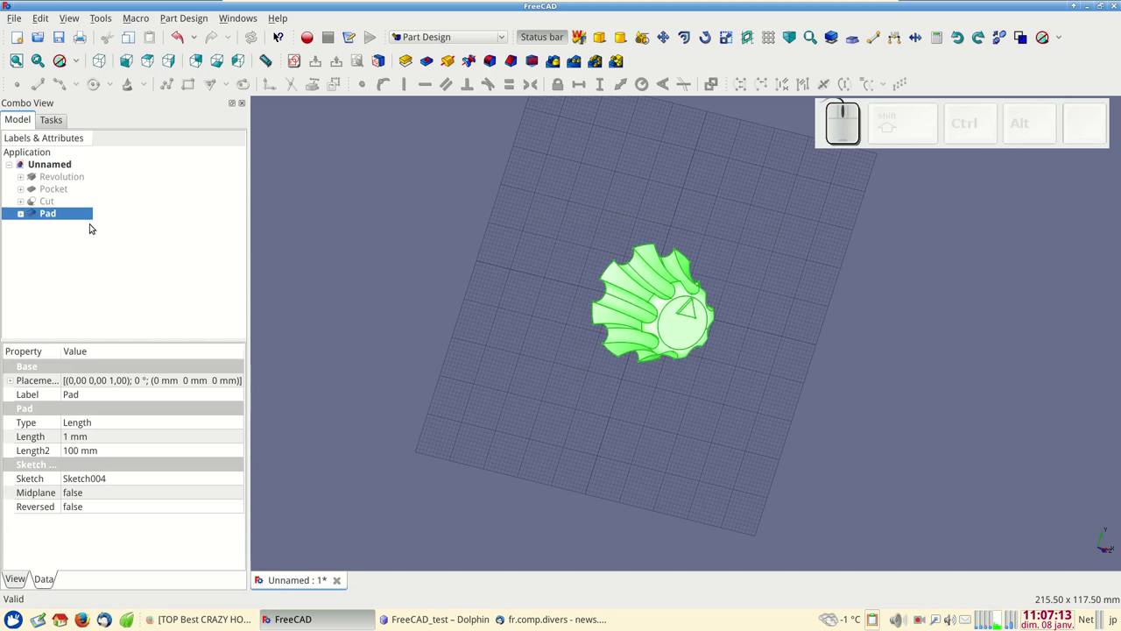
{"action": "left_click", "coordinate": [14, 18]}
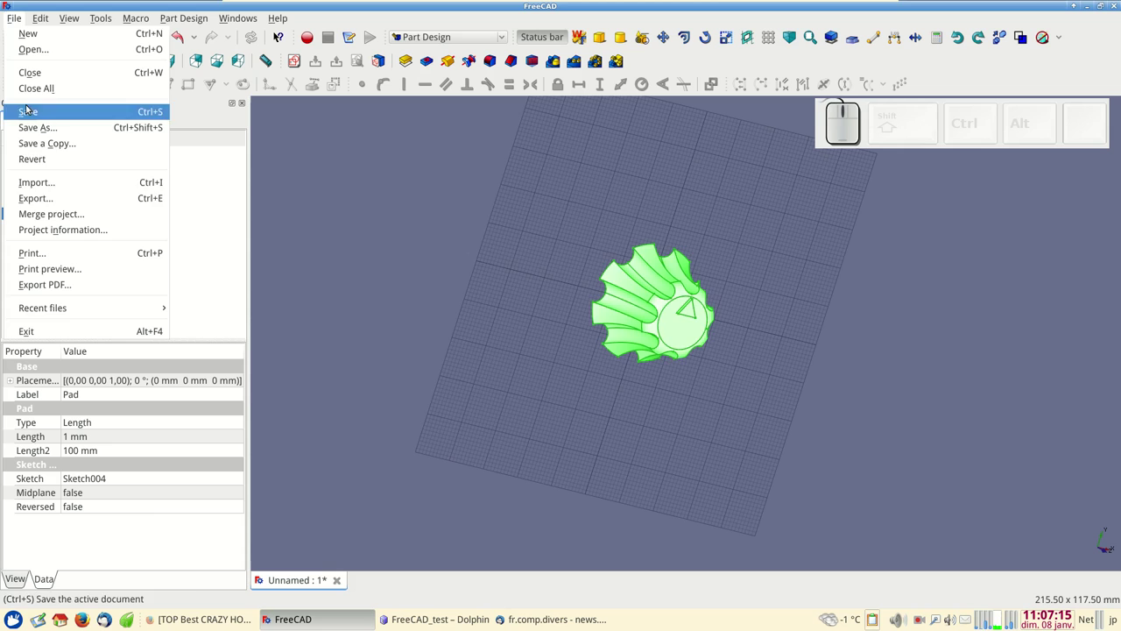
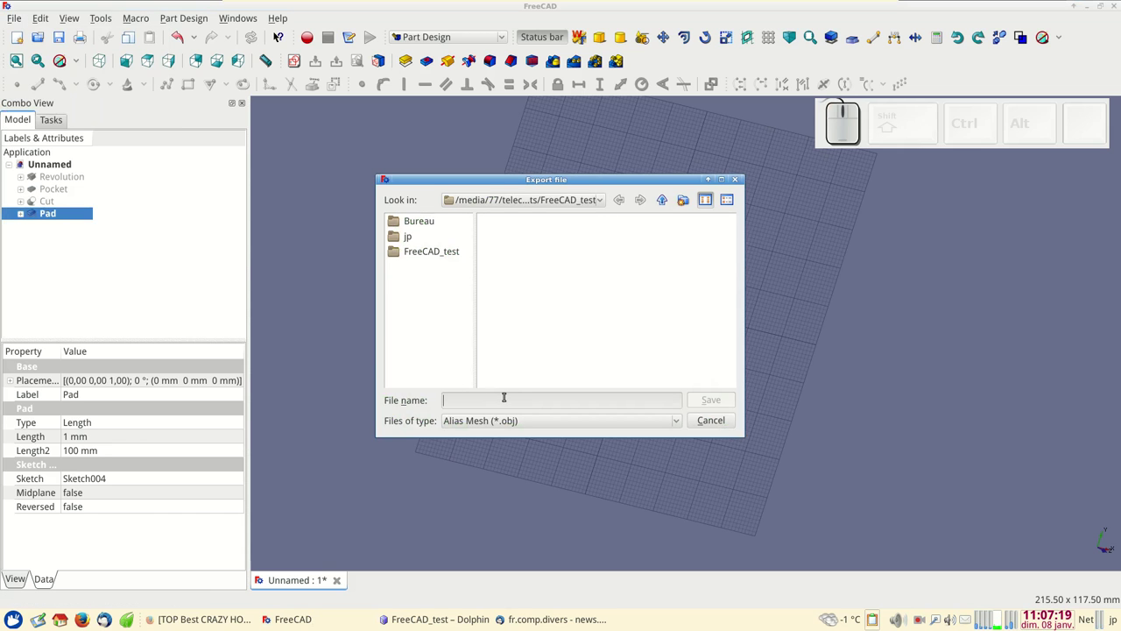
- Export the knob in BREP format as bouton.brep, overwriting the existing file
{"action": "left_click", "coordinate": [509, 423]}
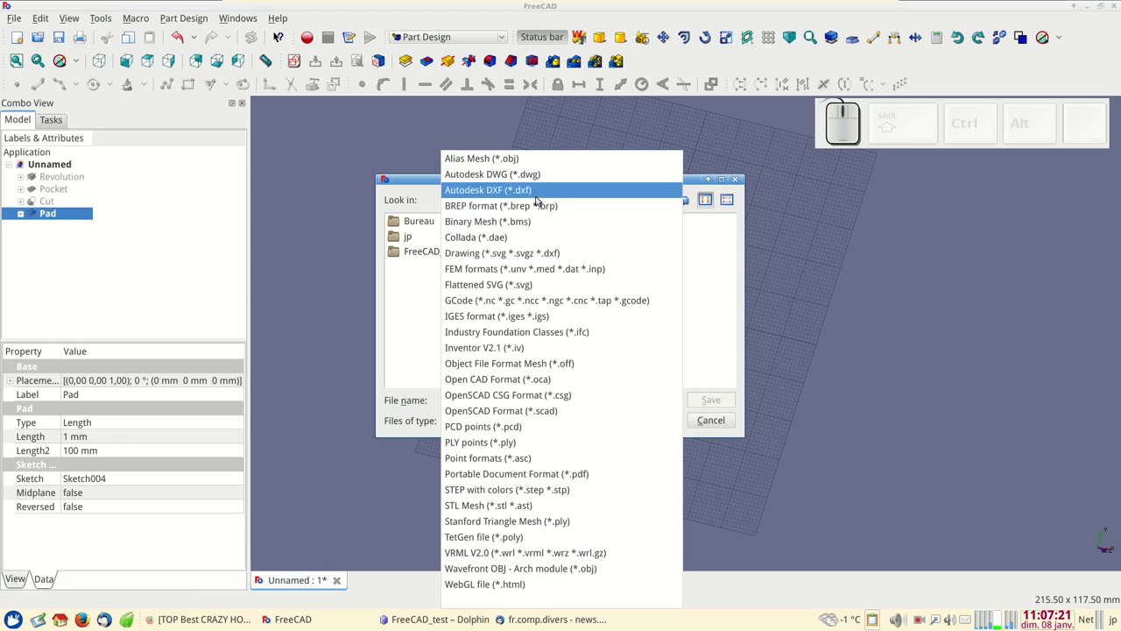
{"action": "left_click", "coordinate": [541, 204]}
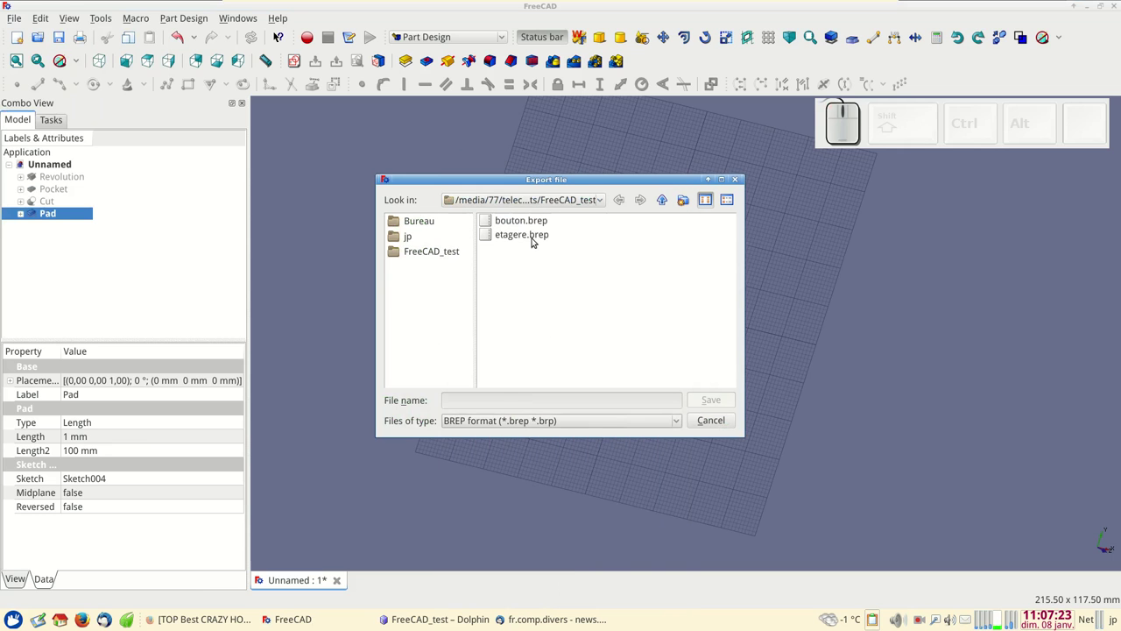
{"action": "left_click", "coordinate": [534, 222]}
{"action": "left_click", "coordinate": [717, 400]}
{"action": "left_click", "coordinate": [625, 328]}
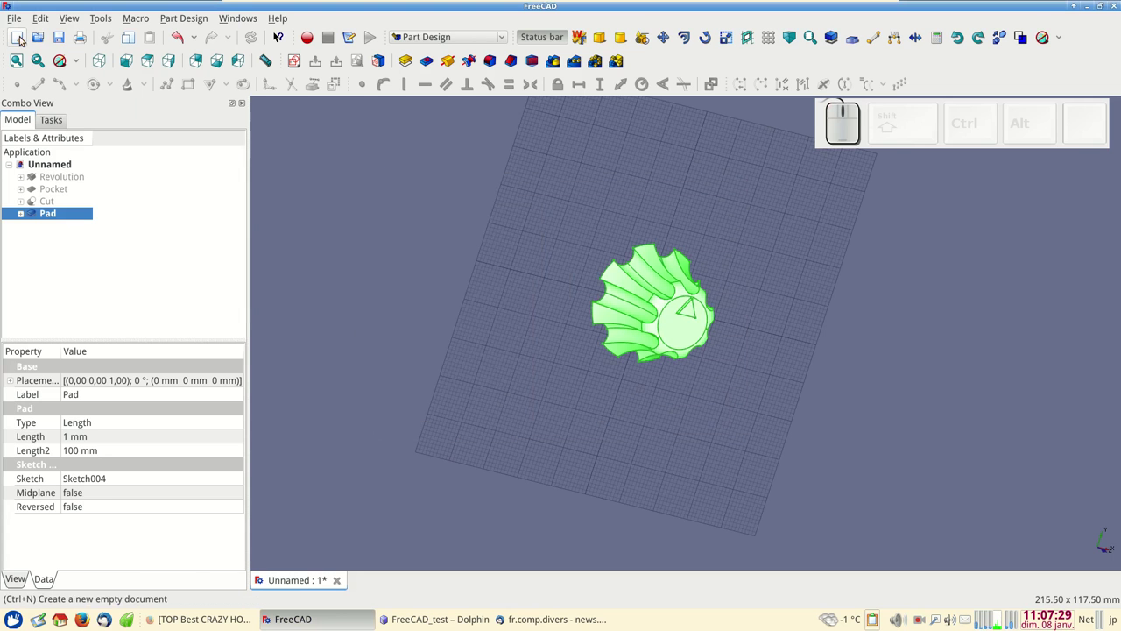
- Create a new empty document and bring the imported bouton.brep shape into view from the front
{"action": "left_click", "coordinate": [24, 39]}
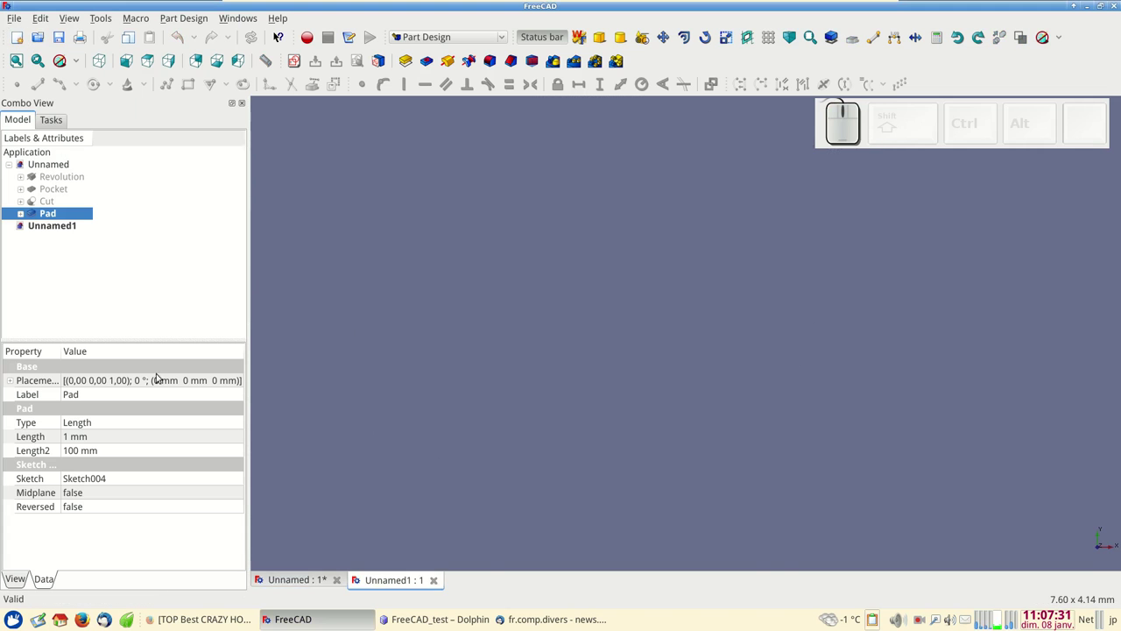
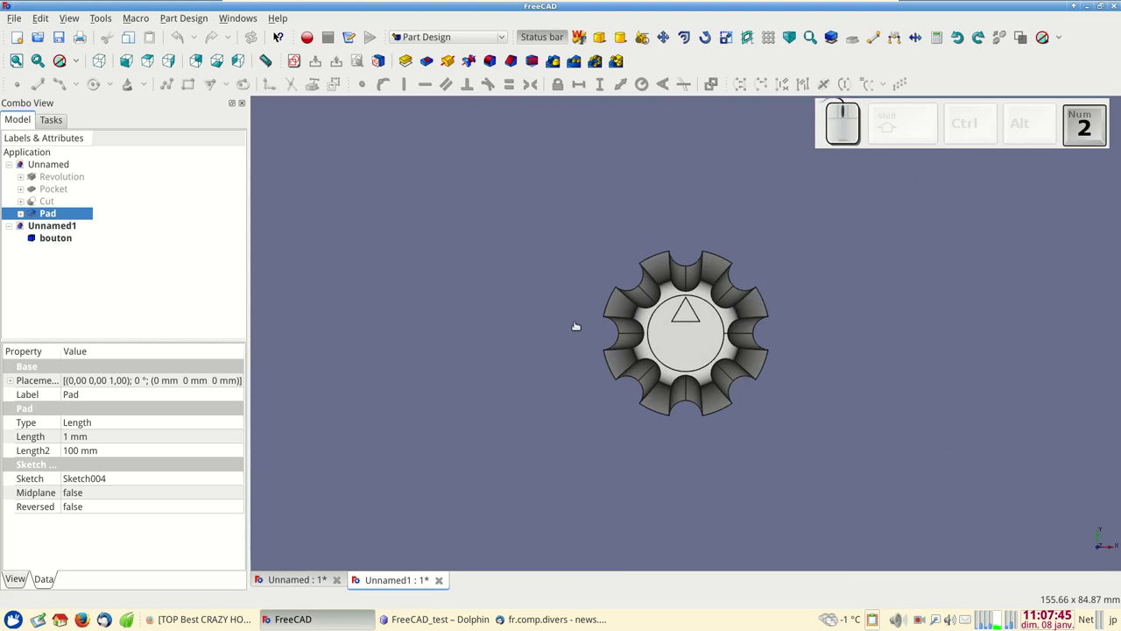
{"action": "key", "text": "KP_1"}
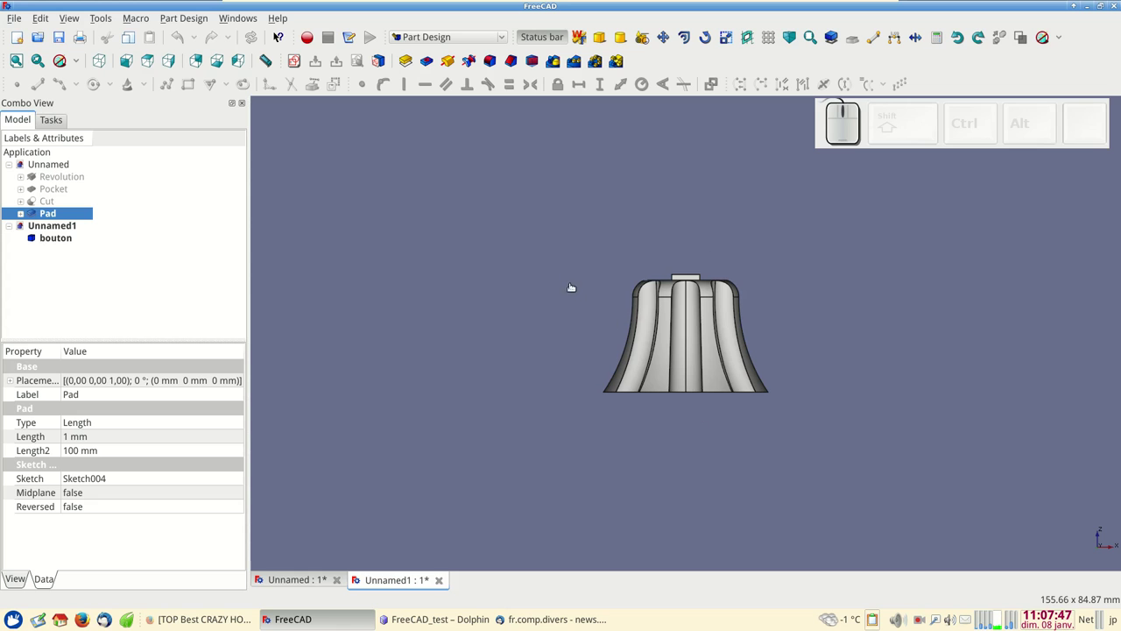
{"action": "key", "text": "KP_2"}
{"action": "left_click", "coordinate": [149, 63]}
{"action": "left_click", "coordinate": [130, 66]}
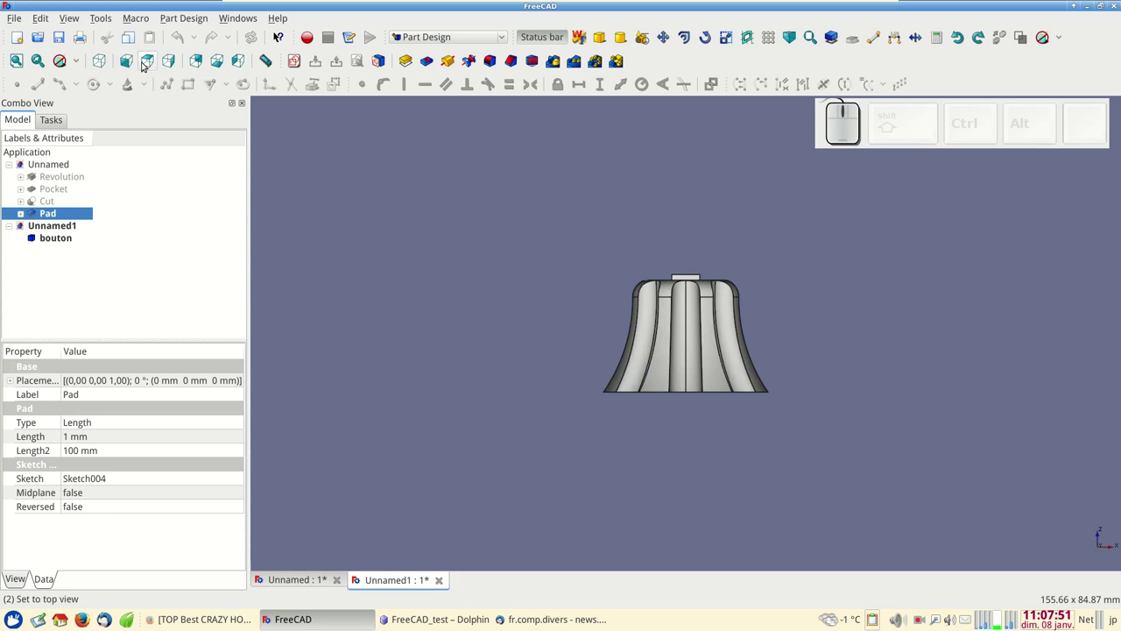
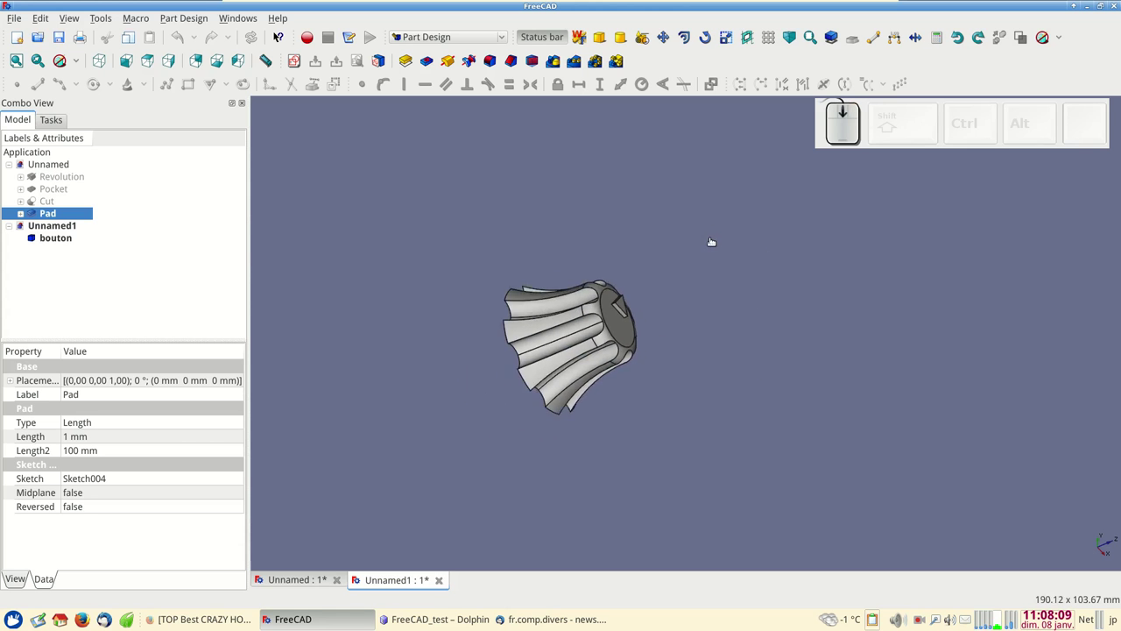
- Zoom and switch to the top view to inspect the imported knob with its triangle pointer
{"action": "scroll", "scroll_direction": "up", "scroll_amount": 3}
{"action": "scroll", "scroll_direction": "down", "scroll_amount": 3}
{"action": "scroll", "scroll_direction": "up", "scroll_amount": 3}
{"action": "scroll", "scroll_direction": "down", "scroll_amount": 3}
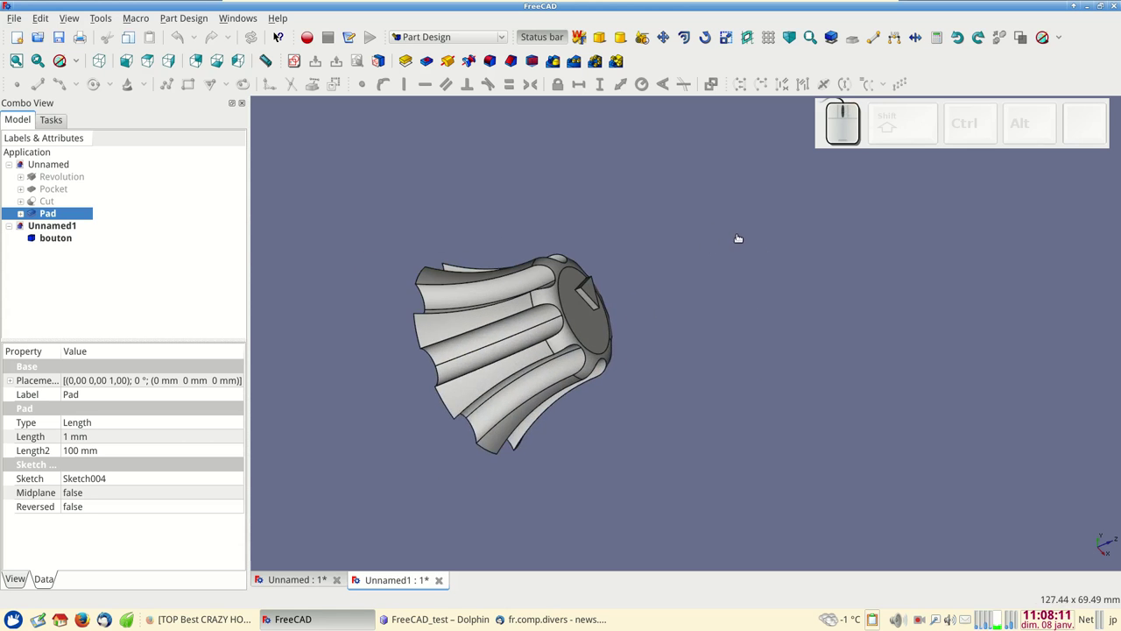
{"action": "key", "text": "KP_1"}
{"action": "key", "text": "KP_2"}
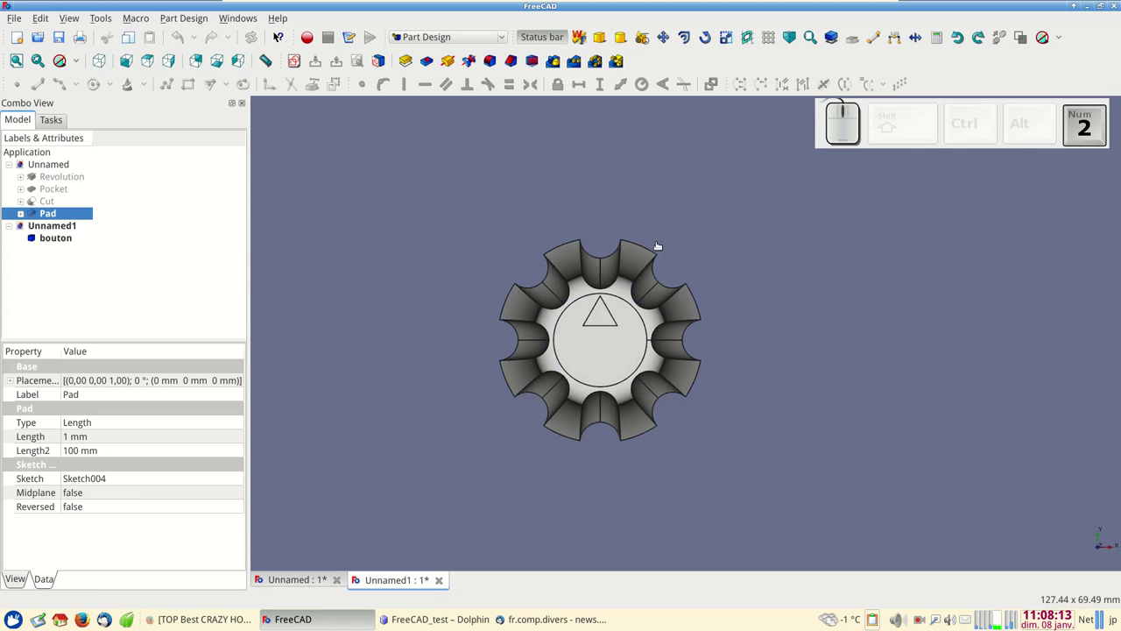
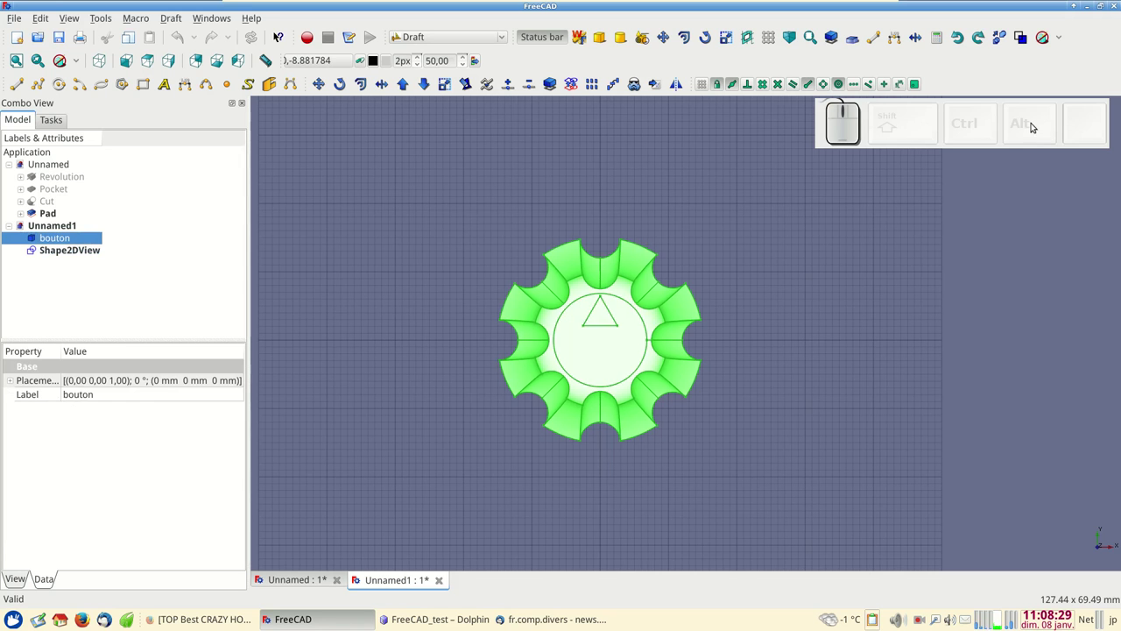
- Show the bouton solid, view it from the front for Shape2DView001, then return to top view and reselect it
{"action": "key", "text": "space"}
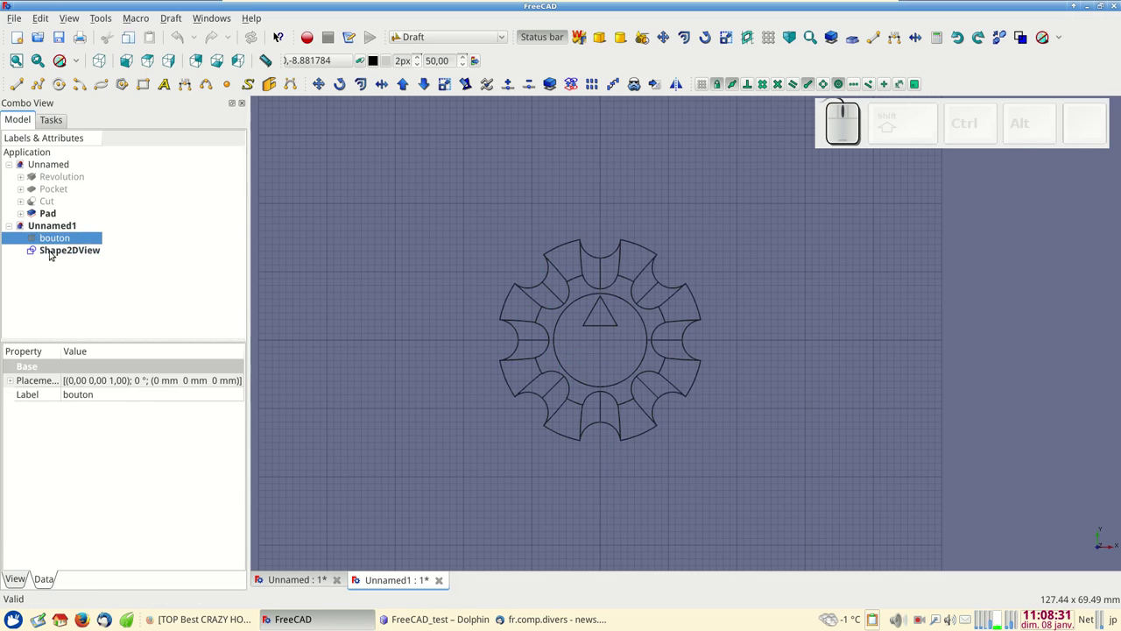
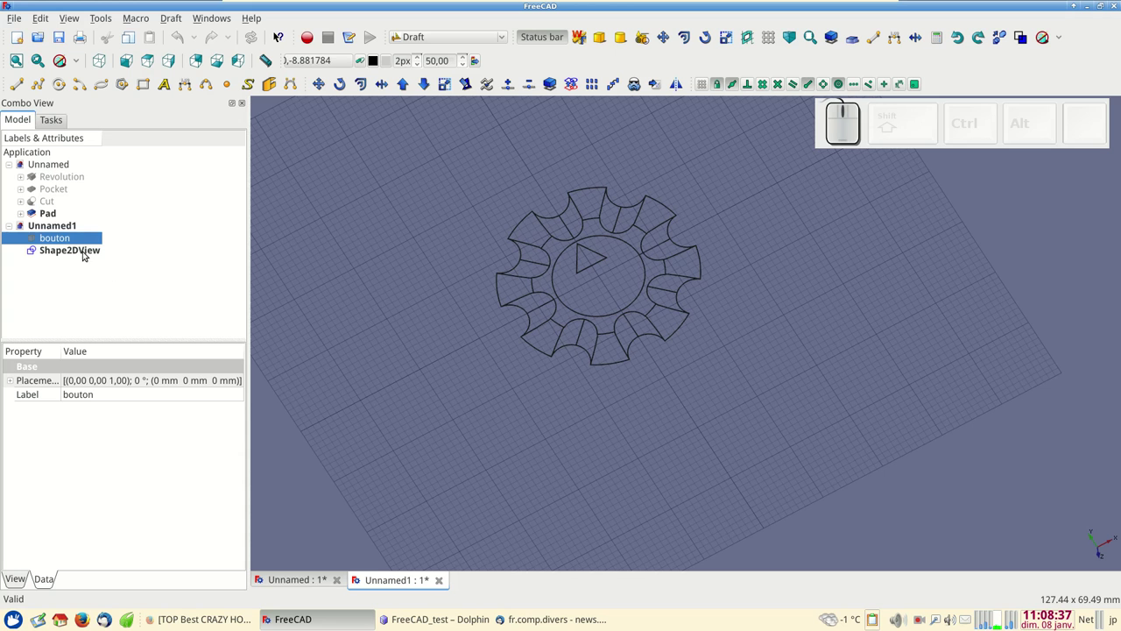
{"action": "left_click", "coordinate": [83, 238]}
{"action": "key", "text": "space"}
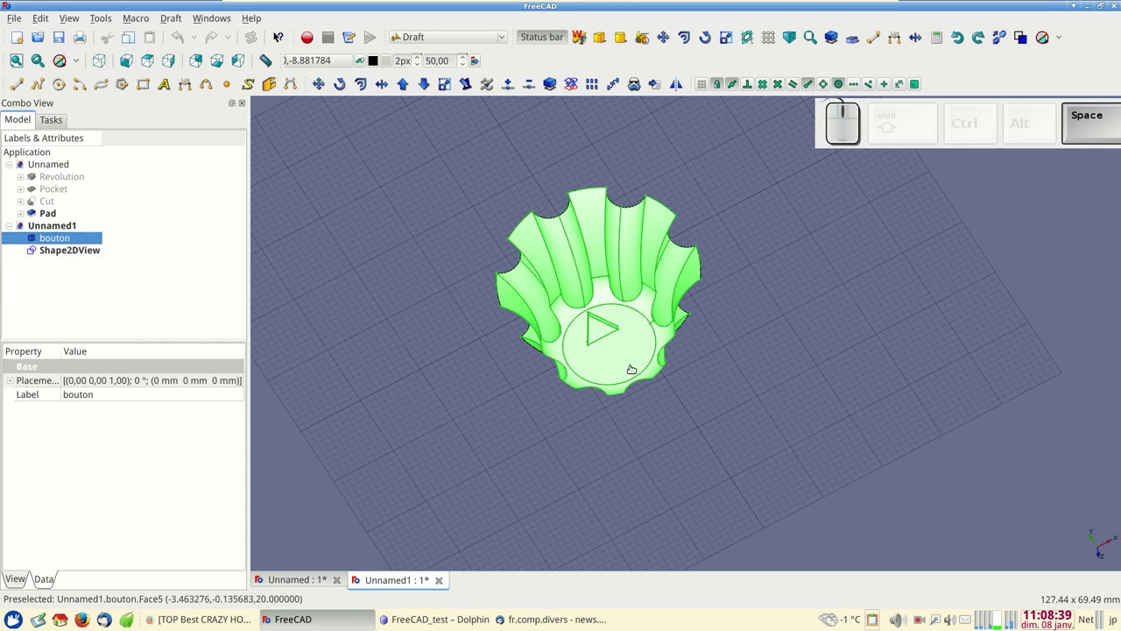
{"action": "key", "text": "KP_1"}
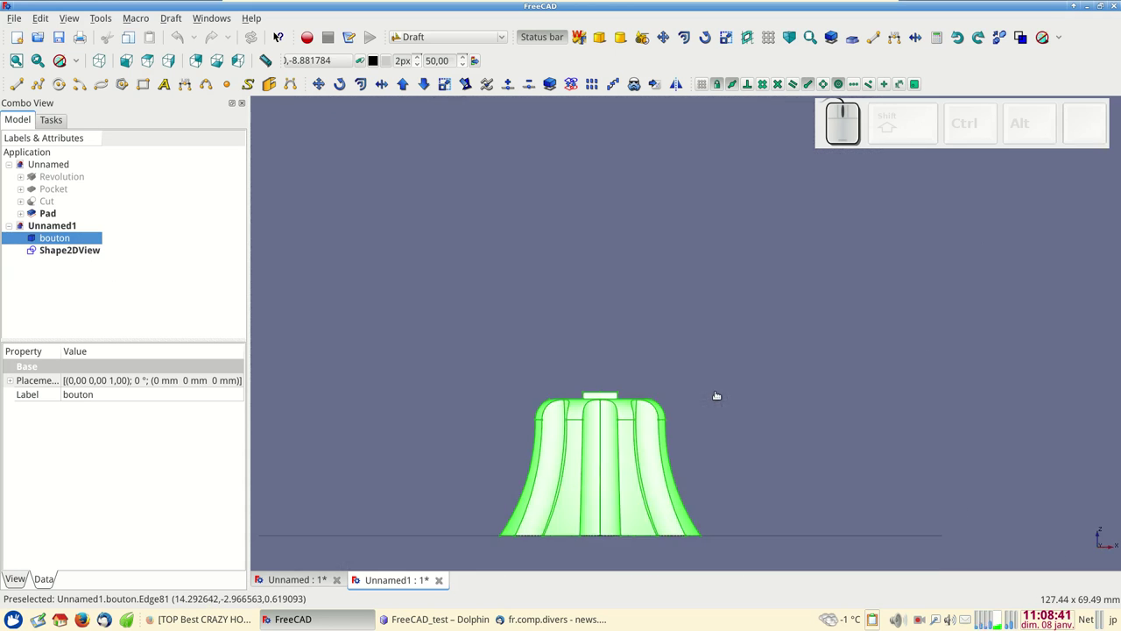
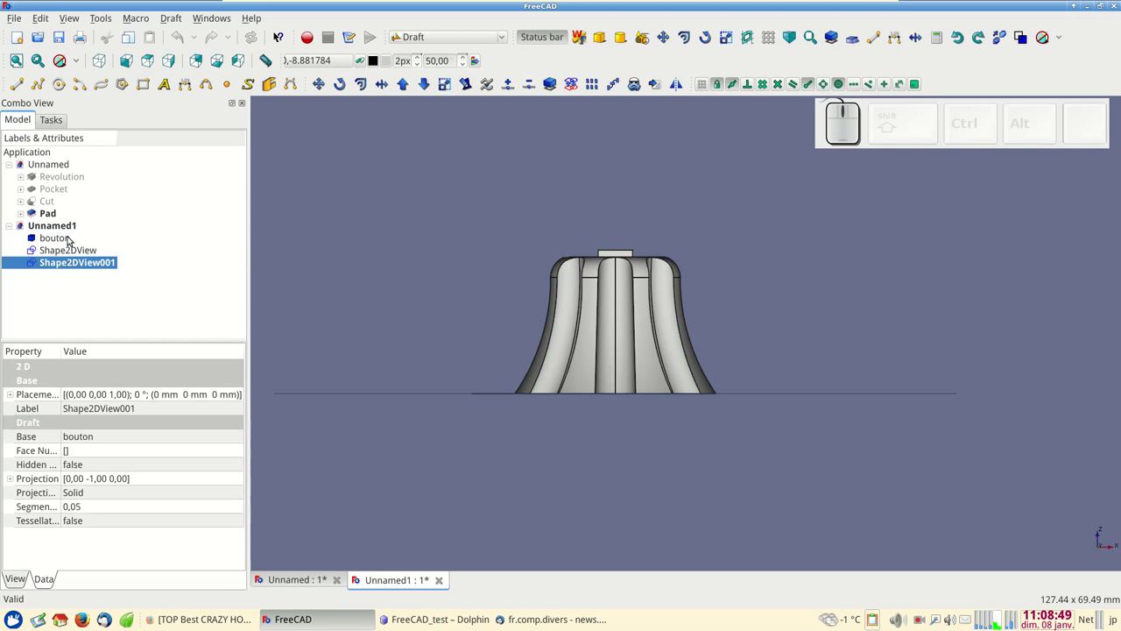
{"action": "key", "text": "KP_1"}
{"action": "left_click", "coordinate": [84, 239]}
- Hide the solid and set Shape2DView001's placement x position to -18 mm
{"action": "key", "text": "space"}
{"action": "left_click", "coordinate": [86, 264]}
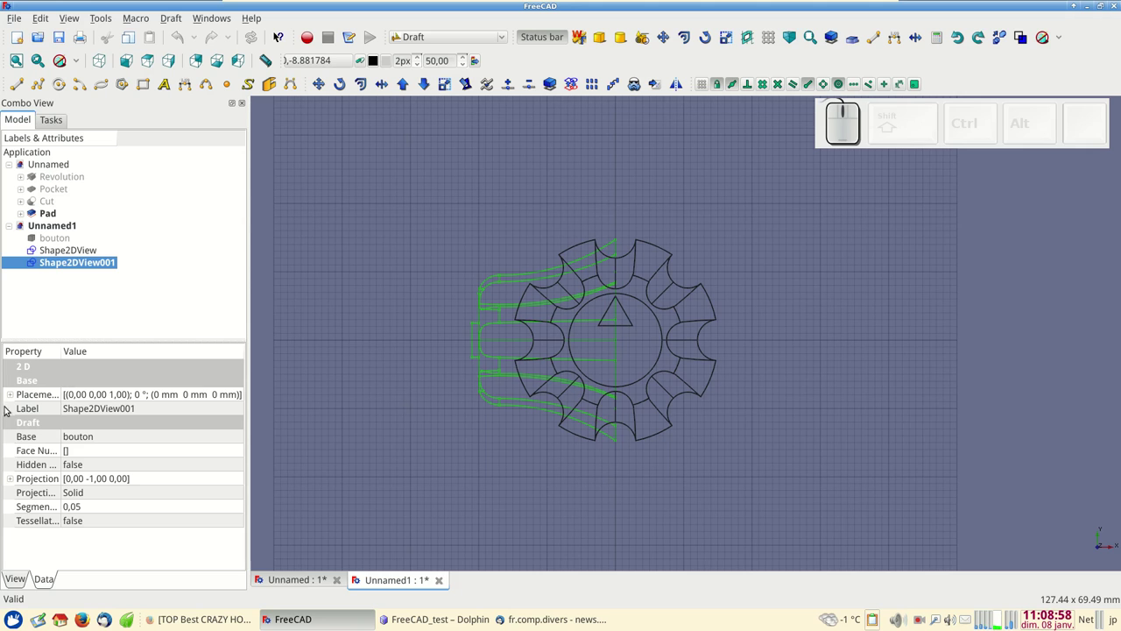
{"action": "left_click", "coordinate": [11, 398]}
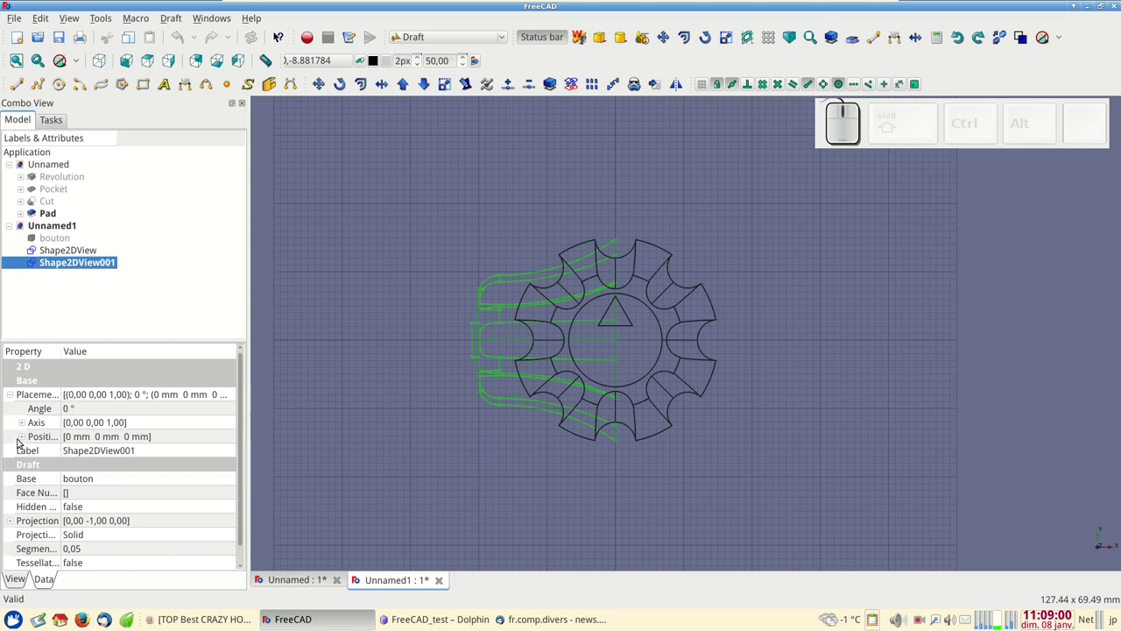
{"action": "left_click", "coordinate": [22, 438]}
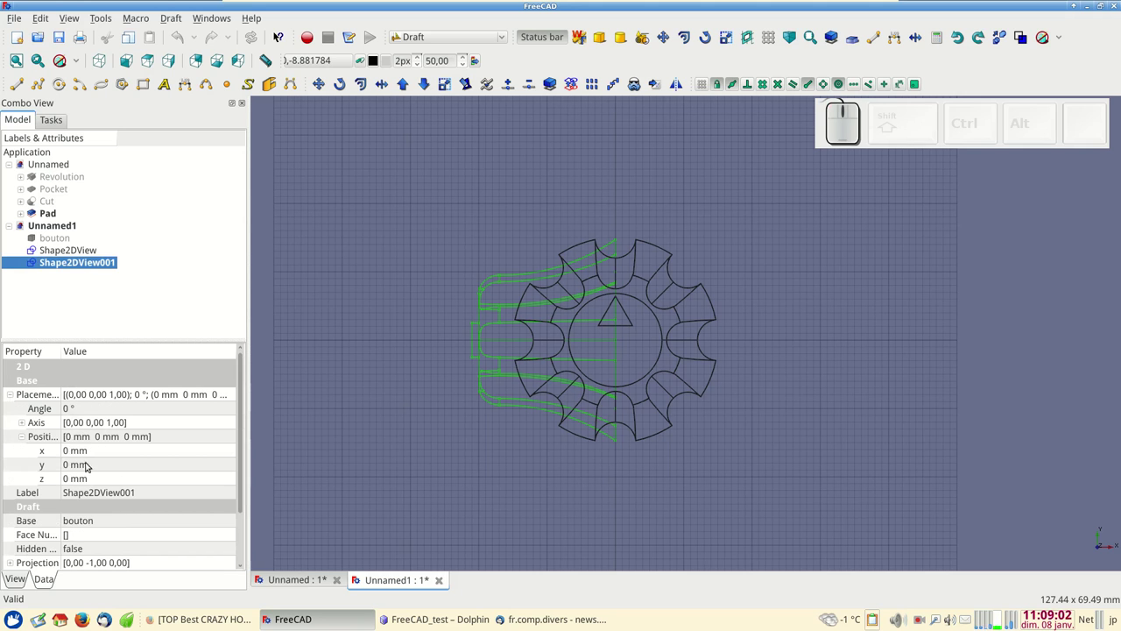
{"action": "left_click", "coordinate": [86, 452]}
{"action": "scroll", "scroll_direction": "up", "scroll_amount": 3}
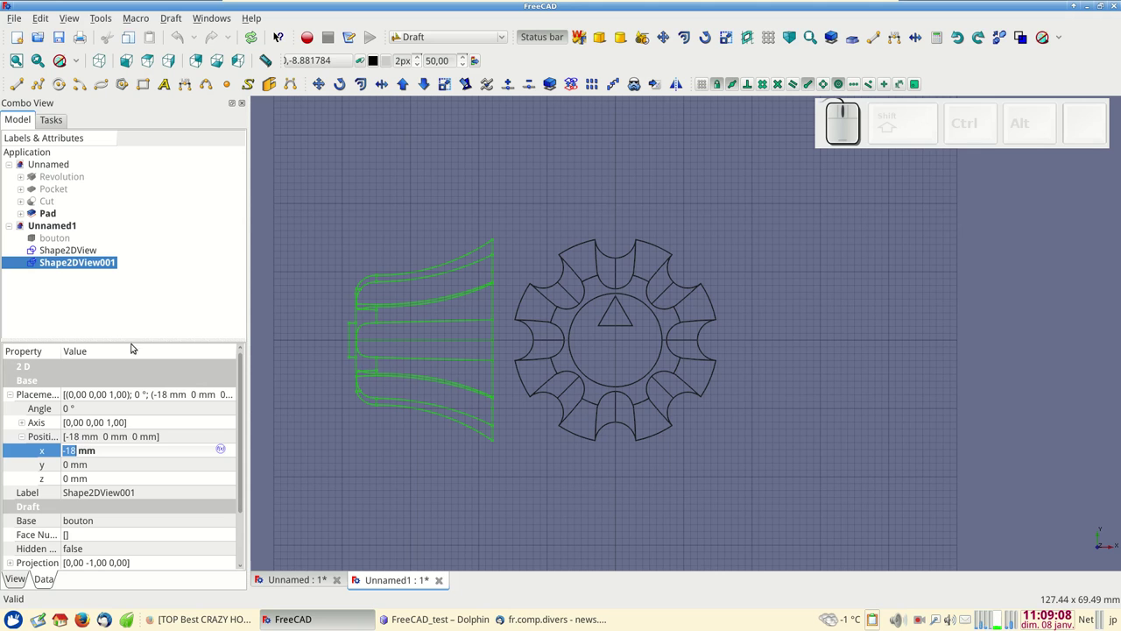
{"action": "left_click", "coordinate": [94, 250]}
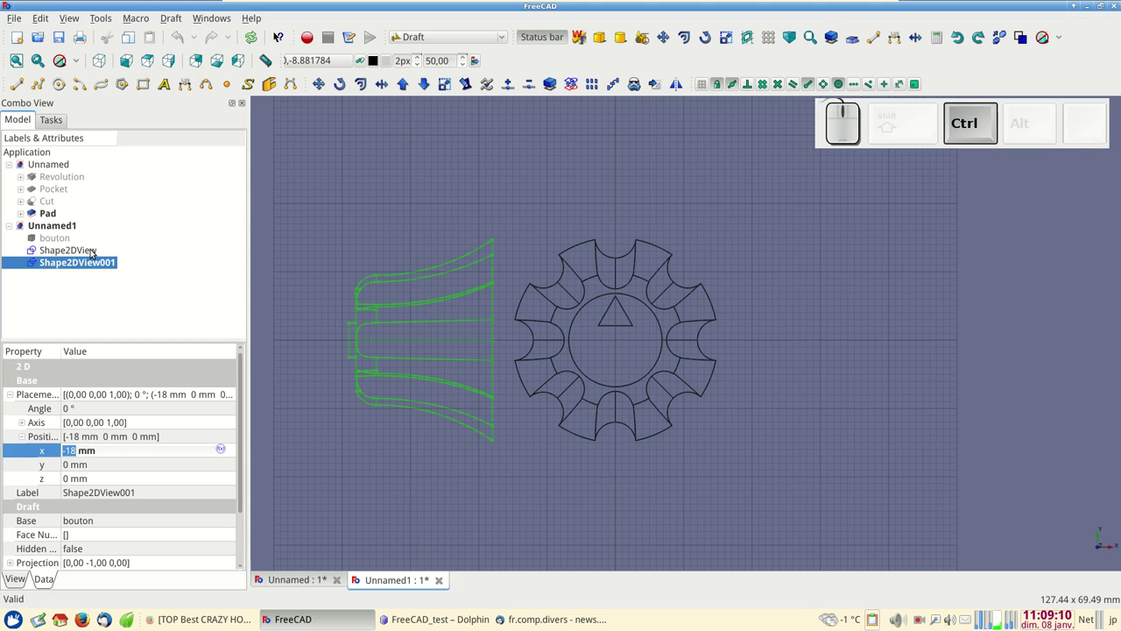
- Select both Shape 2D projections together in the tree
{"action": "left_click", "coordinate": [81, 265]}
{"action": "left_click", "coordinate": [83, 252]}
{"action": "left_click", "coordinate": [83, 262]}
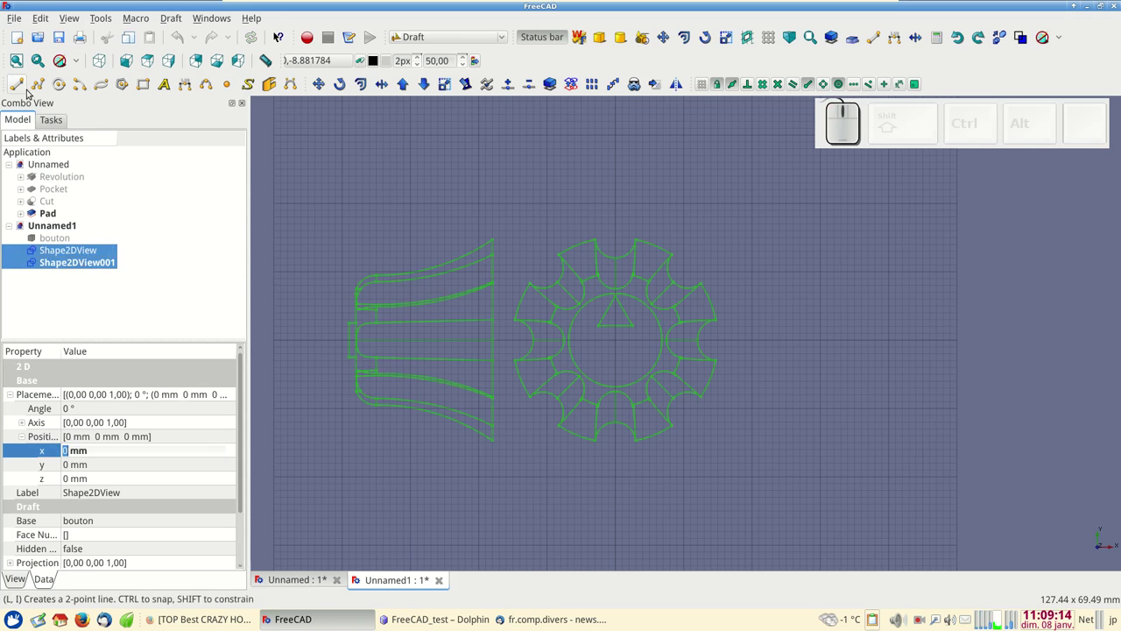
- Export the selected projections as Autodesk DXF over the existing bouton DXF file
{"action": "left_click", "coordinate": [16, 19]}
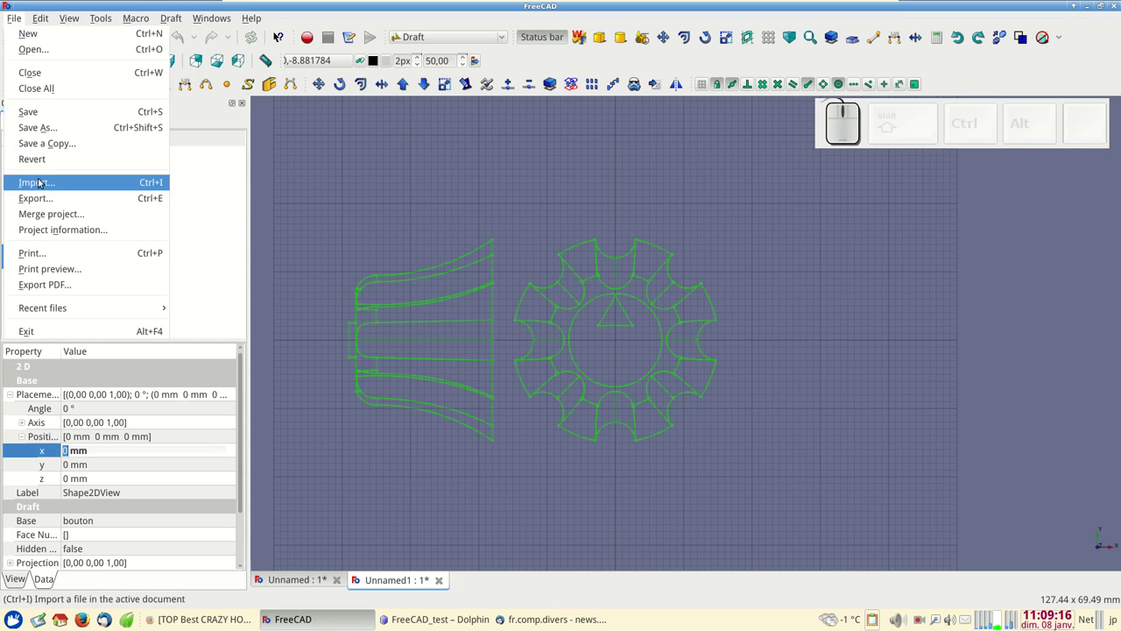
{"action": "left_click", "coordinate": [49, 201]}
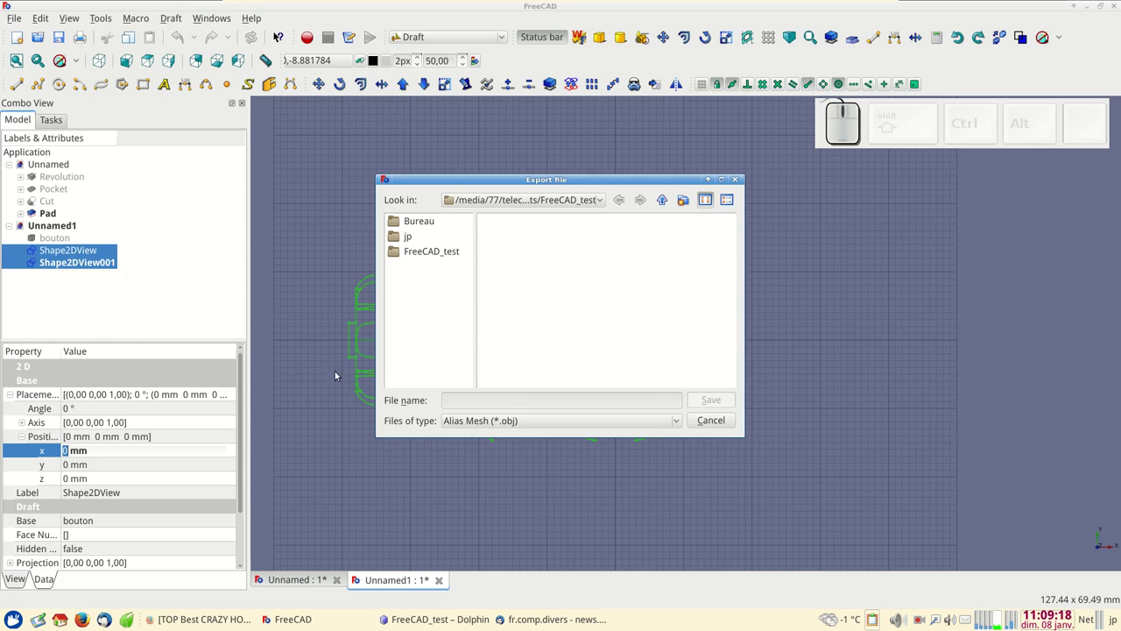
{"action": "left_click", "coordinate": [476, 420]}
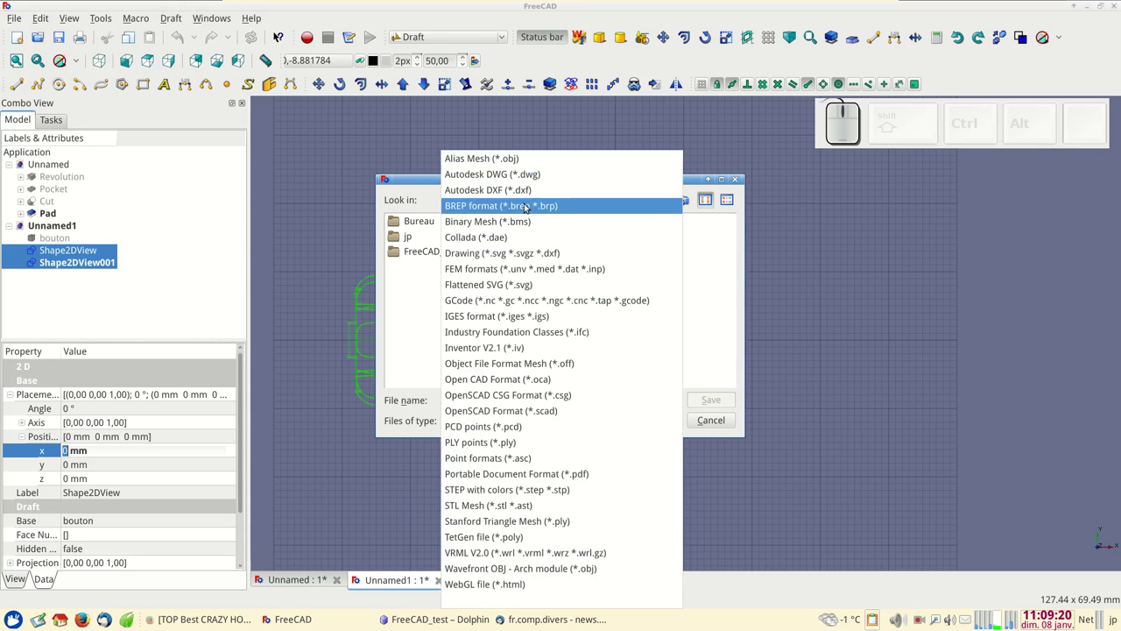
{"action": "left_click", "coordinate": [522, 191]}
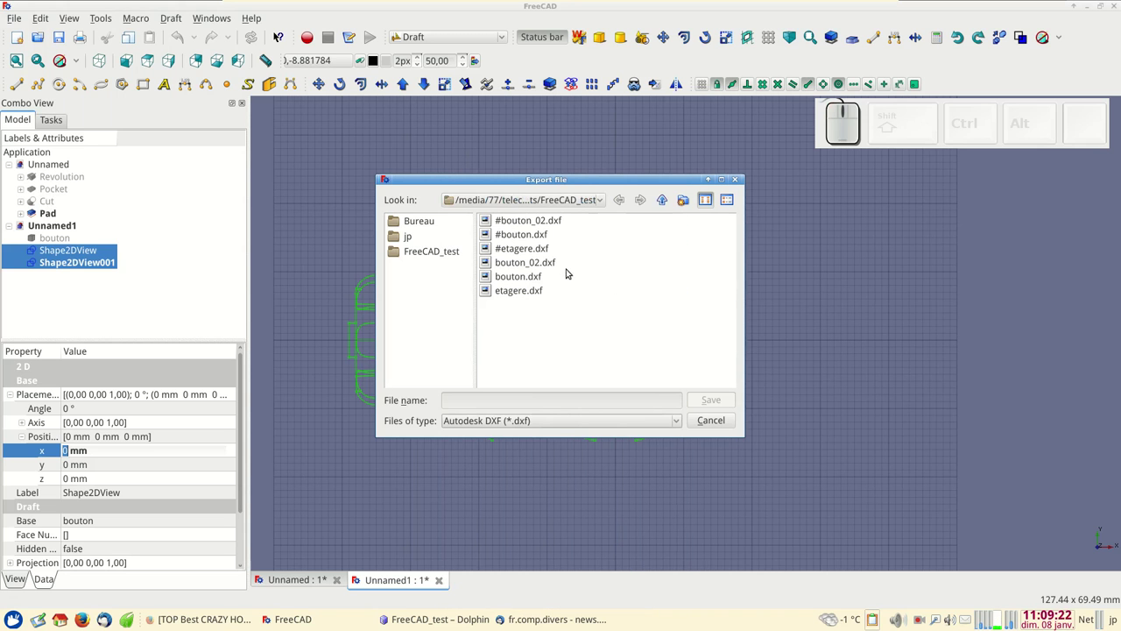
{"action": "left_click", "coordinate": [530, 238]}
{"action": "left_click", "coordinate": [710, 402]}
{"action": "left_click", "coordinate": [620, 325]}
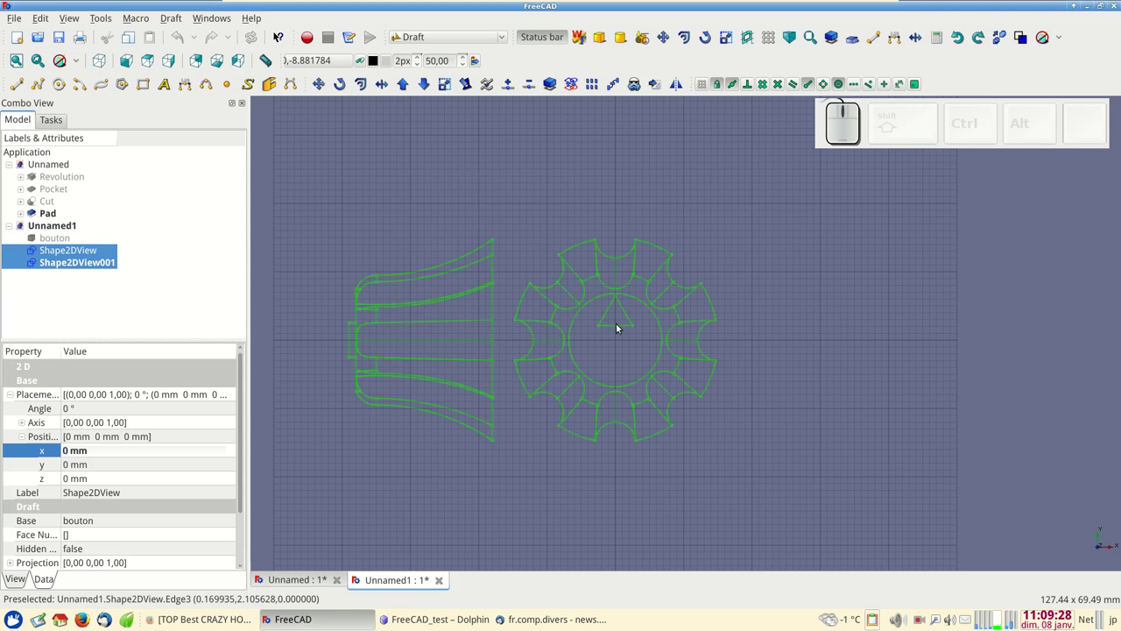
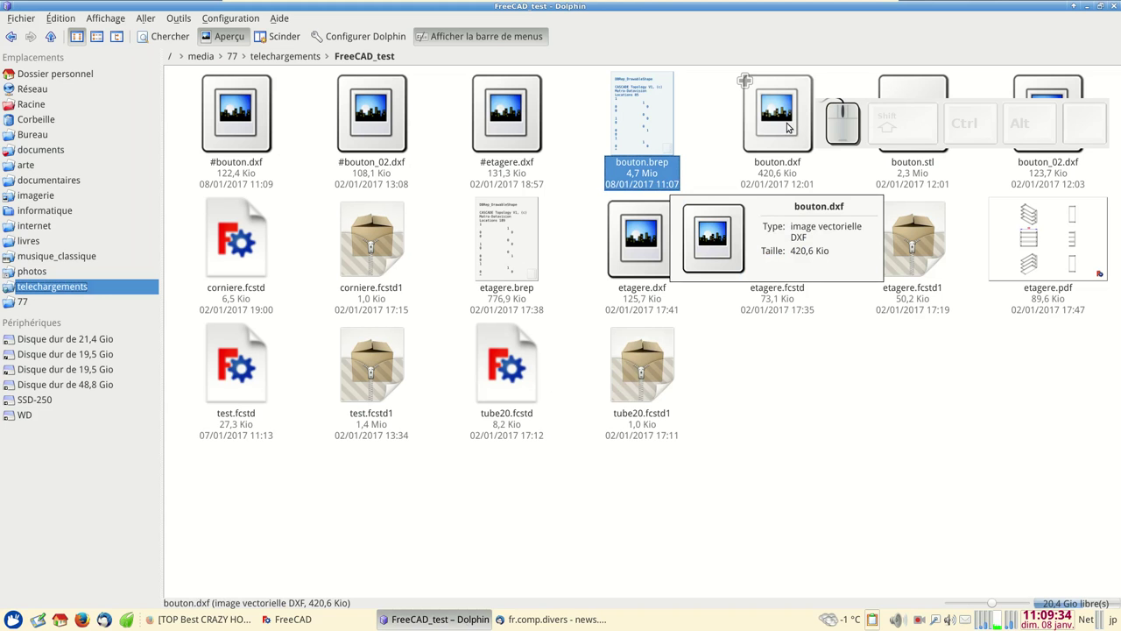
- Open bouton.dxf from Dolphin, close it, then load the freshly exported #bouton.dxf in LibreCAD
{"action": "left_click", "coordinate": [790, 124]}
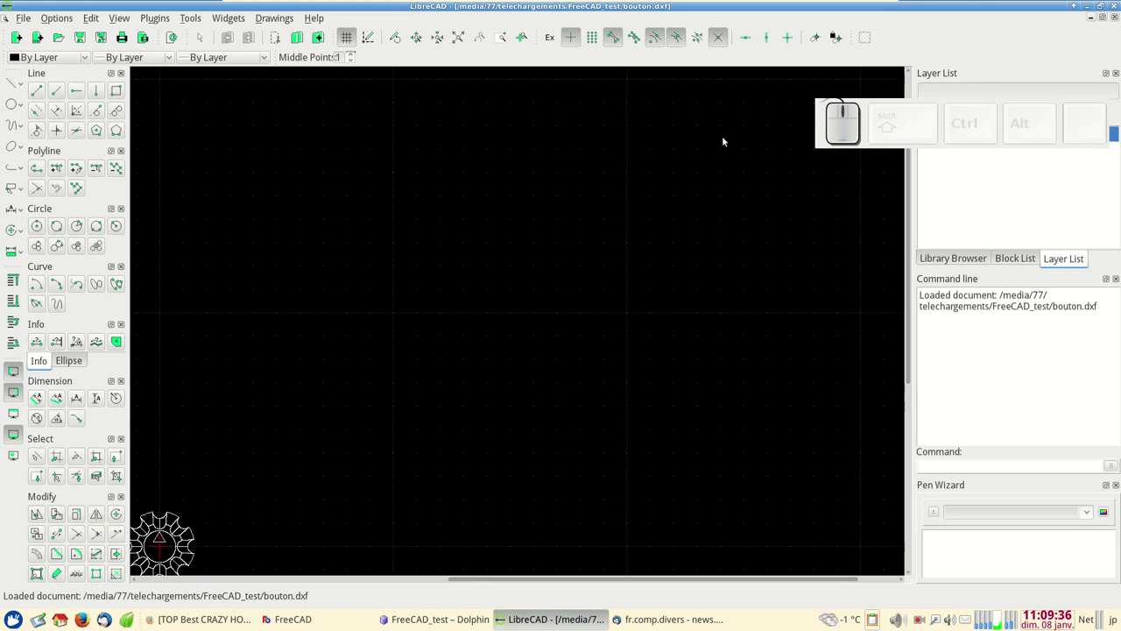
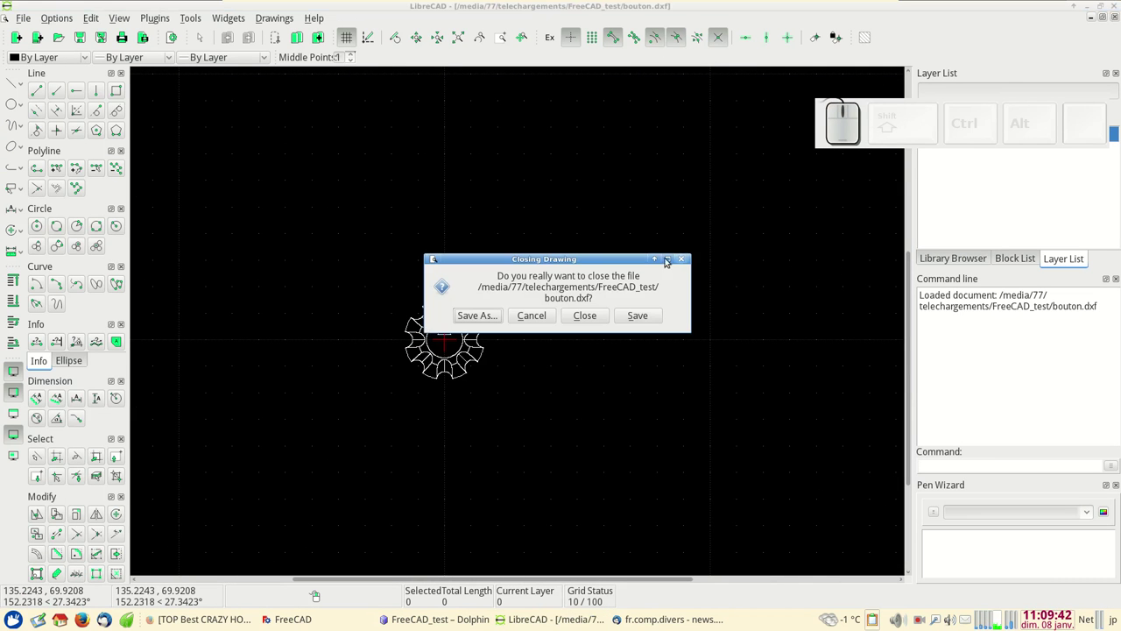
{"action": "left_click", "coordinate": [585, 312]}
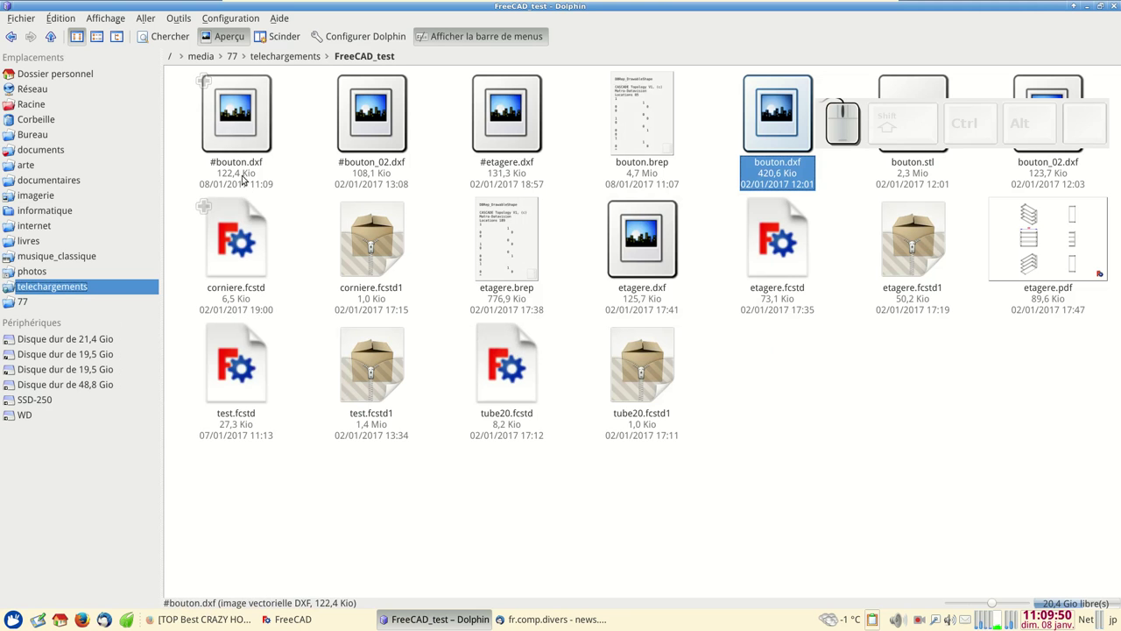
{"action": "left_click", "coordinate": [241, 135]}
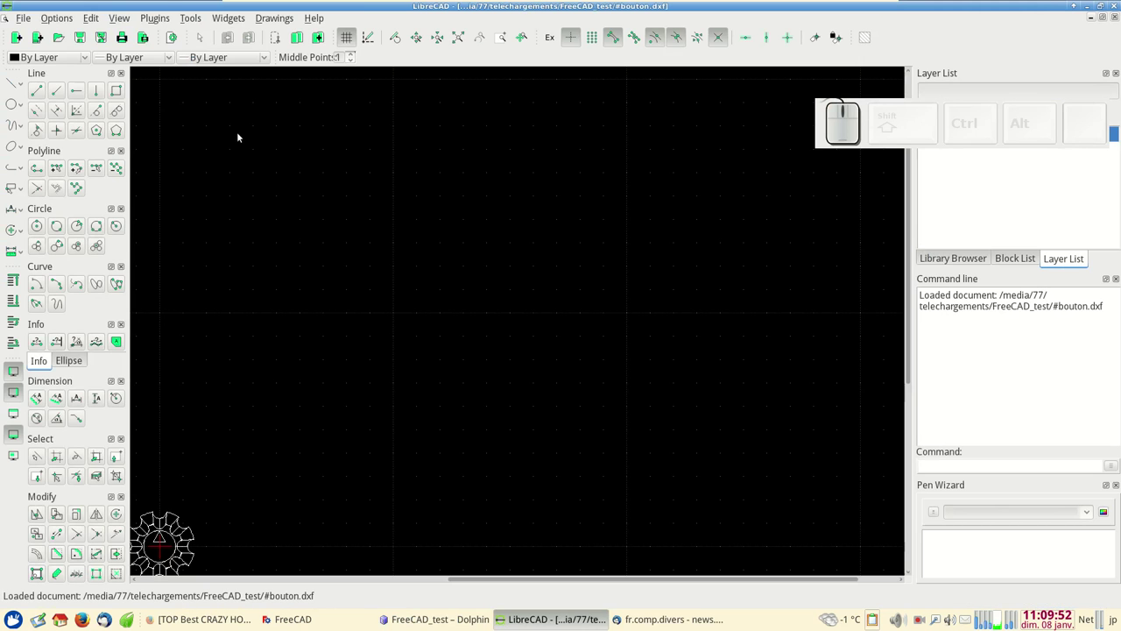
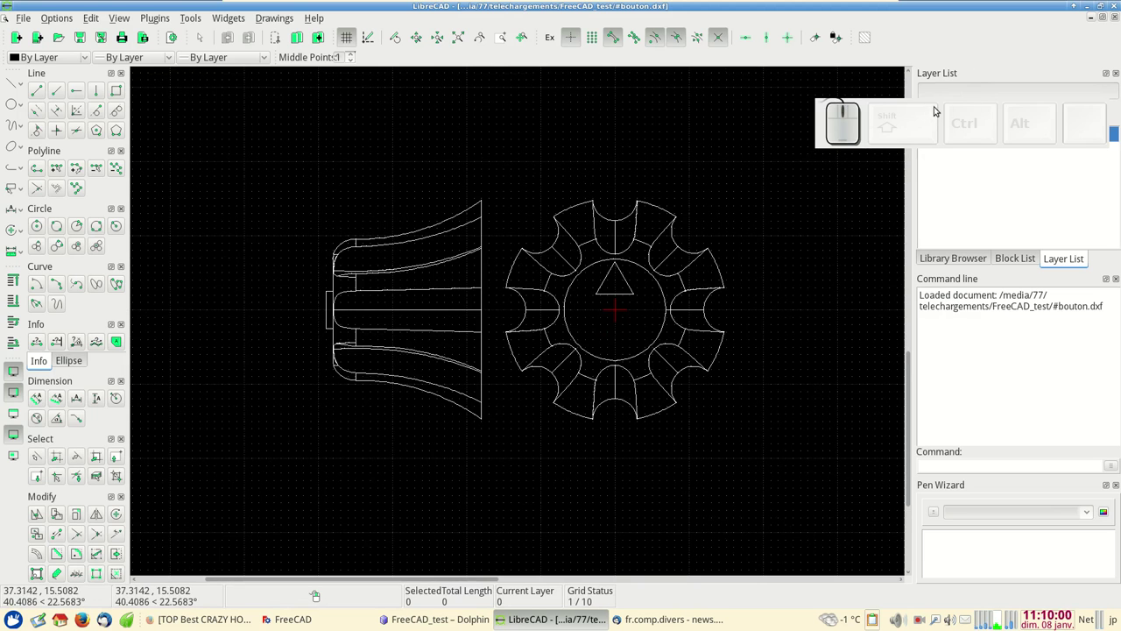
- Add a layer named dimensions with colour Cyan and confirm it as the current layer
{"action": "left_click_drag", "start_coordinate": [938, 103], "coordinate": [916, 56]}
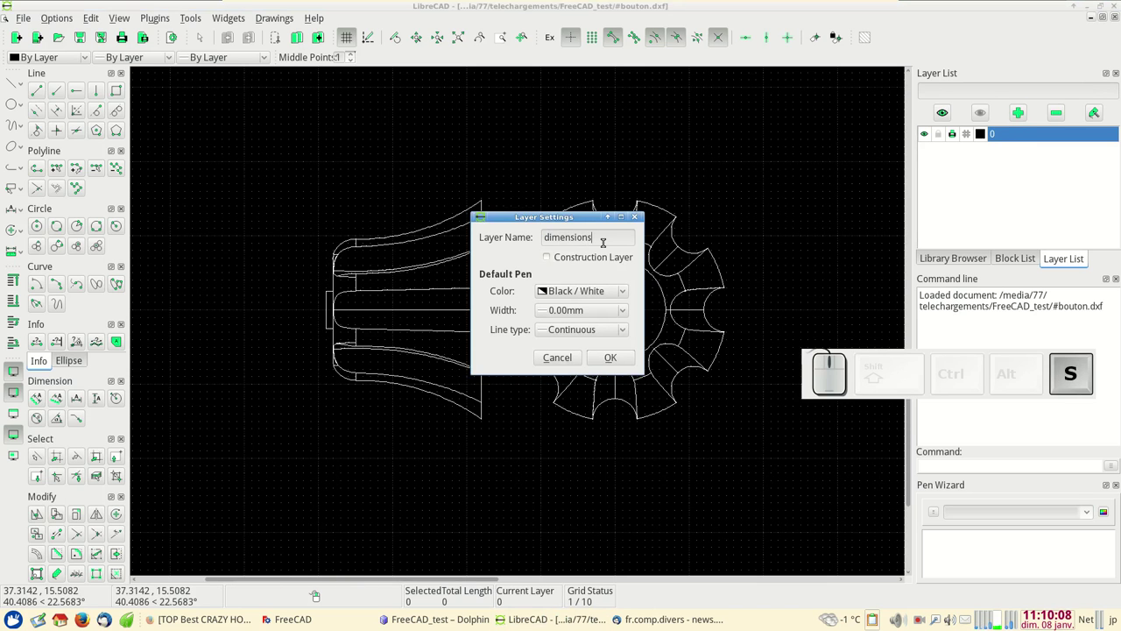
{"action": "left_click", "coordinate": [602, 291]}
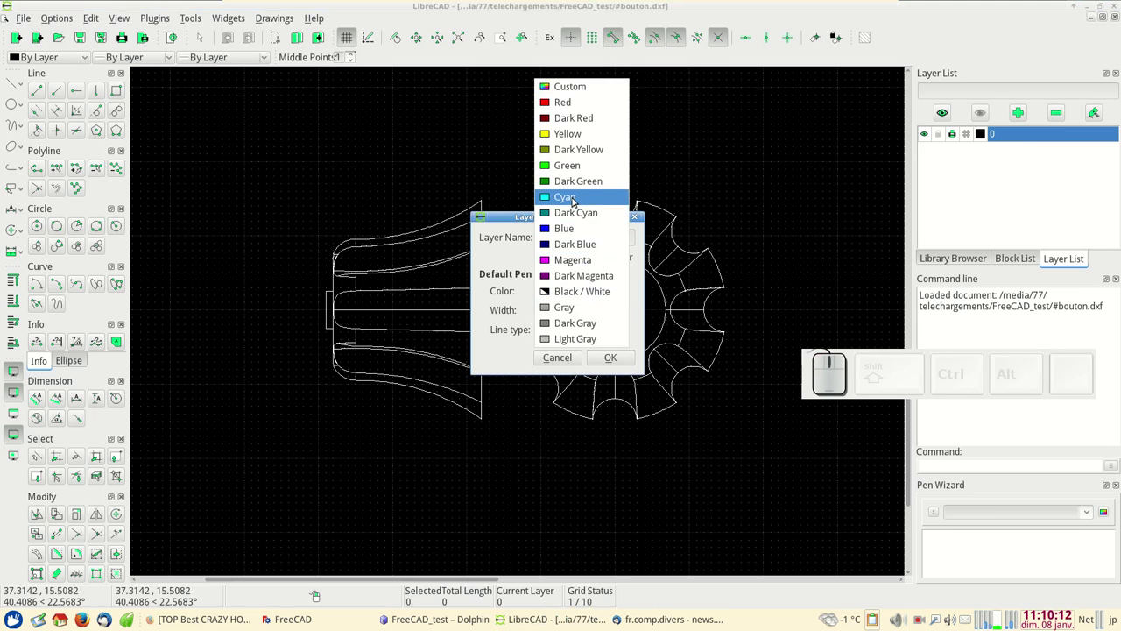
{"action": "left_click", "coordinate": [576, 200]}
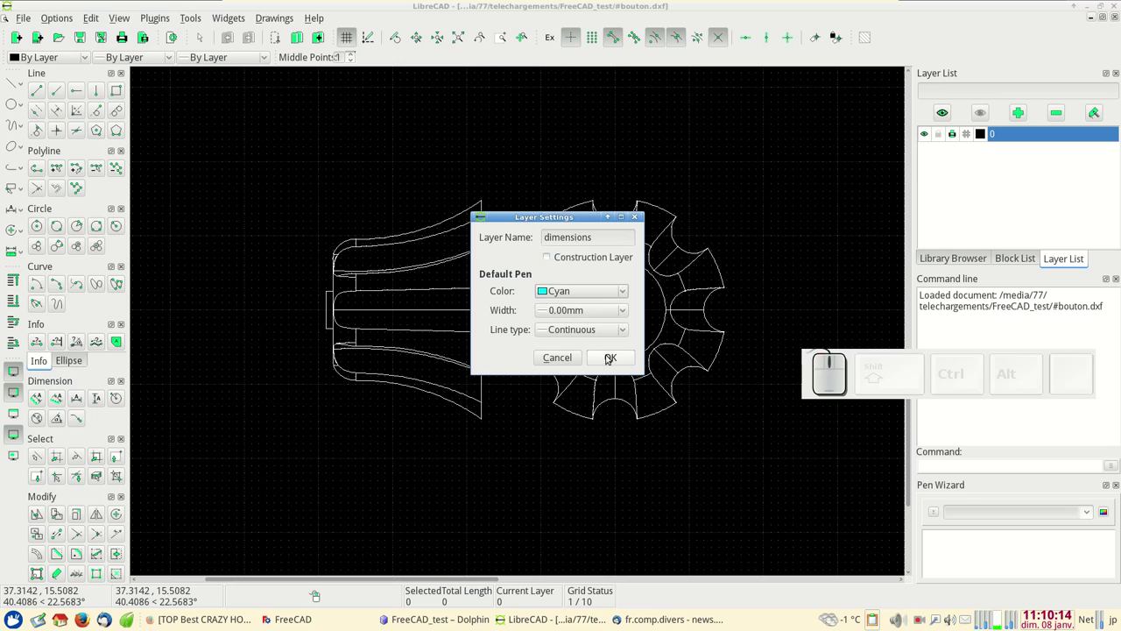
{"action": "left_click_drag", "start_coordinate": [610, 356], "coordinate": [608, 352]}
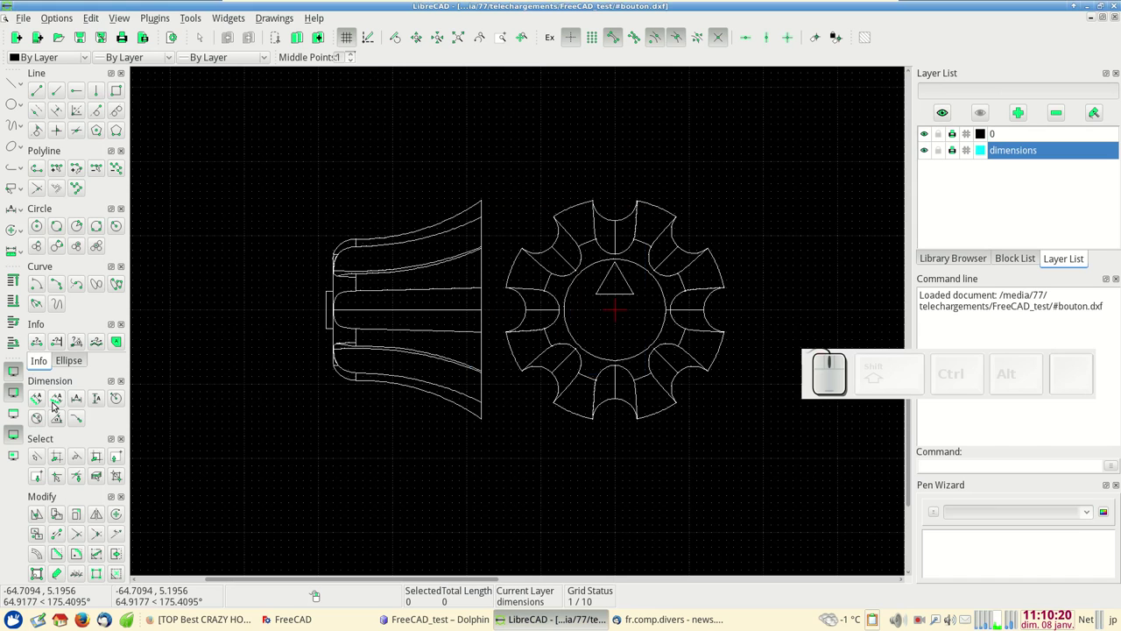
- Place the horizontal 20.0 dimension with arrow size 1 and one-decimal precision
{"action": "left_click", "coordinate": [81, 402]}
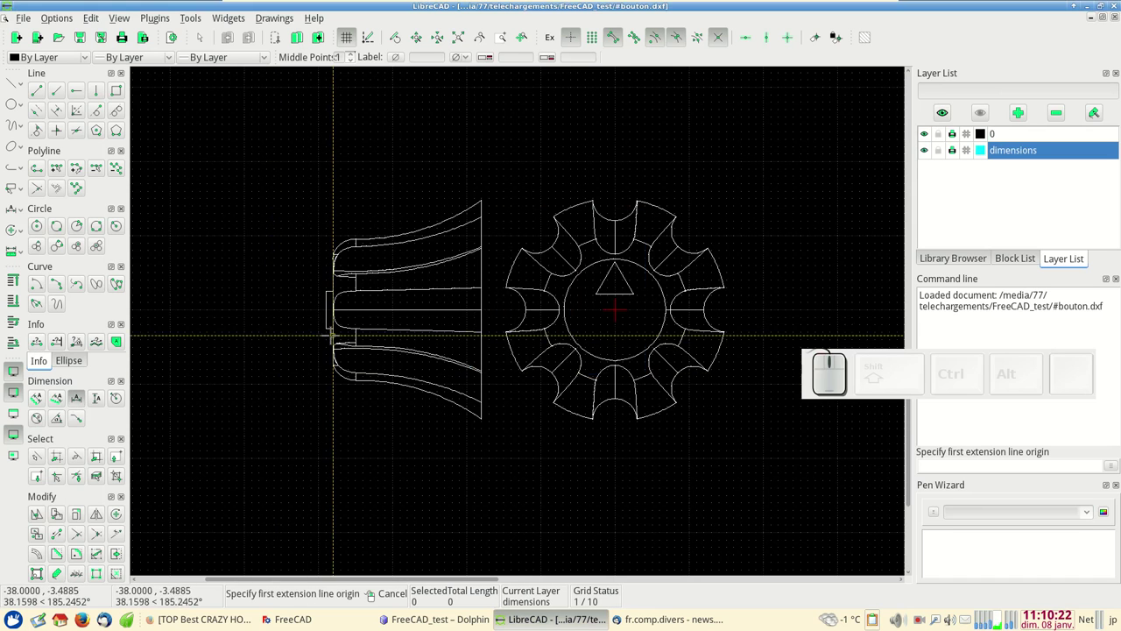
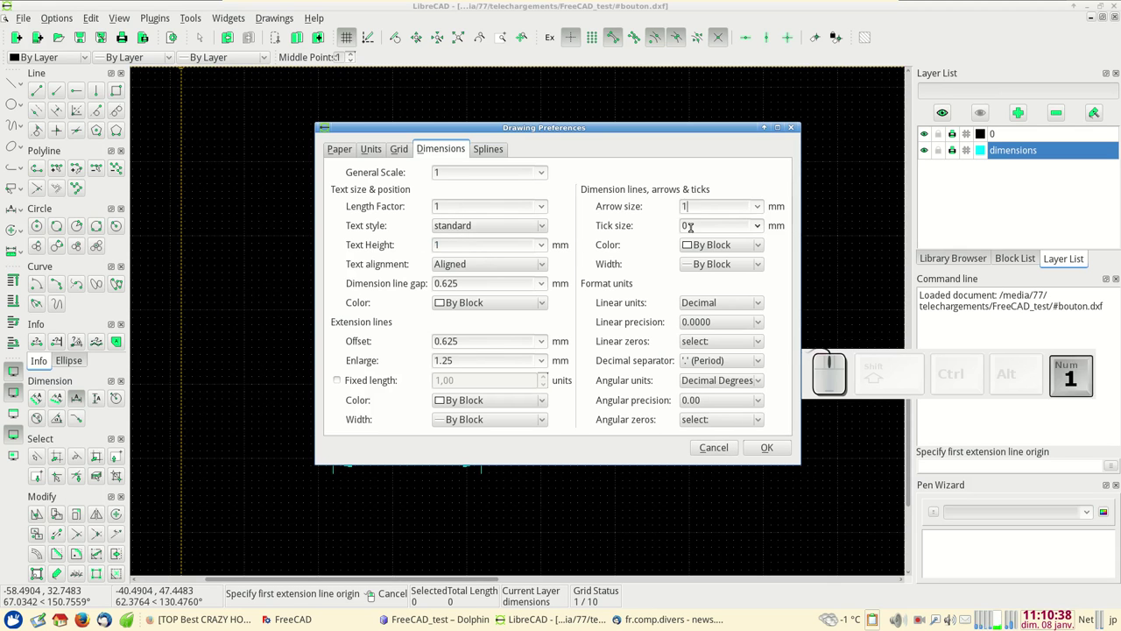
{"action": "key", "text": "KP_1"}
{"action": "left_click_drag", "start_coordinate": [718, 324], "coordinate": [725, 271]}
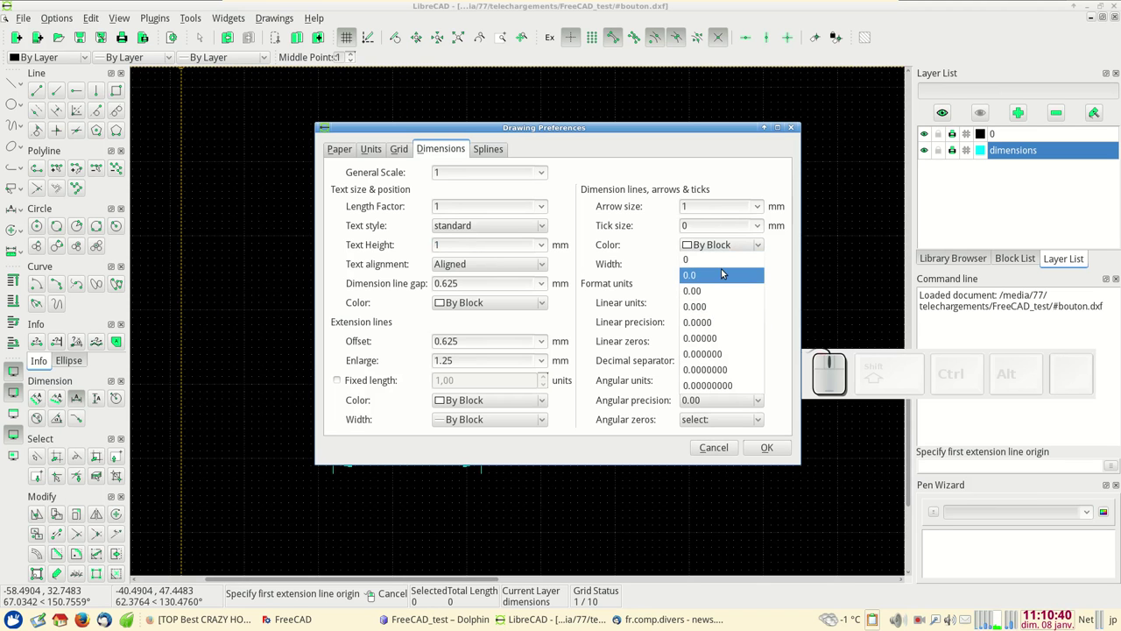